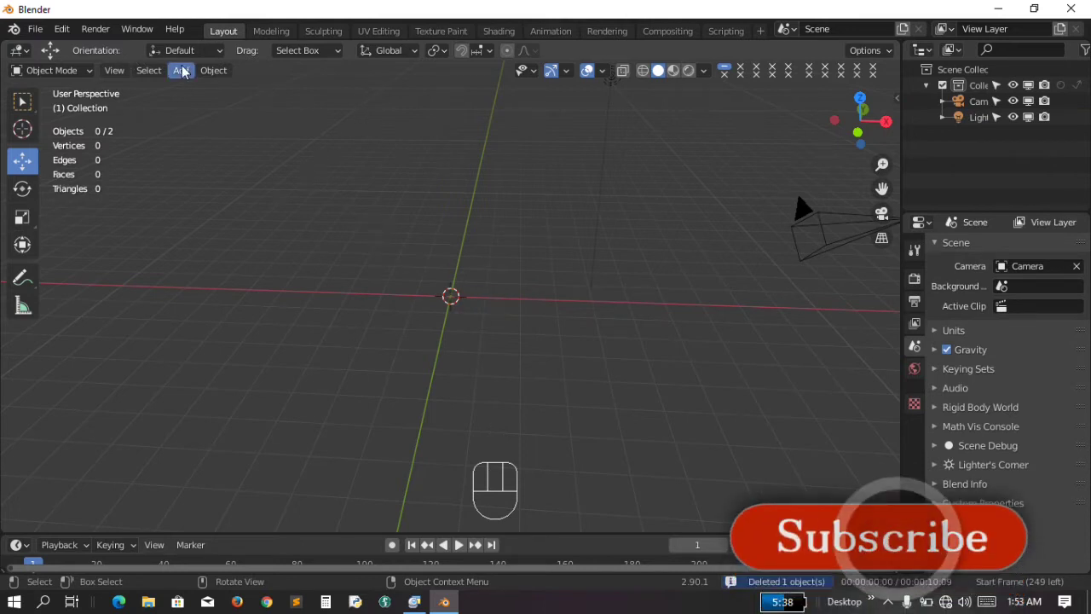
Add a plane at the origin and stand it upright with a 90° X rotation
{"action": "left_click_drag", "start_coordinate": [188, 74], "coordinate": [355, 91]}
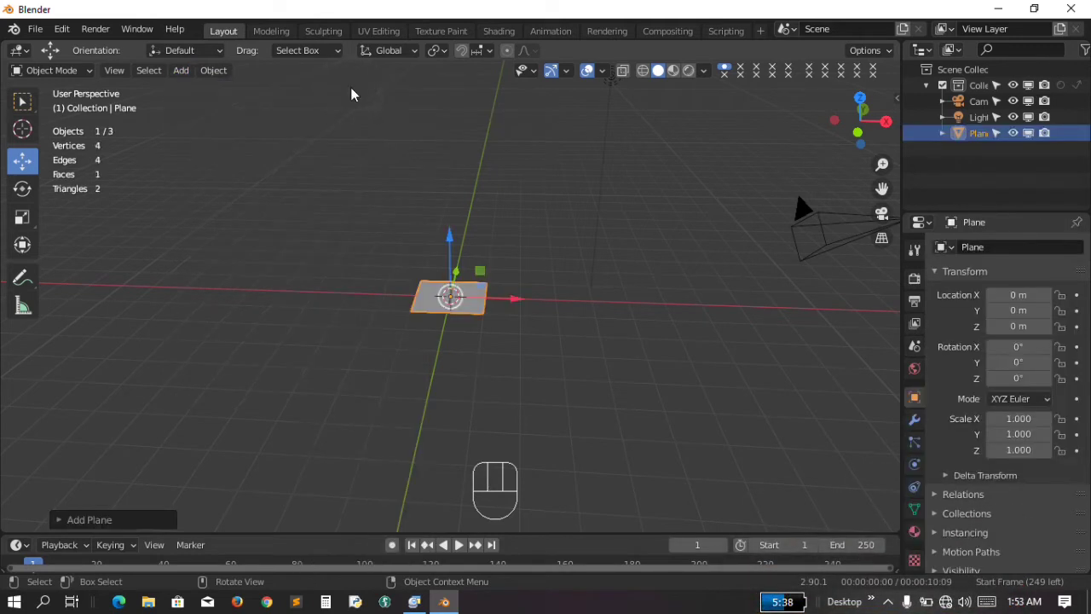
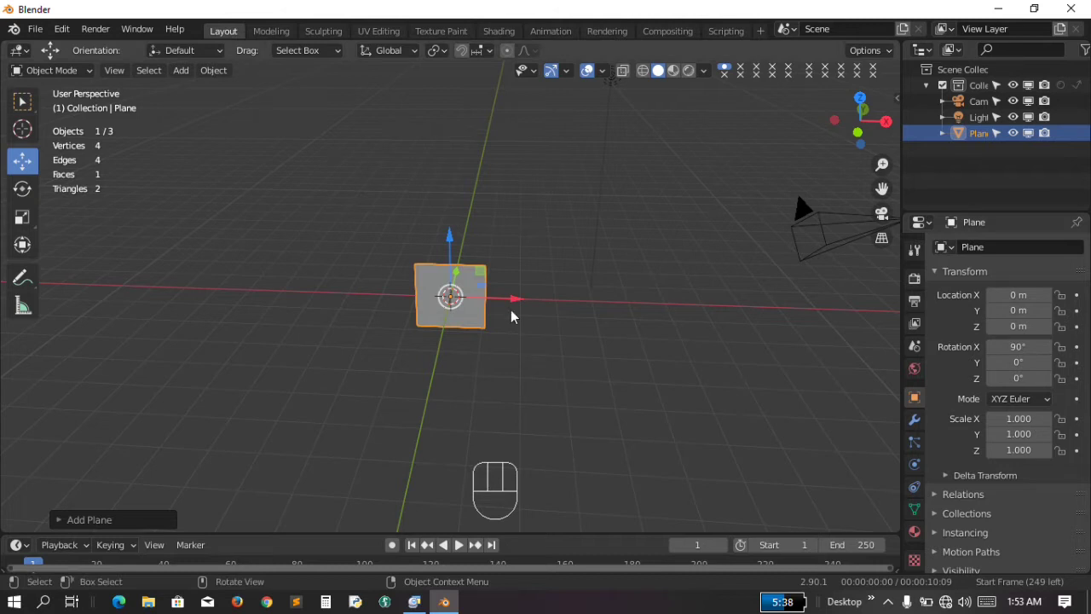
{"action": "key", "text": "KP_Add"}
{"action": "key", "text": "KP_Add"}
{"action": "key", "text": "KP_Add"}
{"action": "key", "text": "KP_Add"}
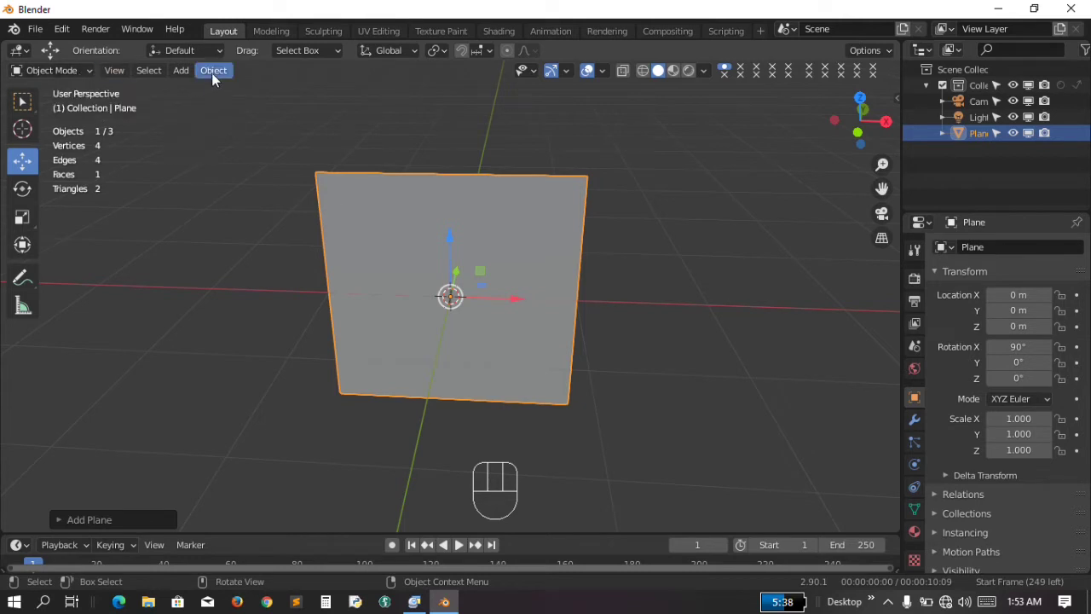
Apply the plane's rotation so it stays upright with rotation values at 0°
{"action": "left_click_drag", "start_coordinate": [222, 73], "coordinate": [417, 170]}
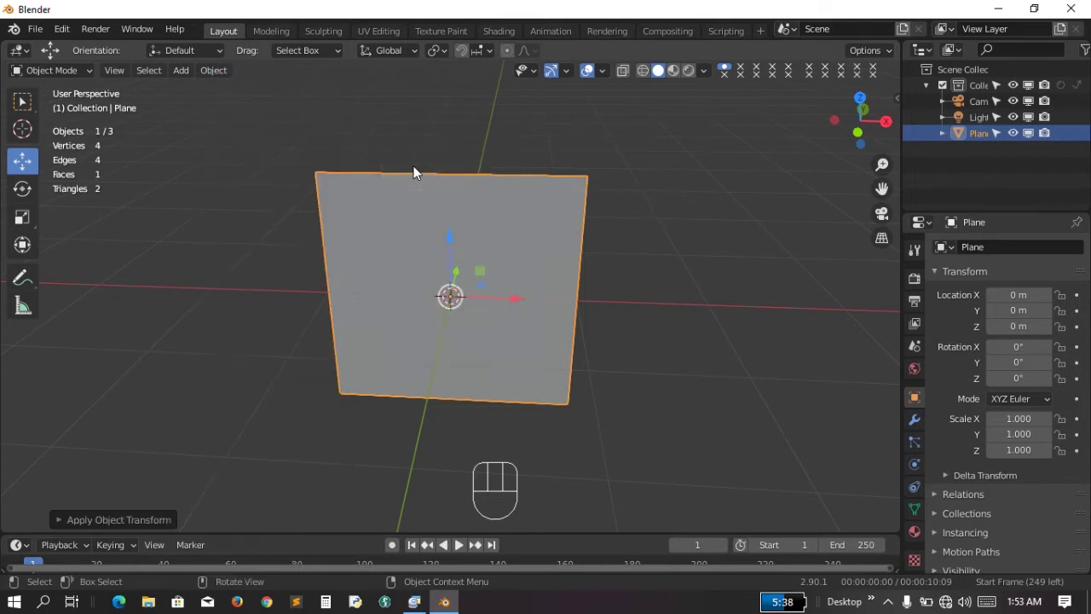
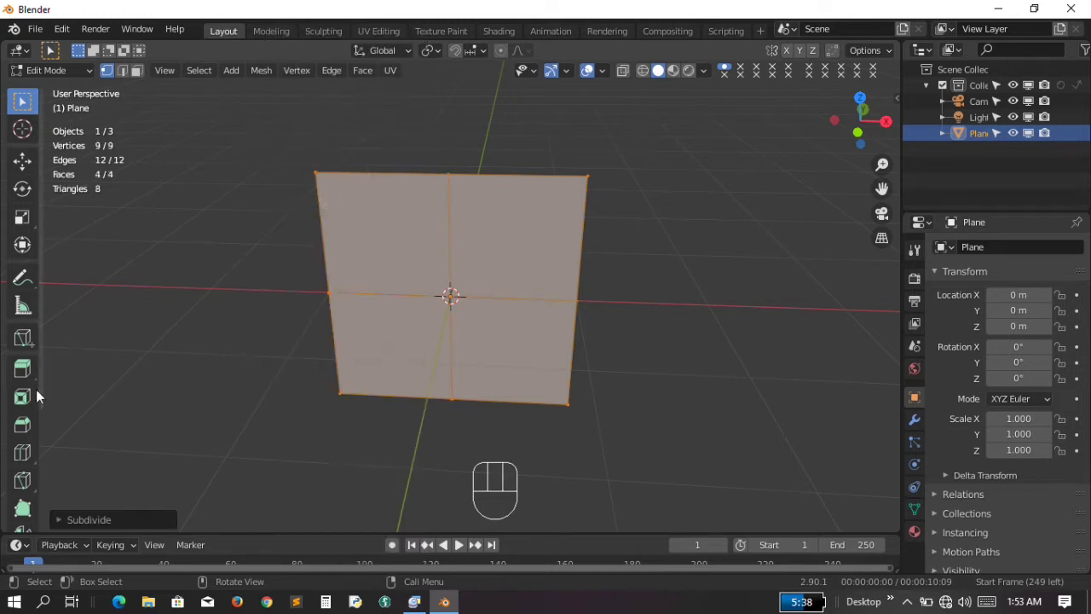
Expand the Subdivide settings to raise the number of cuts on the plane
{"action": "left_click", "coordinate": [65, 520]}
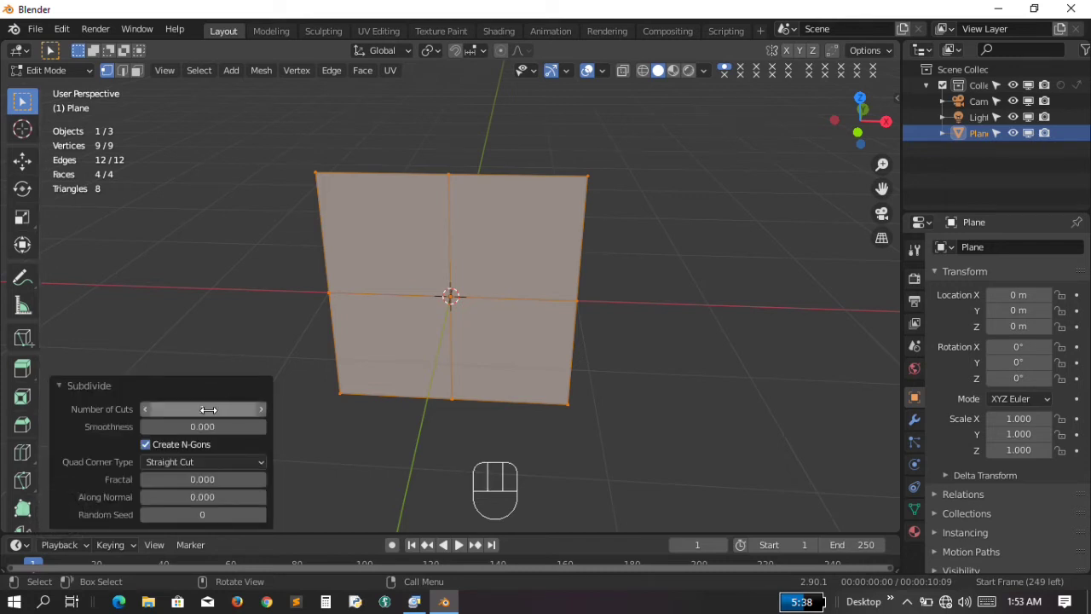
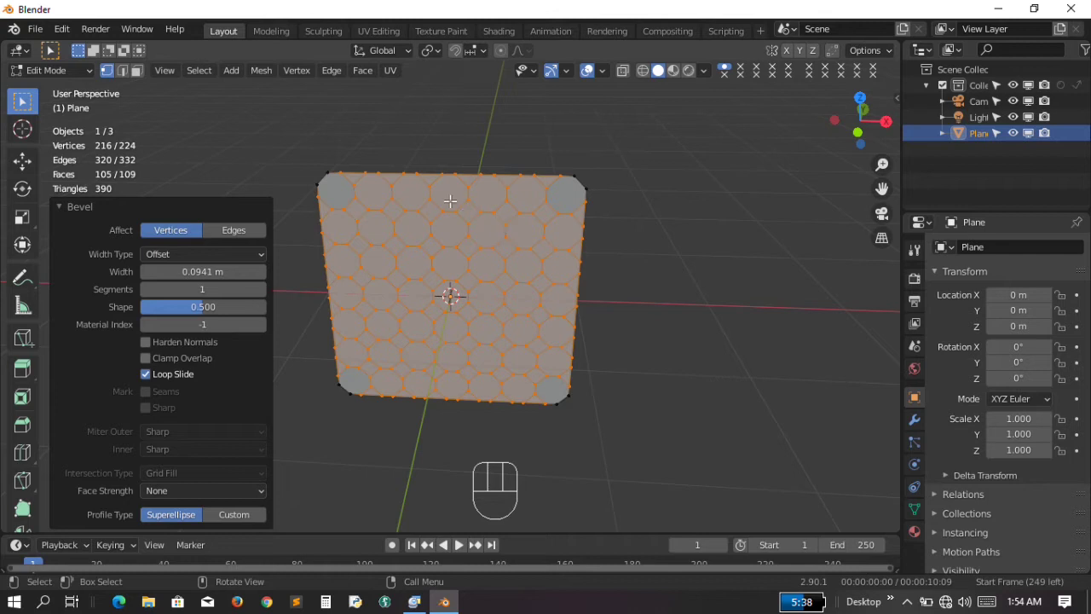
View the beveled octagon grid from the front and switch to face selection
{"action": "key", "text": "KP_2"}
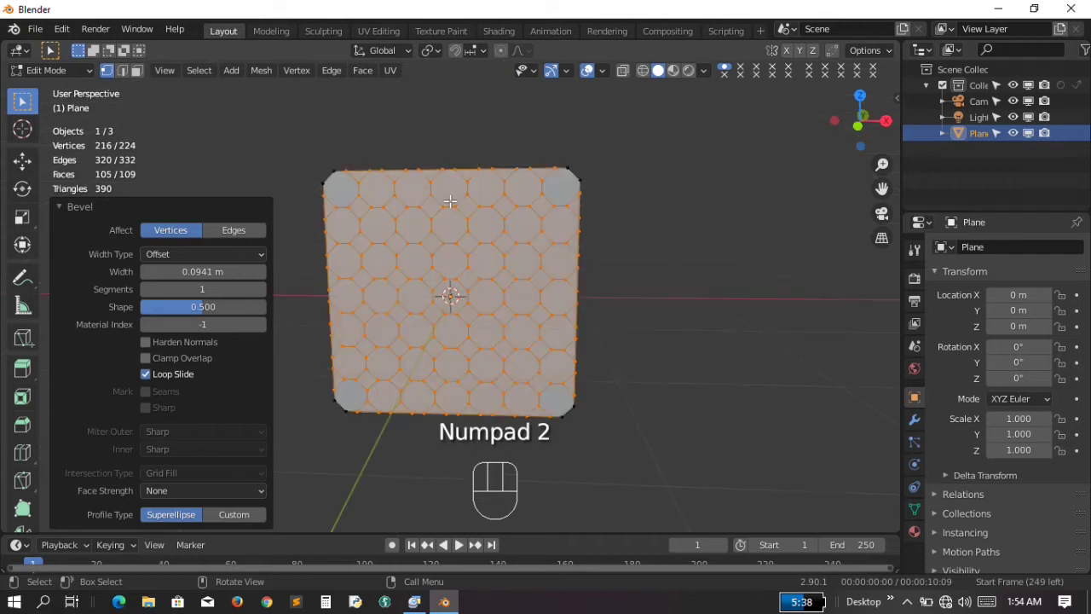
{"action": "key", "text": "KP_Add"}
{"action": "key", "text": "KP_Subtract"}
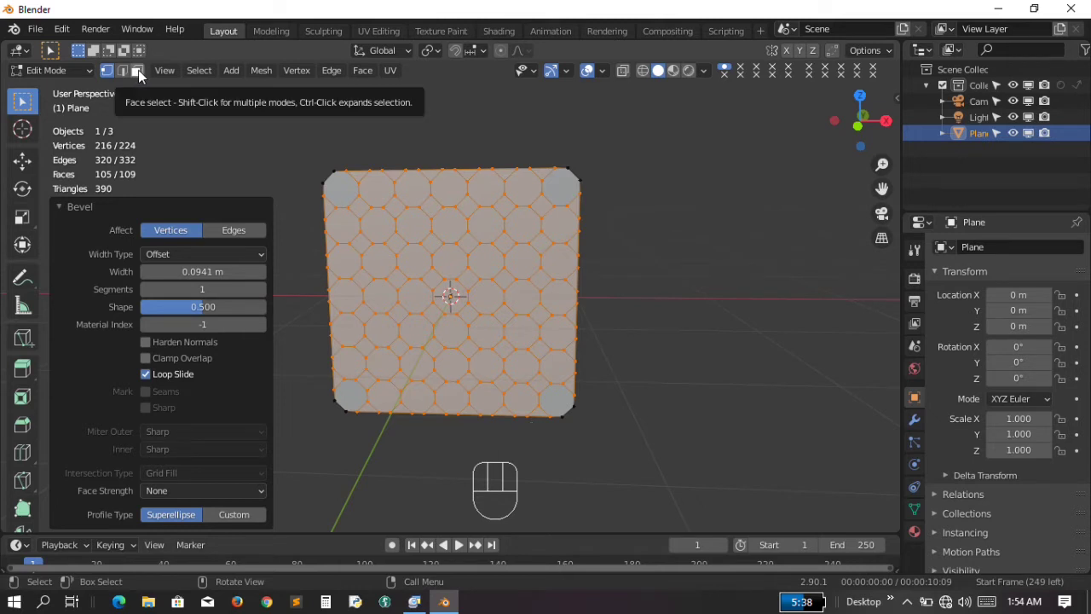
{"action": "left_click", "coordinate": [144, 75]}
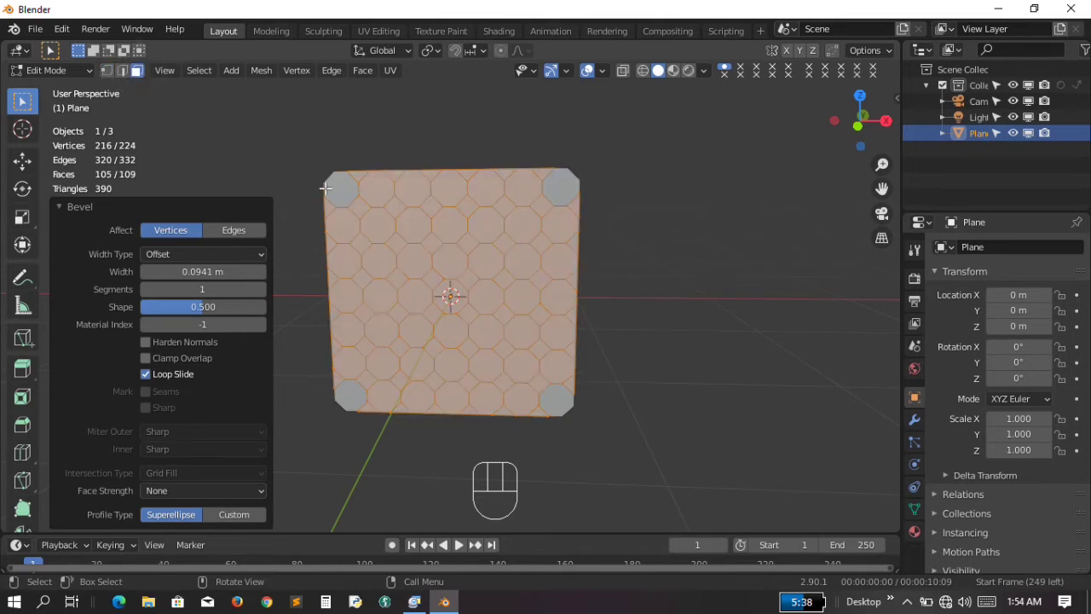
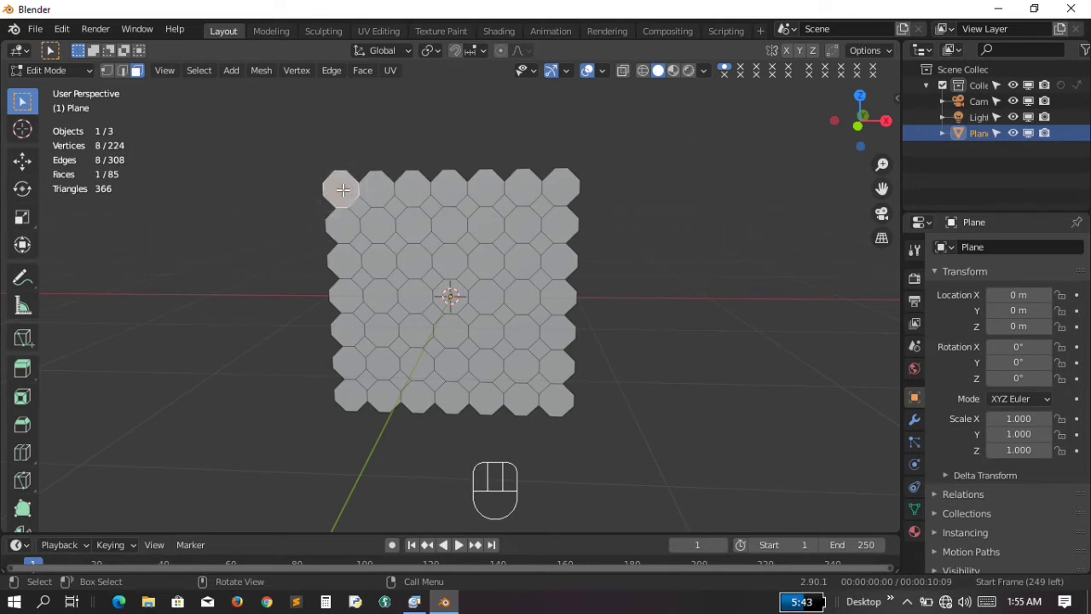
Inset the octagon faces with a thin border, each face individually
{"action": "left_click_drag", "start_coordinate": [204, 72], "coordinate": [246, 93]}
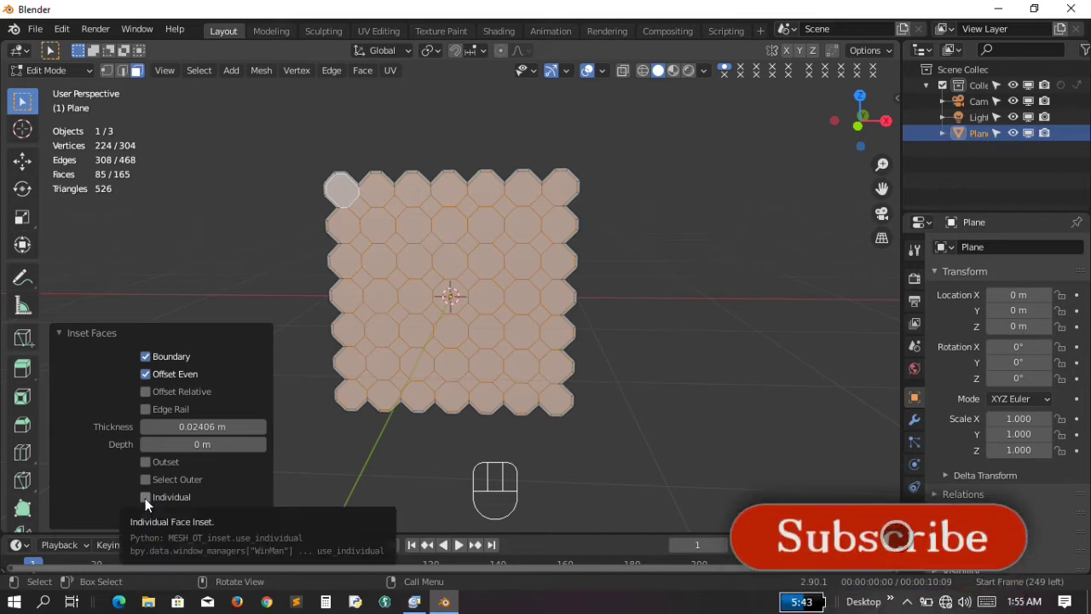
{"action": "left_click", "coordinate": [150, 501]}
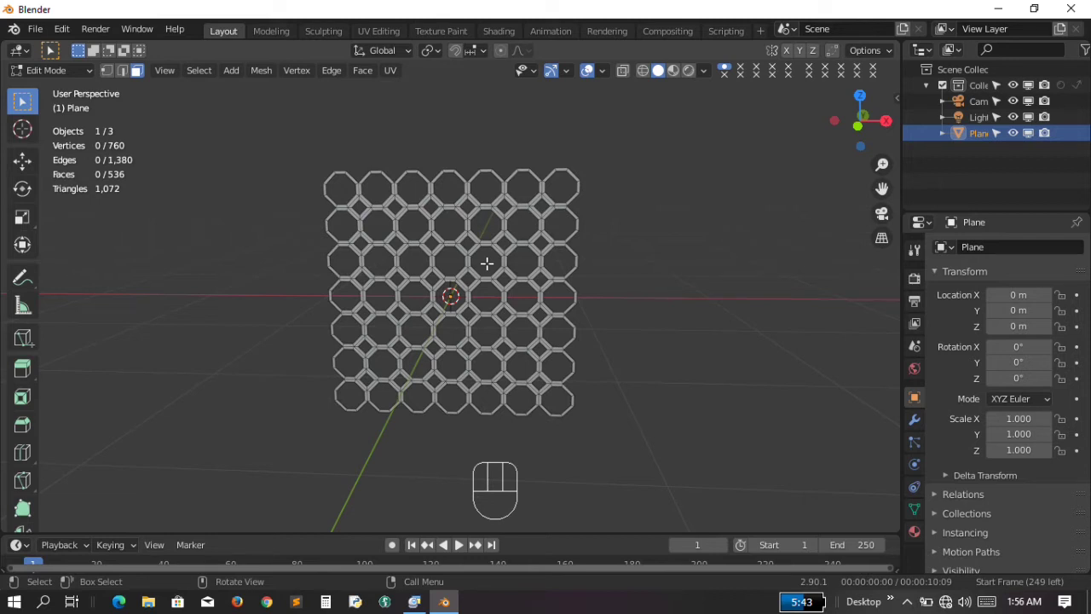
Inspect the octagon lattice from the side and return to Object Mode
{"action": "key", "text": "KP_4"}
{"action": "key", "text": "KP_4"}
{"action": "key", "text": "KP_4"}
{"action": "key", "text": "KP_4"}
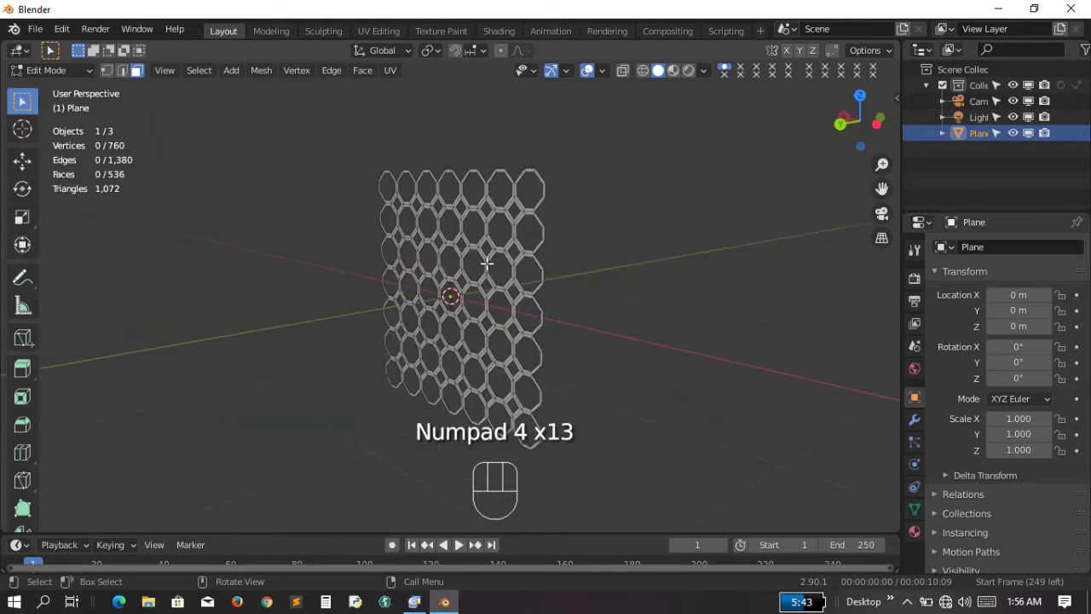
{"action": "key", "text": "KP_6"}
{"action": "key", "text": "KP_6"}
{"action": "key", "text": "KP_6"}
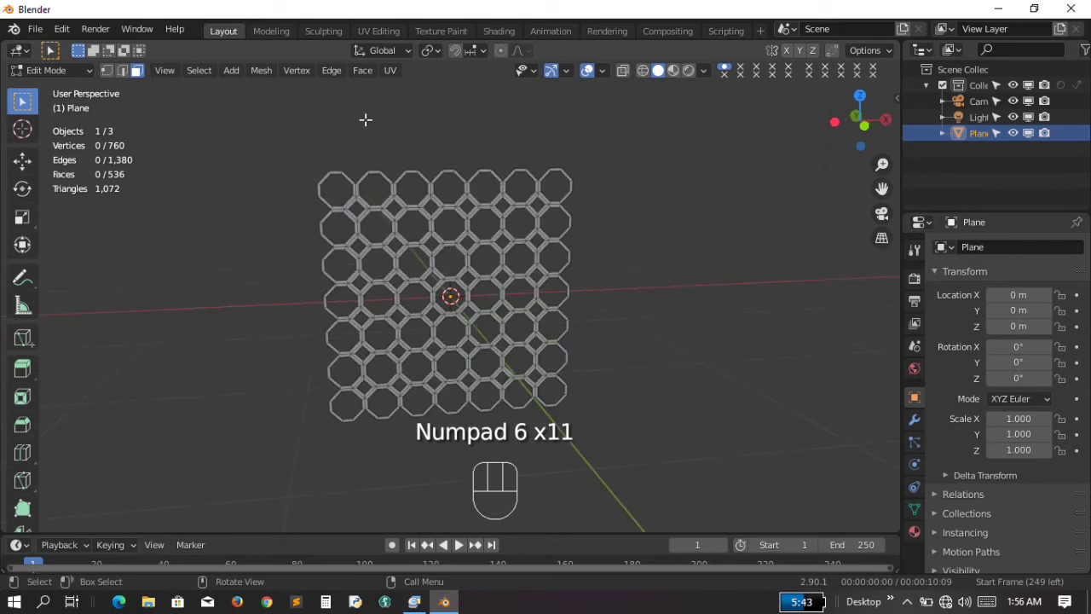
{"action": "left_click_drag", "start_coordinate": [87, 74], "coordinate": [70, 93]}
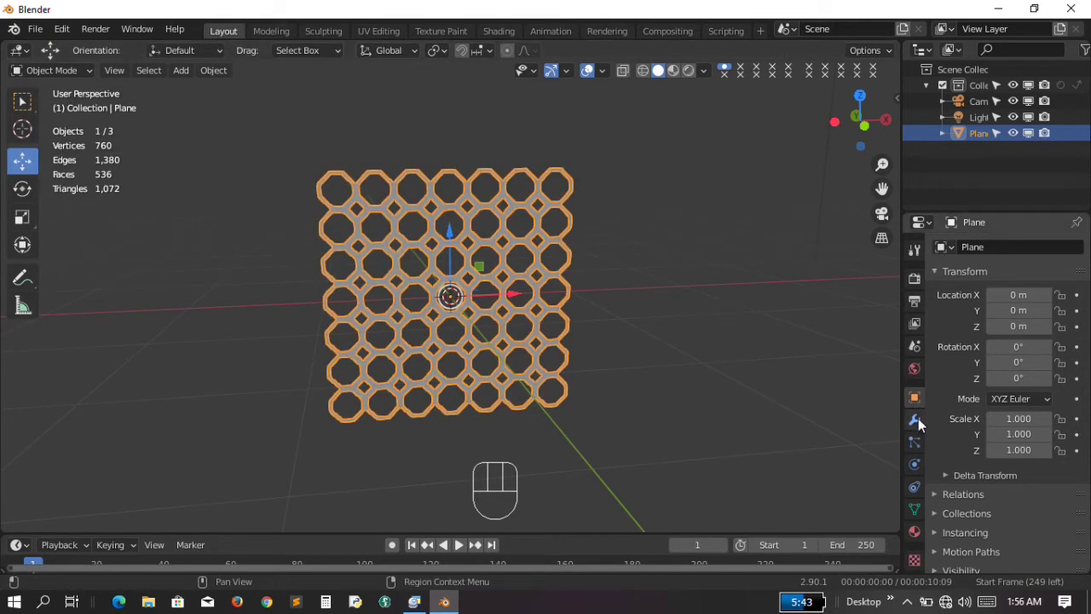
Add a Solidify modifier to give the octagon lattice depth
{"action": "left_click", "coordinate": [922, 421]}
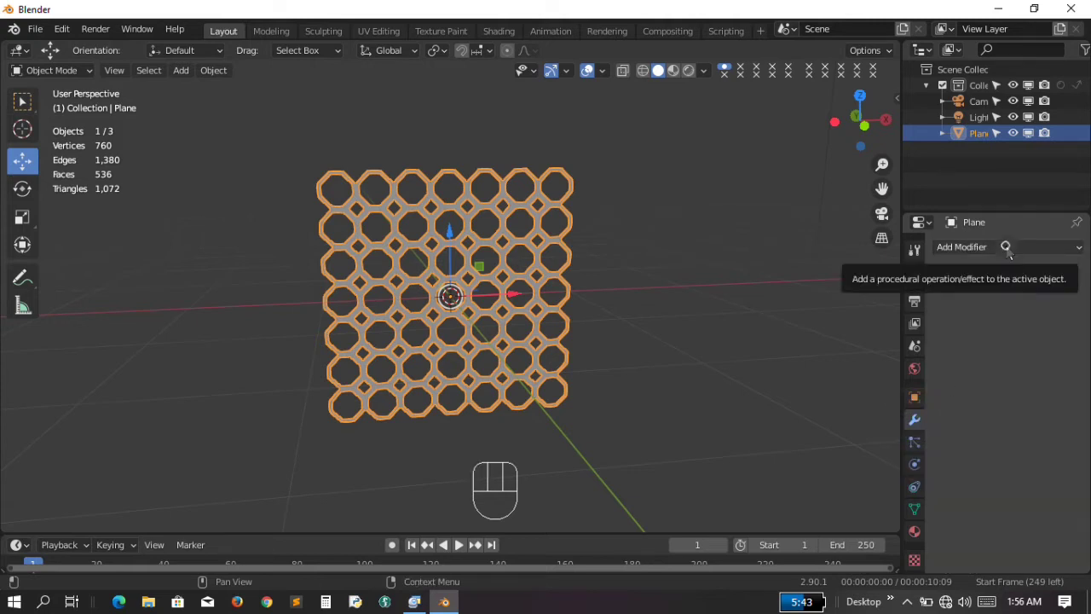
{"action": "left_click_drag", "start_coordinate": [1011, 252], "coordinate": [772, 497]}
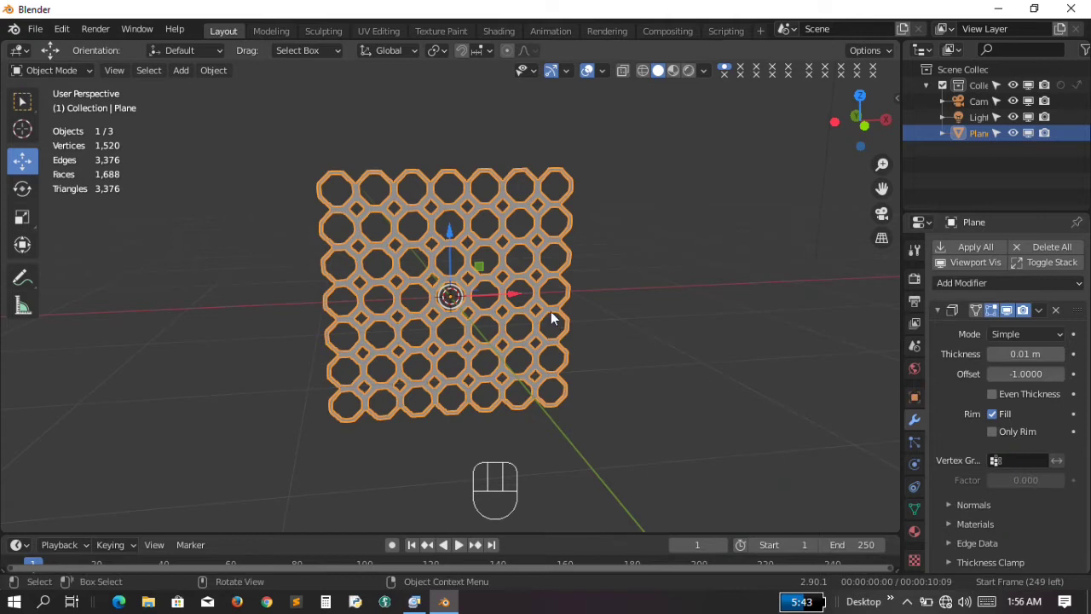
{"action": "key", "text": "KP_4"}
{"action": "key", "text": "KP_4"}
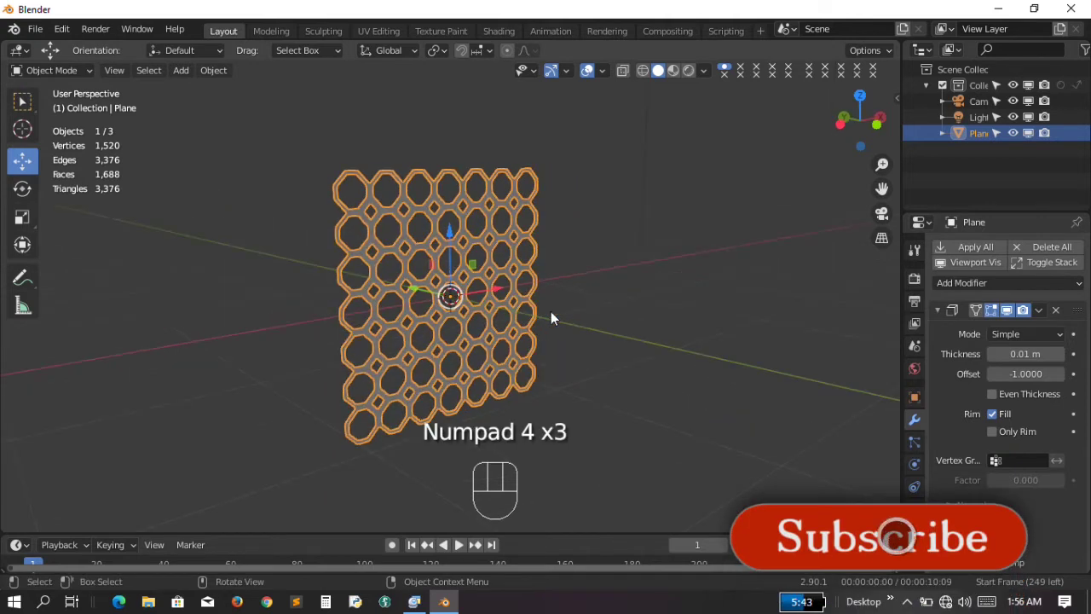
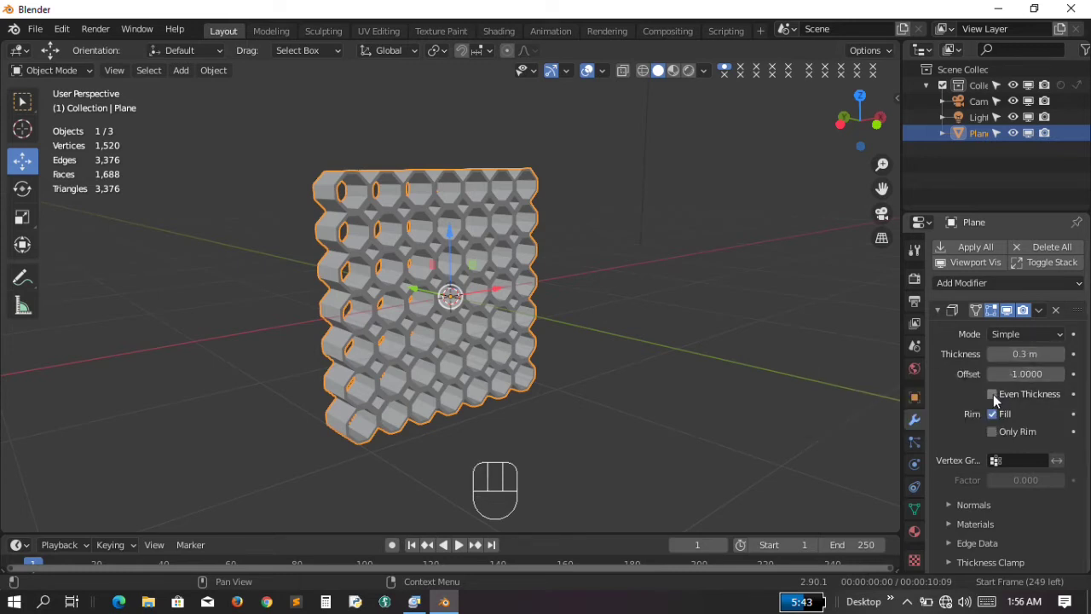
Enable Even Thickness, then add an Array modifier repeating the lattice 3 times along X
{"action": "left_click", "coordinate": [997, 398]}
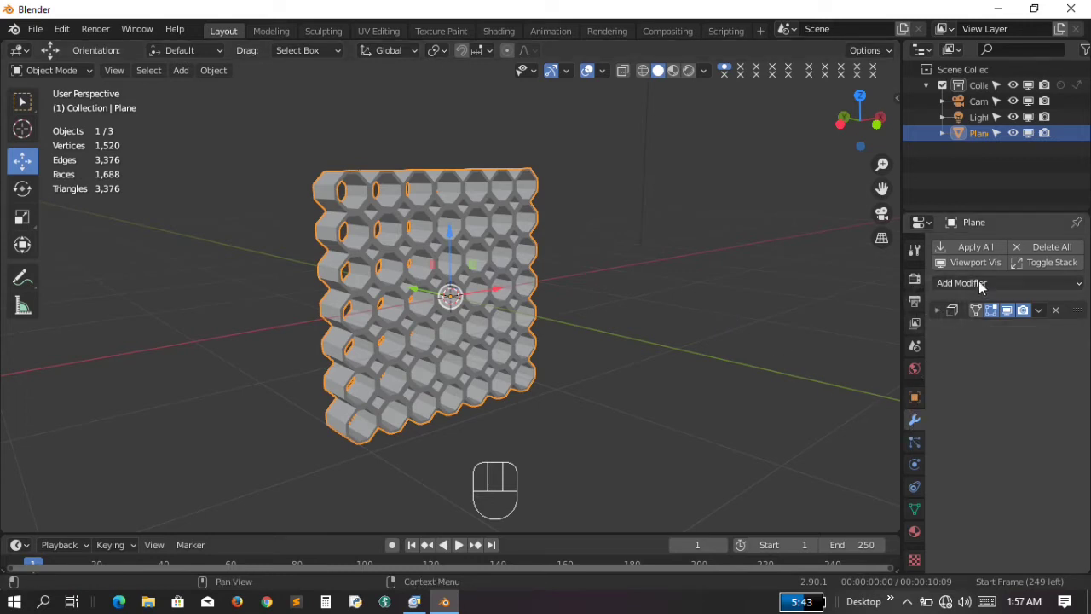
{"action": "left_click_drag", "start_coordinate": [985, 286], "coordinate": [770, 321]}
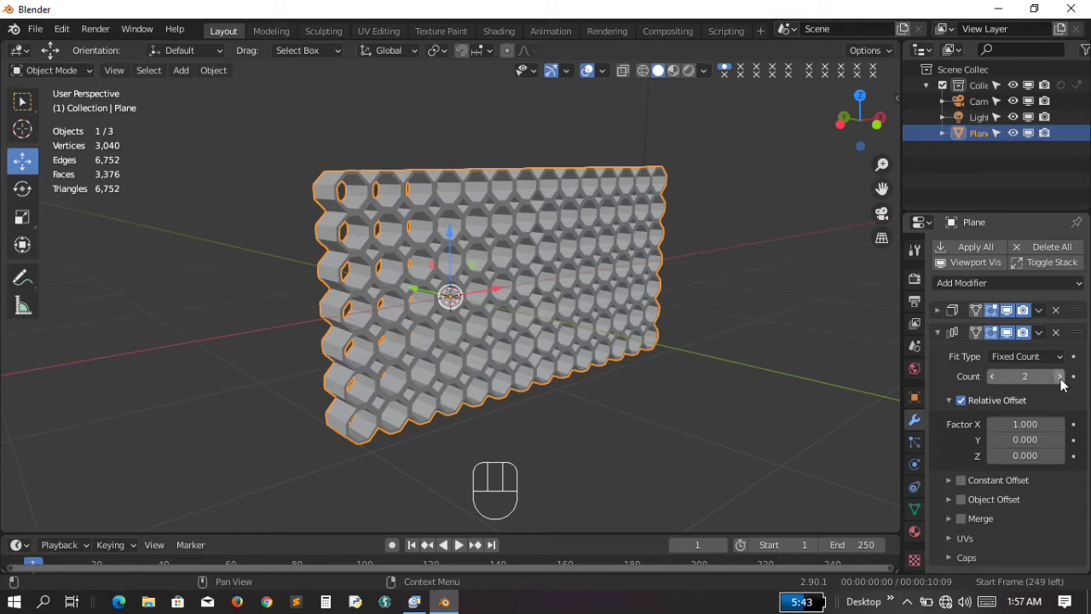
{"action": "left_click", "coordinate": [1064, 385]}
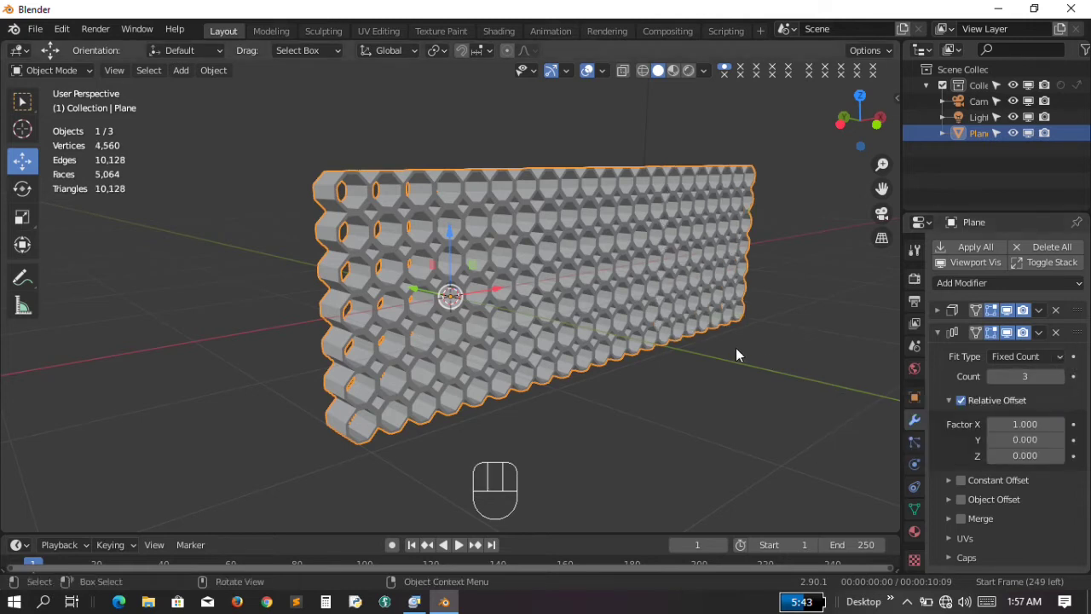
{"action": "key", "text": "KP_6"}
{"action": "key", "text": "KP_6"}
{"action": "key", "text": "KP_6"}
{"action": "key", "text": "KP_6"}
{"action": "key", "text": "KP_4"}
{"action": "key", "text": "KP_4"}
{"action": "key", "text": "KP_4"}
{"action": "key", "text": "KP_2"}
{"action": "key", "text": "KP_8"}
{"action": "key", "text": "KP_8"}
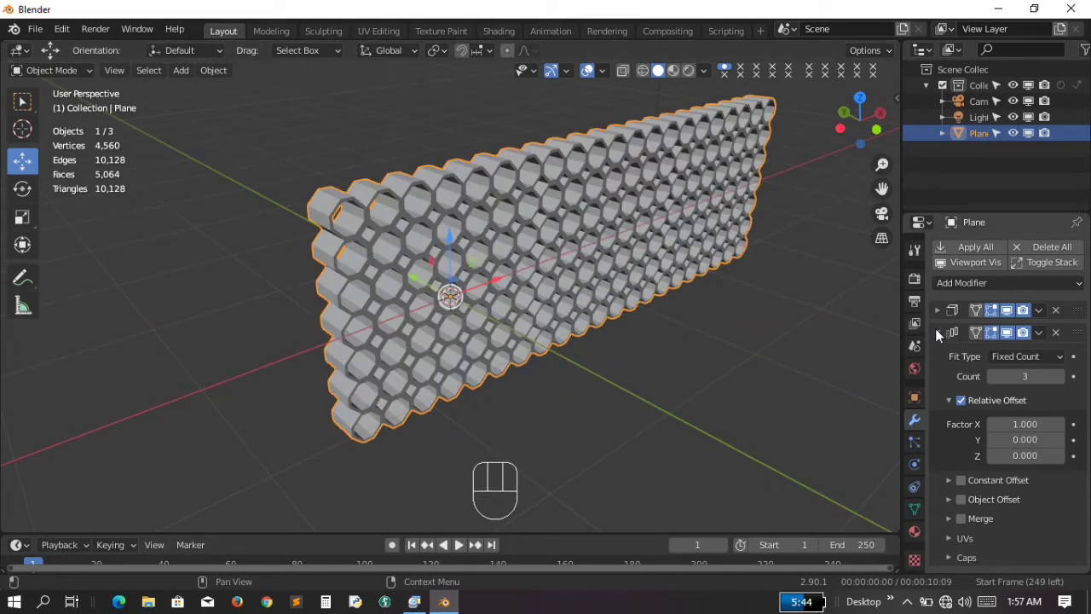
{"action": "left_click", "coordinate": [940, 332]}
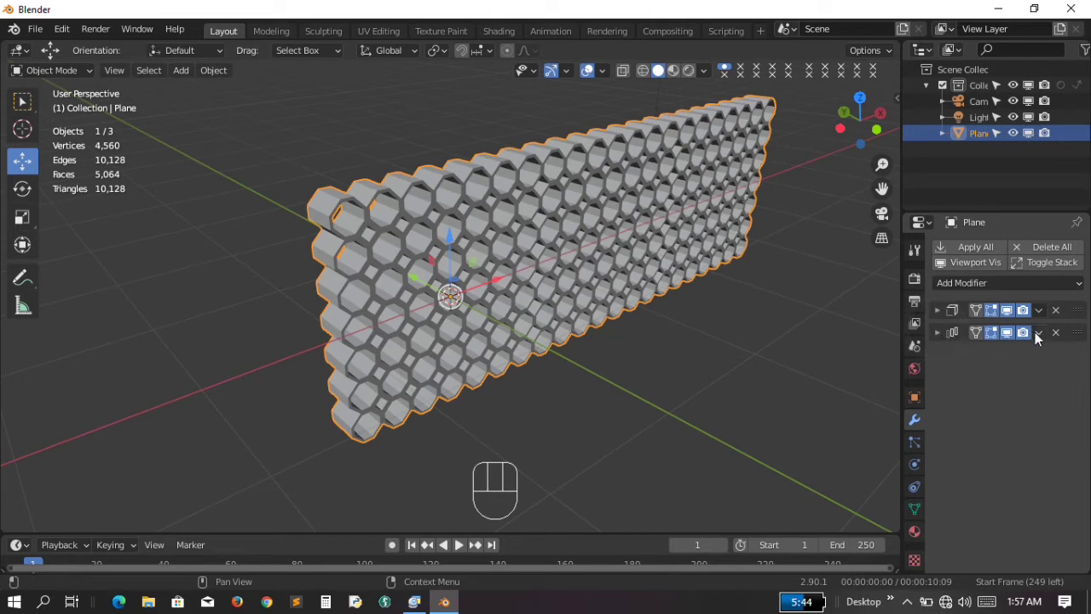
Add a second Array modifier stacking the lattice copies upward into a taller wall
{"action": "left_click_drag", "start_coordinate": [1045, 341], "coordinate": [987, 374]}
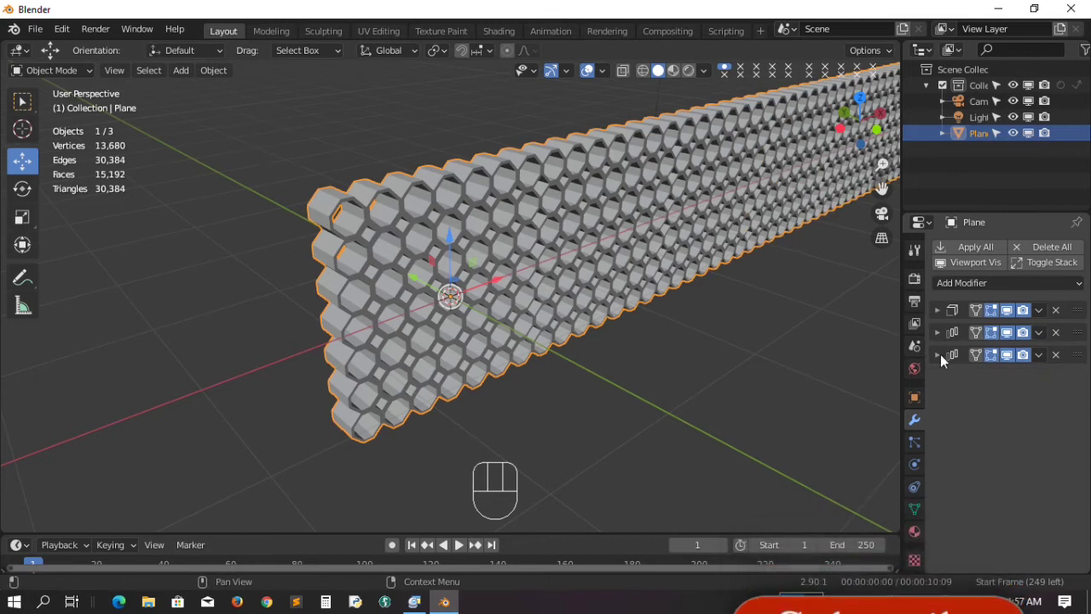
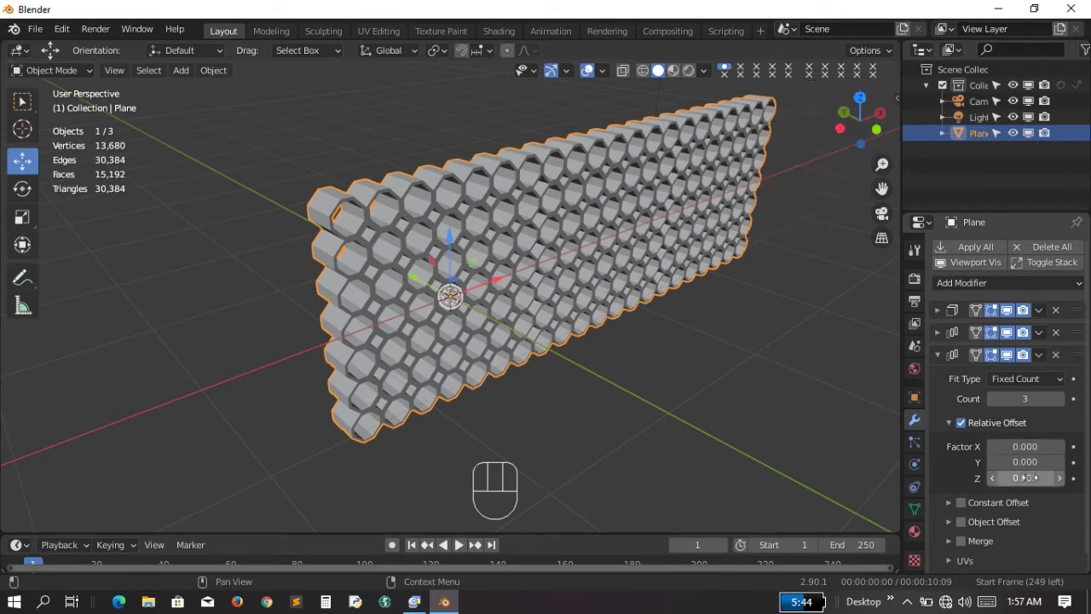
{"action": "left_click_drag", "start_coordinate": [601, 160], "coordinate": [956, 462]}
{"action": "key", "text": "KP_Subtract"}
{"action": "key", "text": "KP_Subtract"}
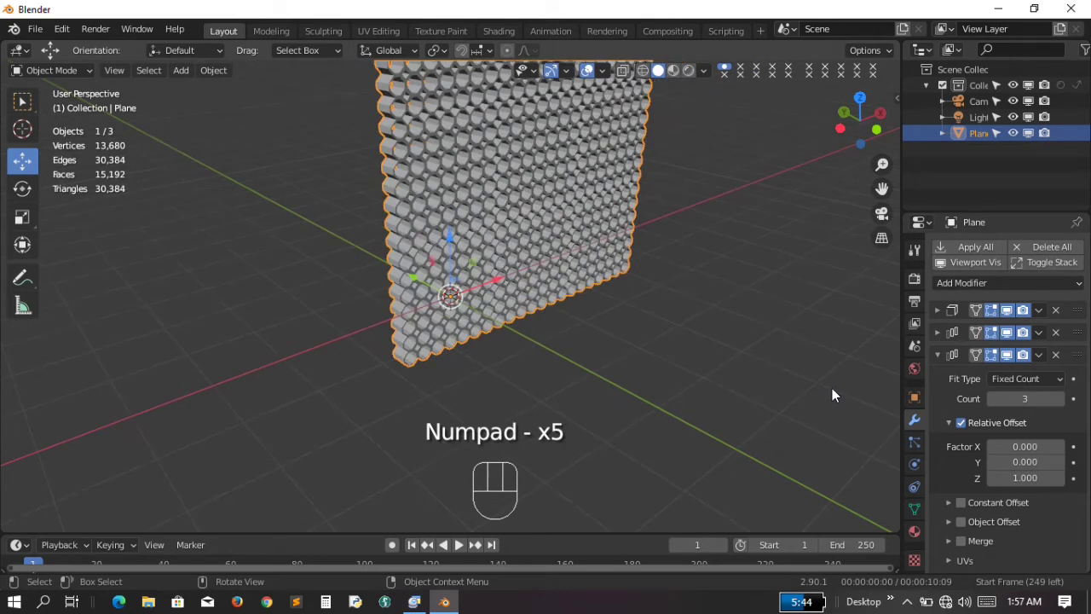
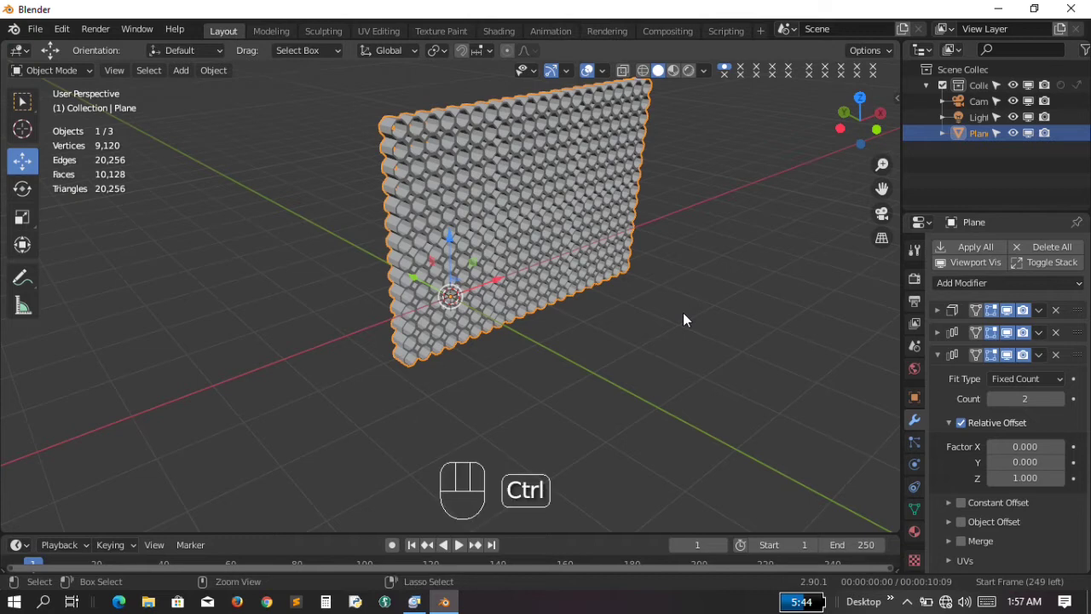
{"action": "key", "text": "ctrl+KP_6"}
{"action": "key", "text": "ctrl+KP_6"}
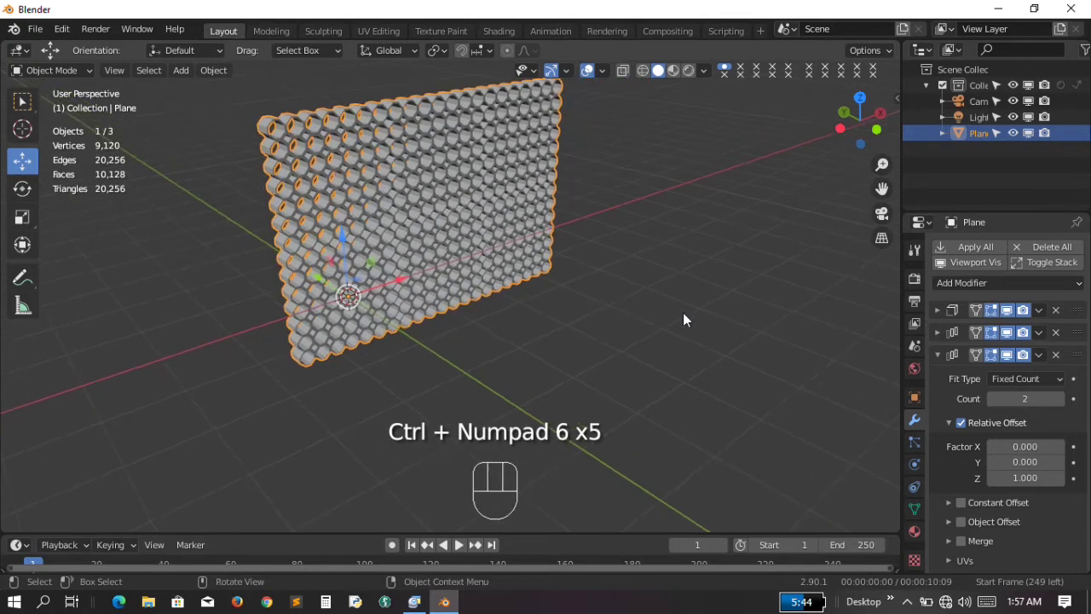
{"action": "key", "text": "ctrl+KP_8"}
{"action": "key", "text": "ctrl+KP_8"}
{"action": "key", "text": "KP_Add"}
{"action": "key", "text": "KP_Add"}
{"action": "key", "text": "KP_2"}
{"action": "key", "text": "KP_6"}
{"action": "key", "text": "KP_6"}
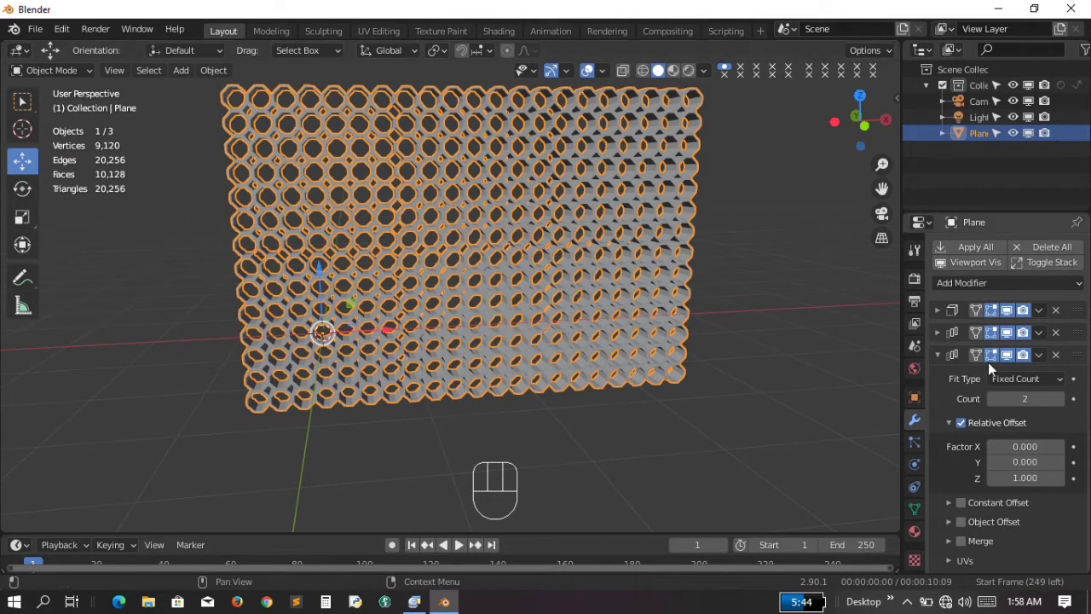
{"action": "left_click", "coordinate": [940, 360]}
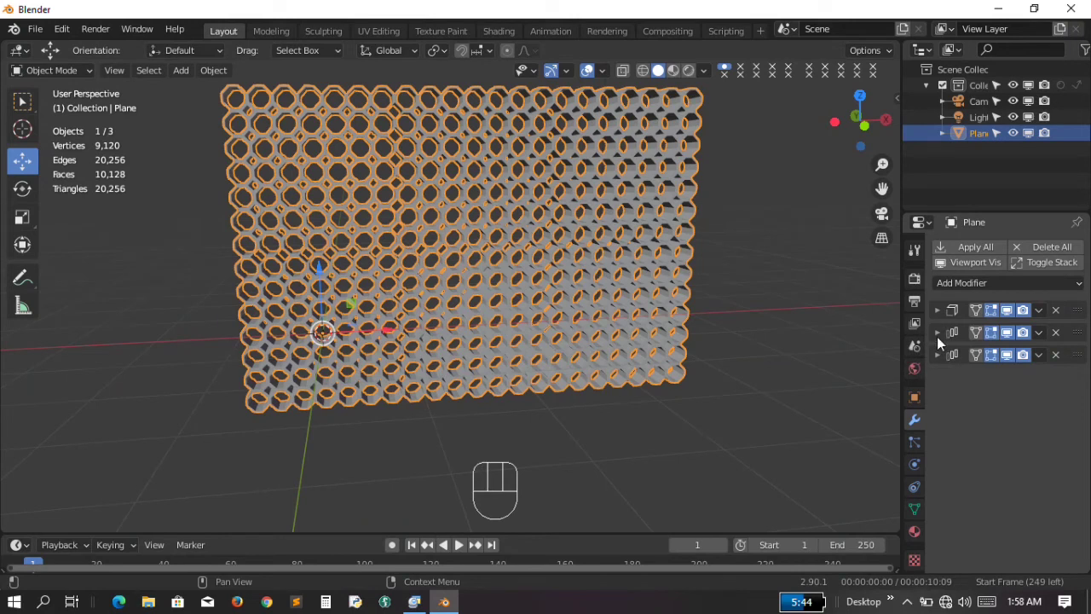
Reopen the horizontal Array and raise its count to 4 copies
{"action": "left_click", "coordinate": [944, 339]}
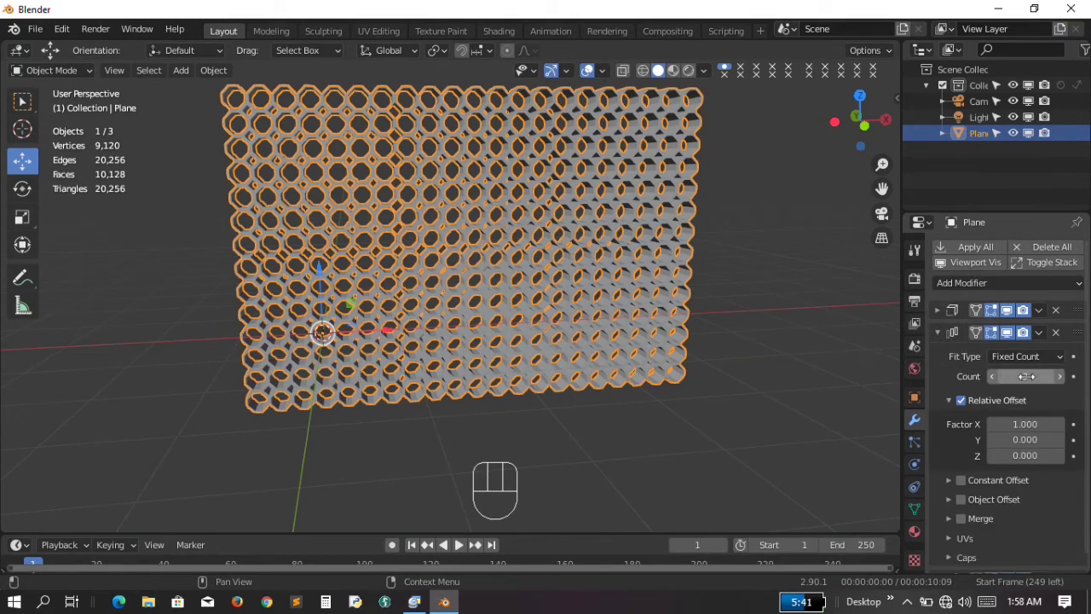
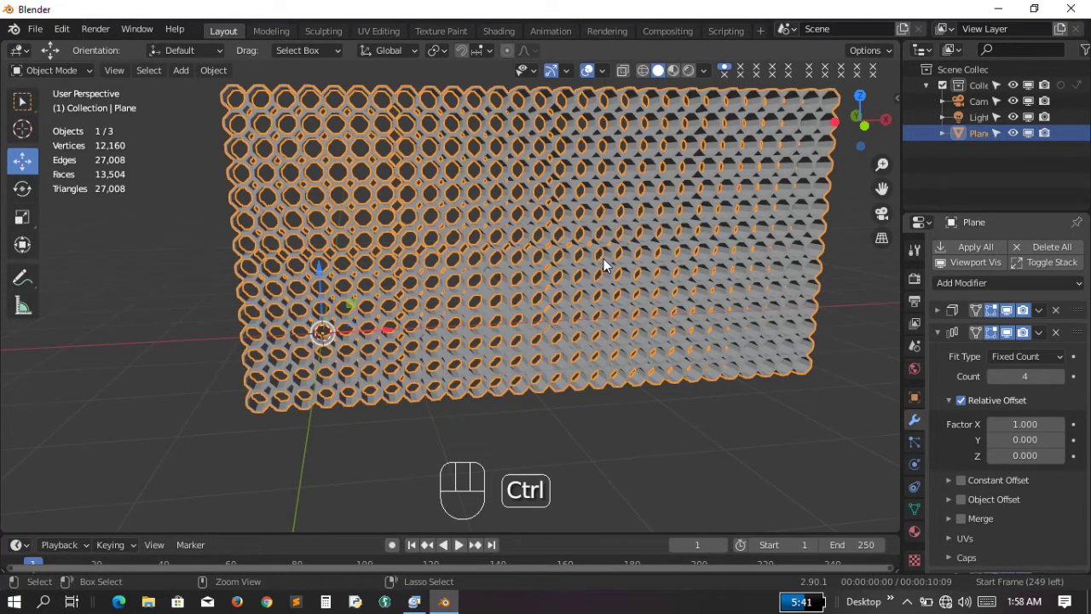
{"action": "key", "text": "ctrl+KP_8"}
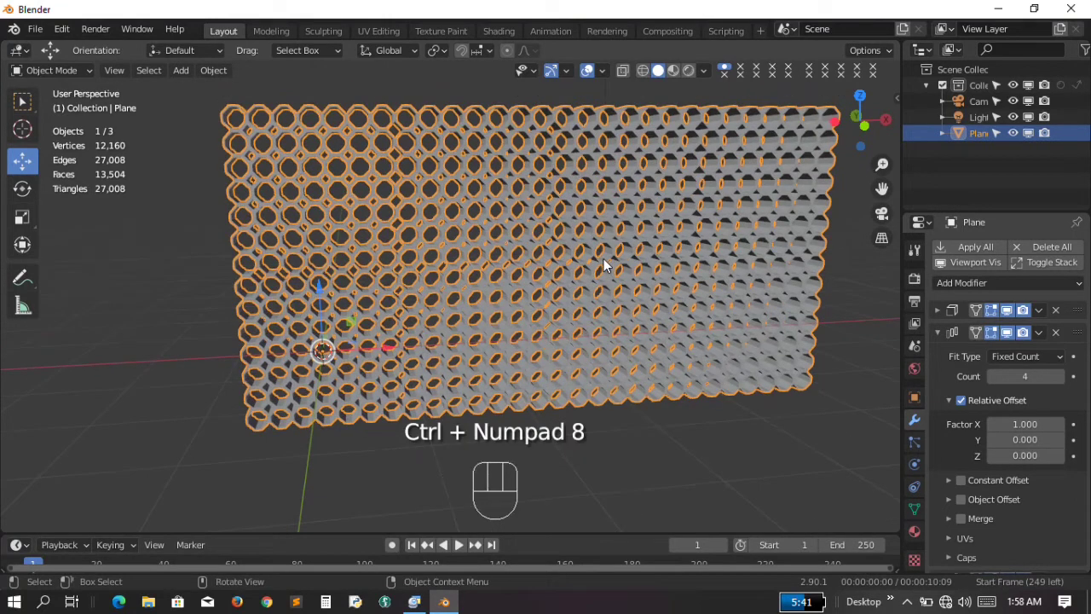
{"action": "key", "text": "KP_4"}
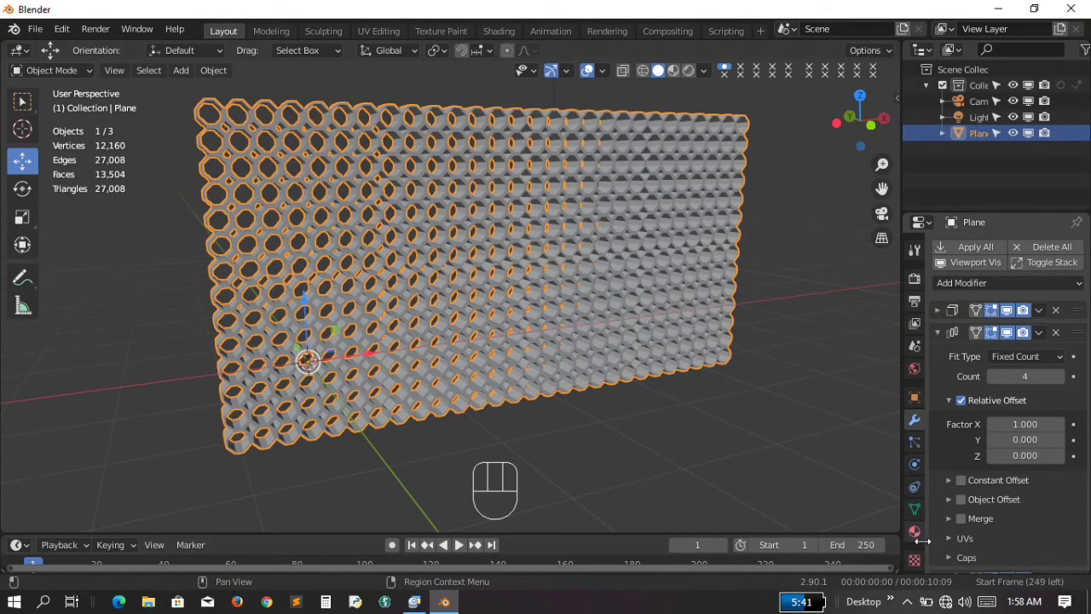
Create a new material for the wall and open its Base Color picker for orange
{"action": "left_click", "coordinate": [922, 534]}
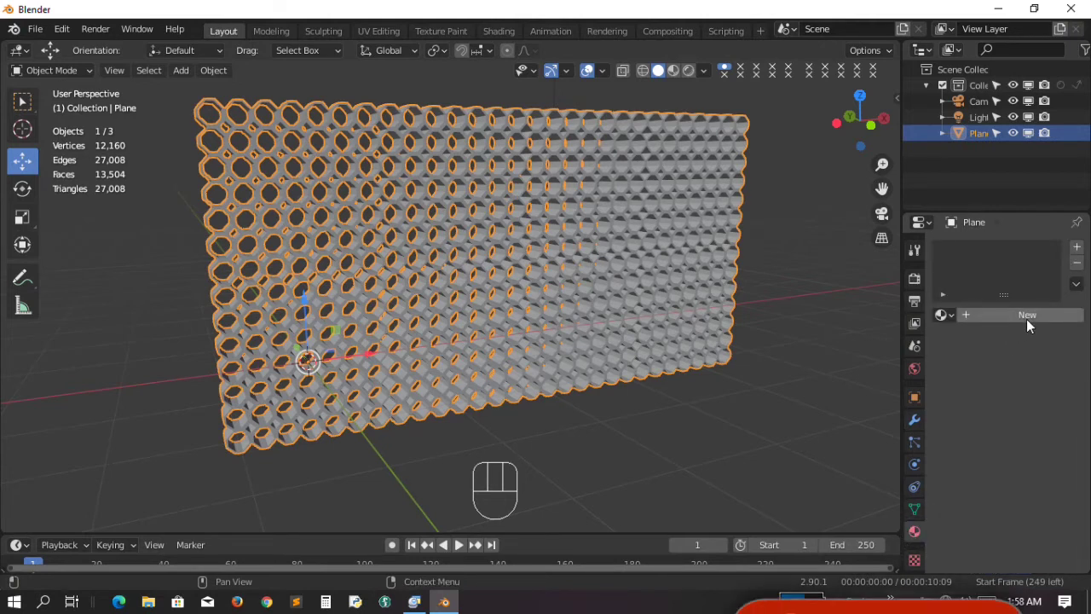
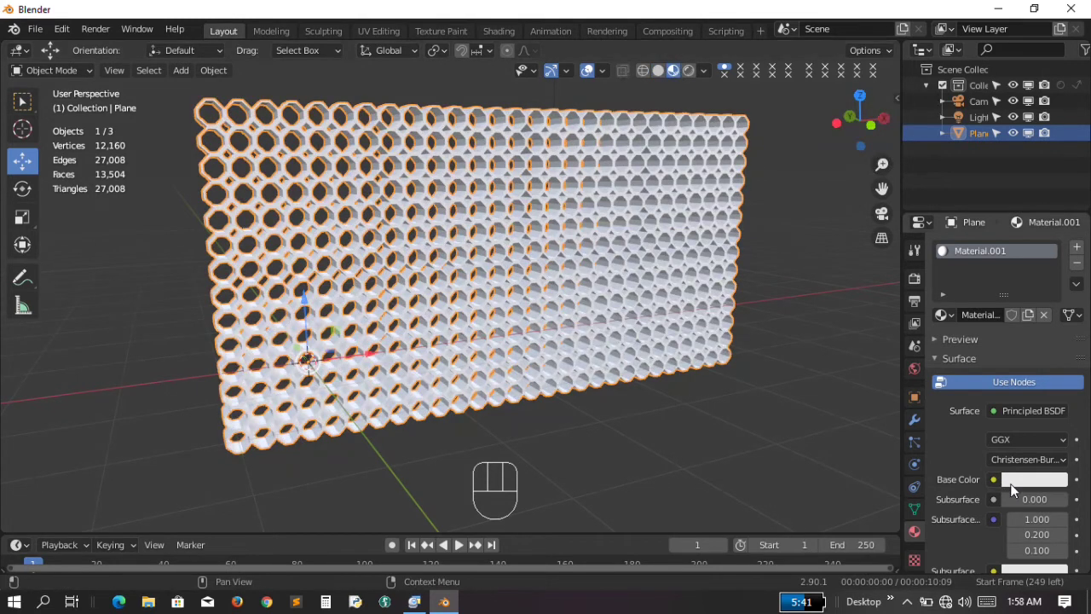
{"action": "left_click", "coordinate": [1045, 489]}
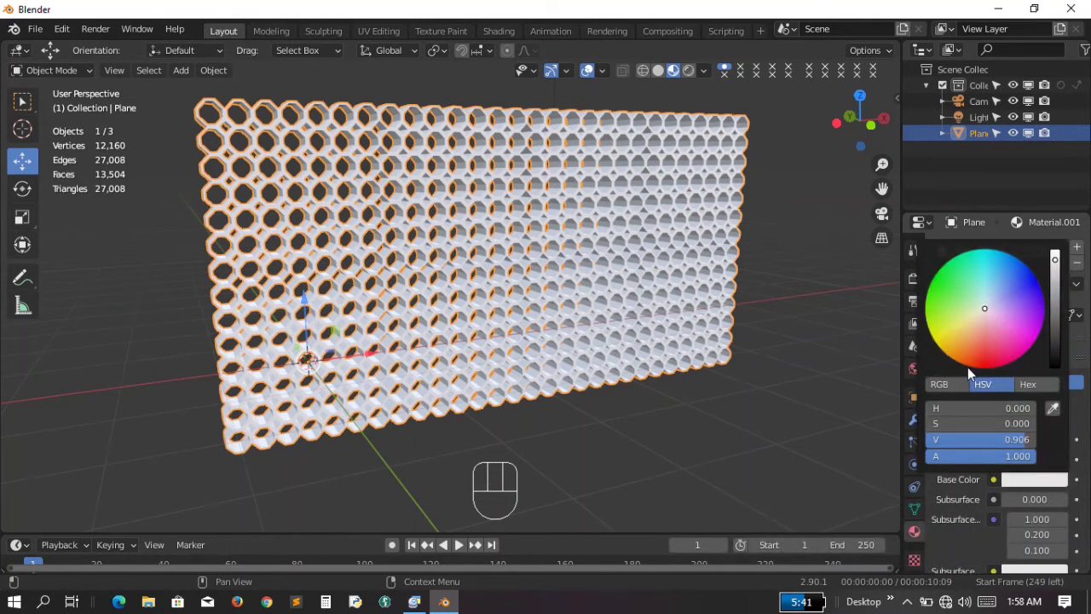
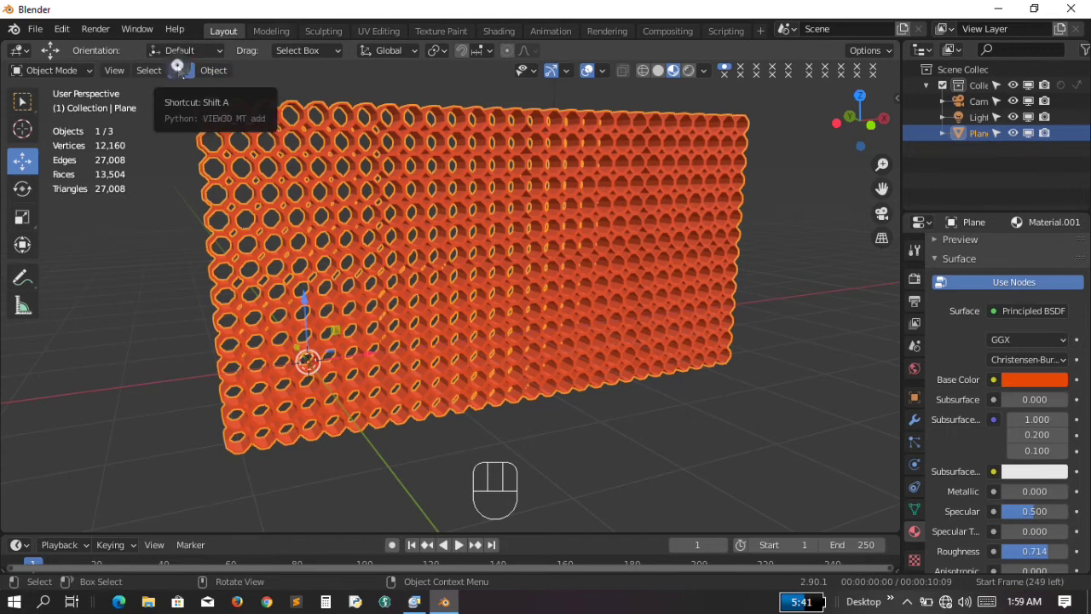
Add a ground plane, lower it about 1 m below the wall and scale it 50 times
{"action": "left_click_drag", "start_coordinate": [183, 71], "coordinate": [356, 90]}
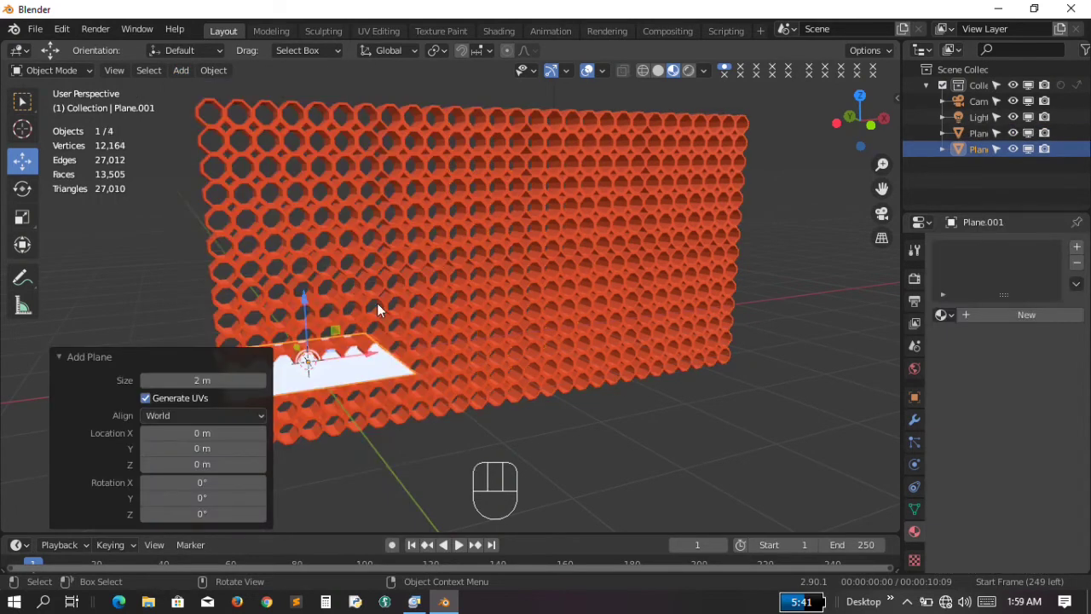
{"action": "key", "text": "KP_1"}
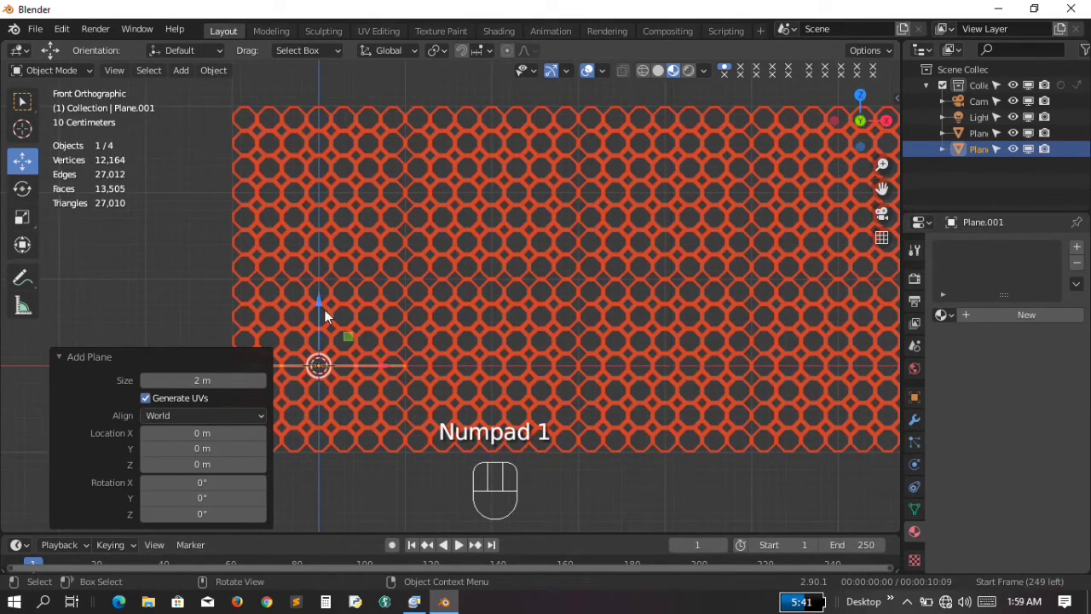
{"action": "left_click_drag", "start_coordinate": [322, 302], "coordinate": [325, 394]}
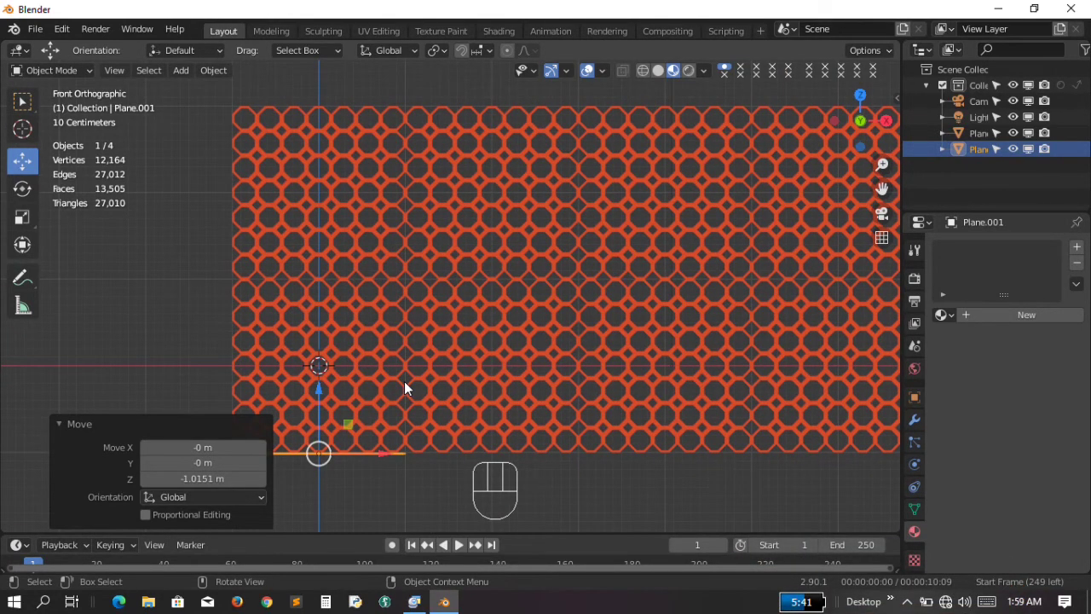
{"action": "key", "text": "KP_4"}
{"action": "key", "text": "KP_4"}
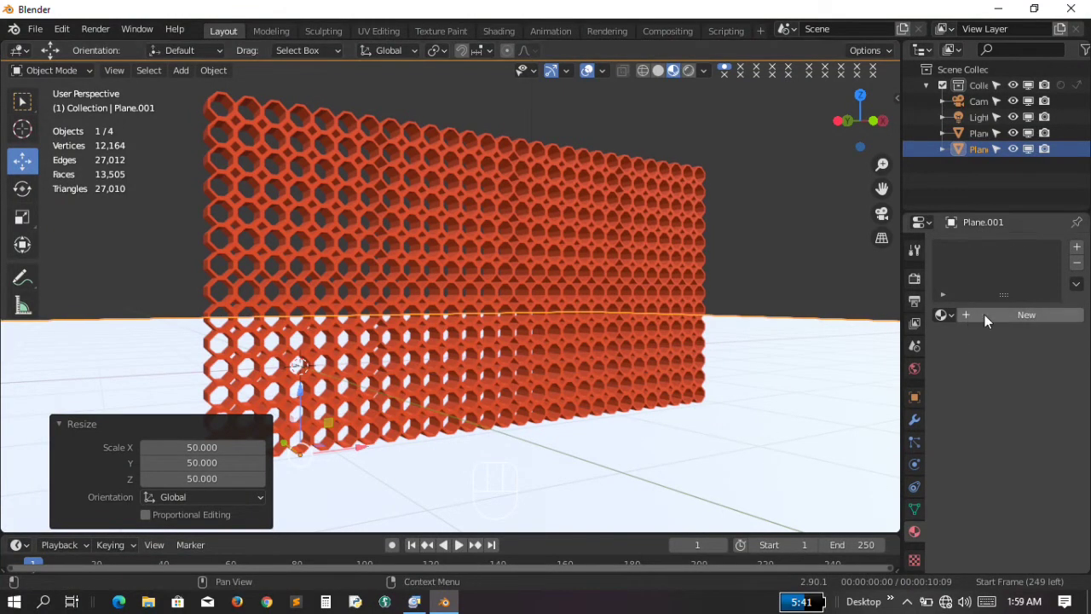
Give the ground plane a new material with a light grey base colour
{"action": "left_click", "coordinate": [988, 318]}
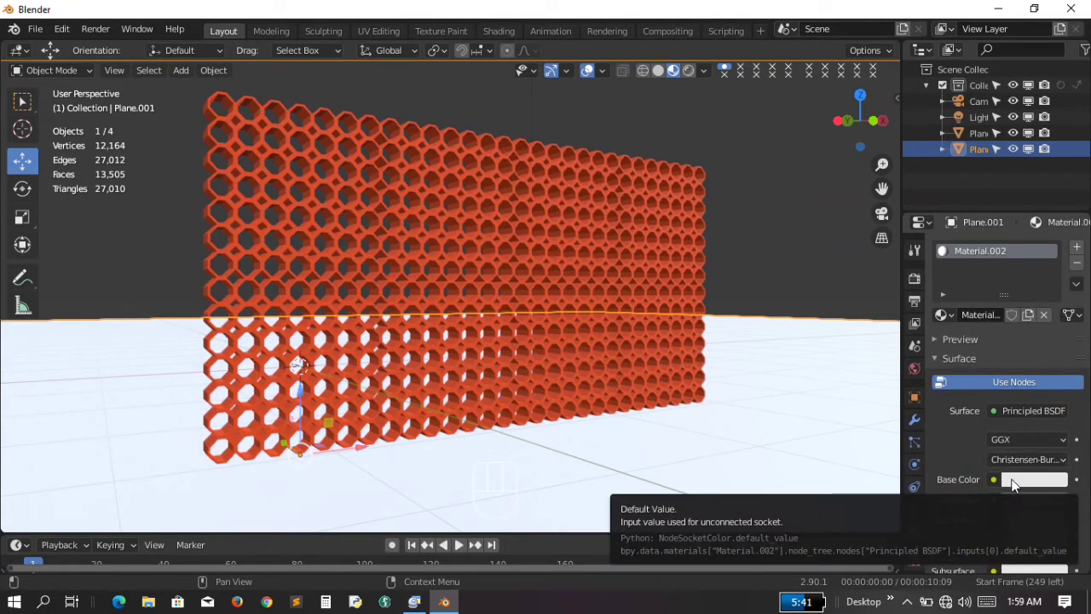
{"action": "left_click", "coordinate": [1016, 483]}
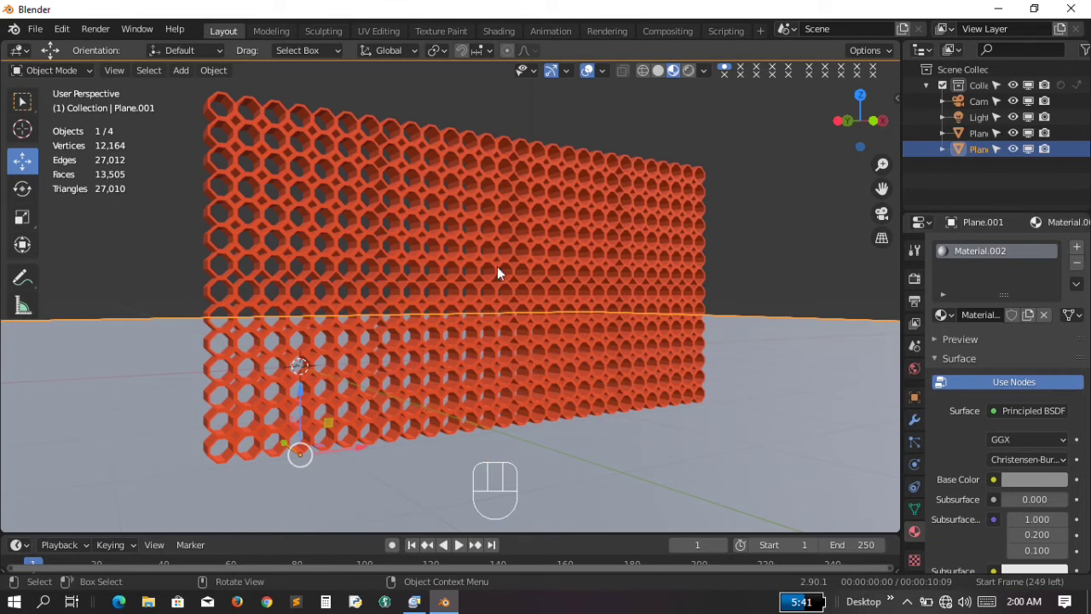
{"action": "key", "text": "KP_6"}
{"action": "key", "text": "KP_6"}
{"action": "key", "text": "KP_6"}
{"action": "key", "text": "KP_6"}
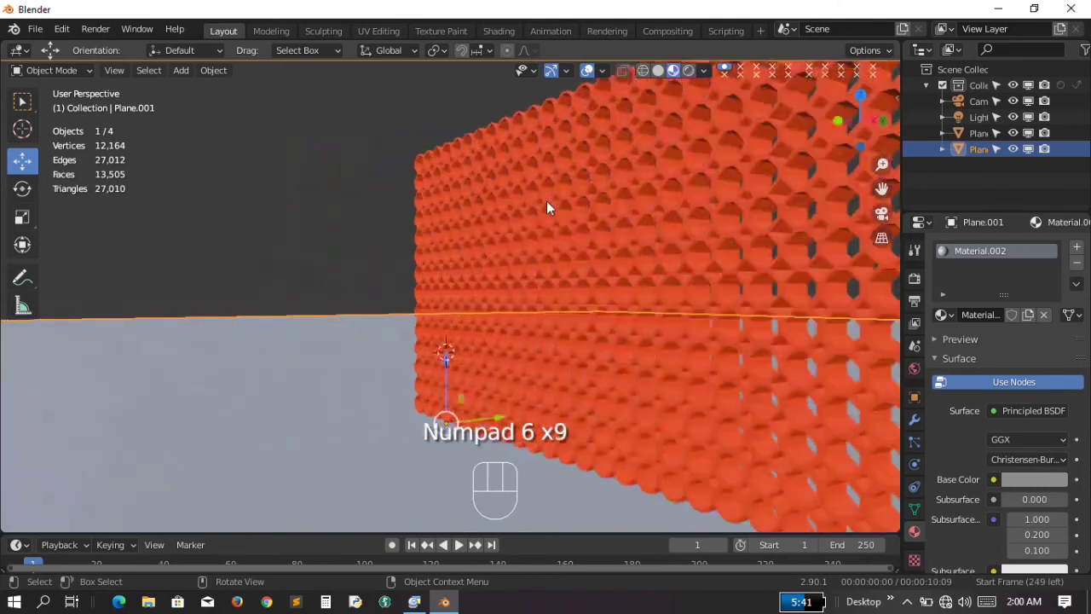
{"action": "key", "text": "KP_4"}
{"action": "key", "text": "KP_4"}
{"action": "key", "text": "KP_4"}
{"action": "key", "text": "KP_4"}
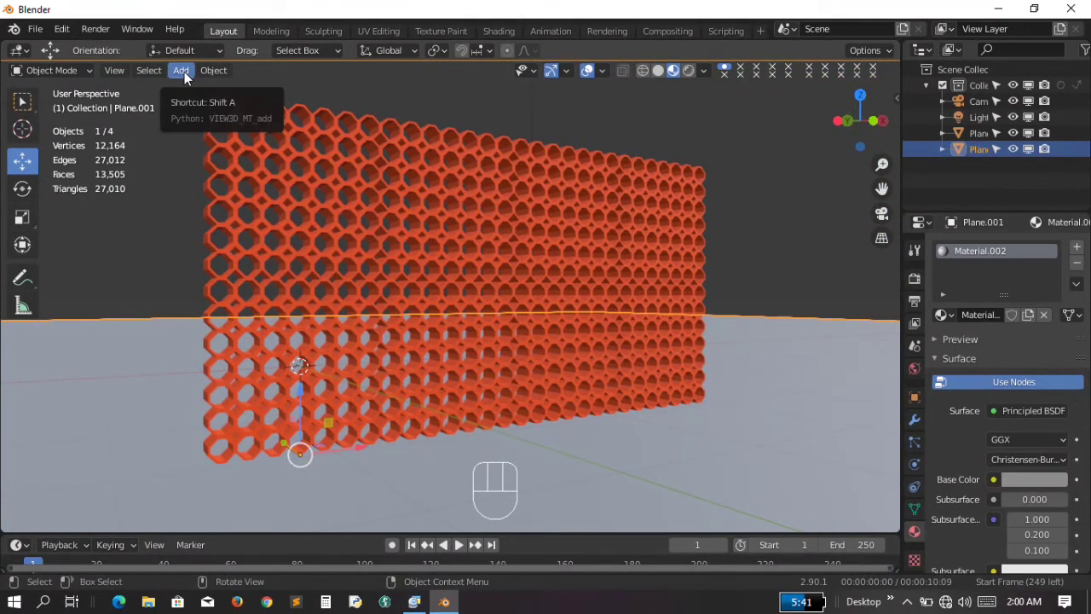
Add another plane and rotate it 90 degrees about X so it stands upright
{"action": "left_click_drag", "start_coordinate": [191, 74], "coordinate": [373, 92]}
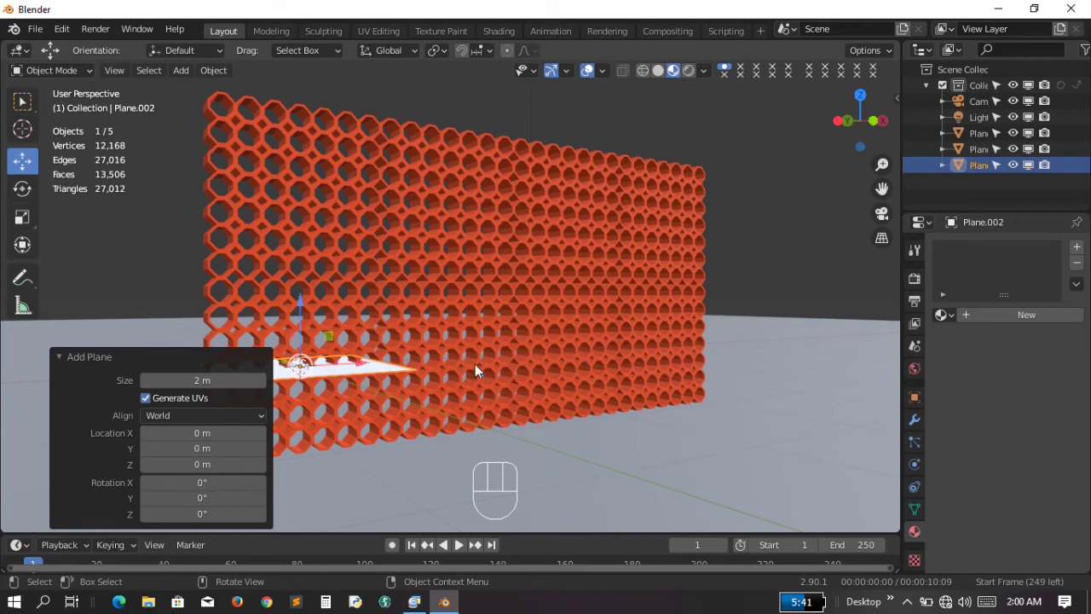
{"action": "key", "text": "ctrl+KP_4"}
{"action": "key", "text": "ctrl+KP_4"}
{"action": "key", "text": "ctrl+KP_4"}
{"action": "key", "text": "ctrl+KP_4"}
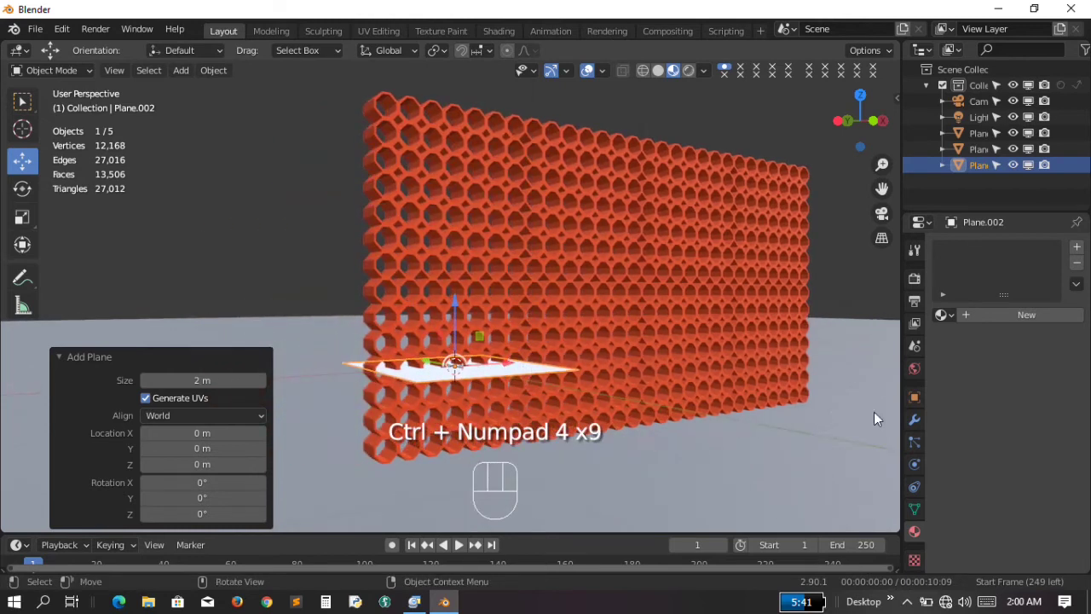
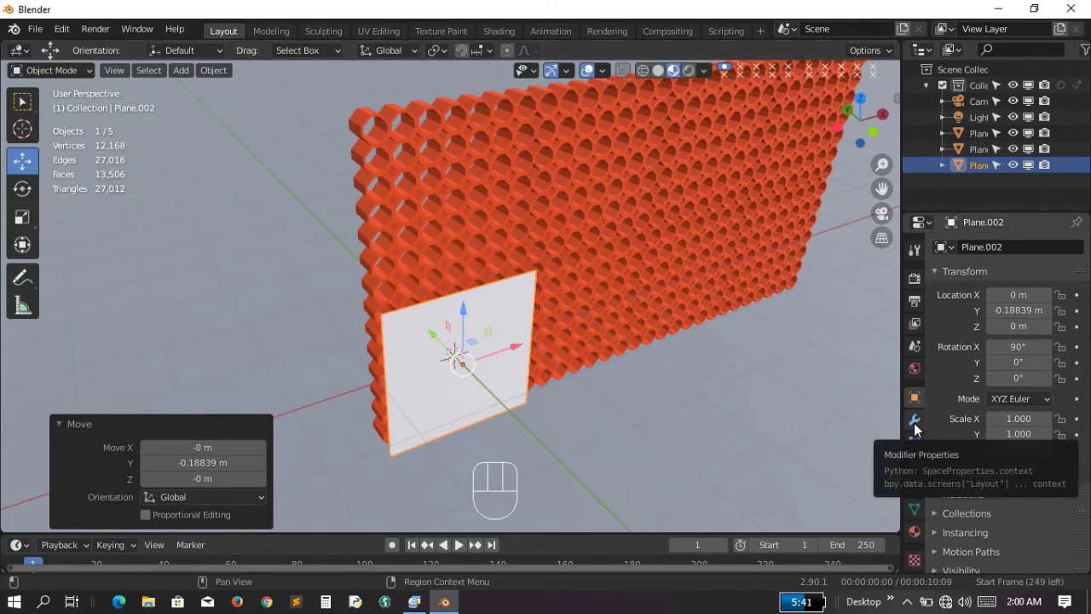
Give the upright plane a Solidify modifier at 0.65 m thickness and move it about 3.25 m along X
{"action": "left_click", "coordinate": [922, 425]}
{"action": "left_click_drag", "start_coordinate": [1057, 254], "coordinate": [769, 495]}
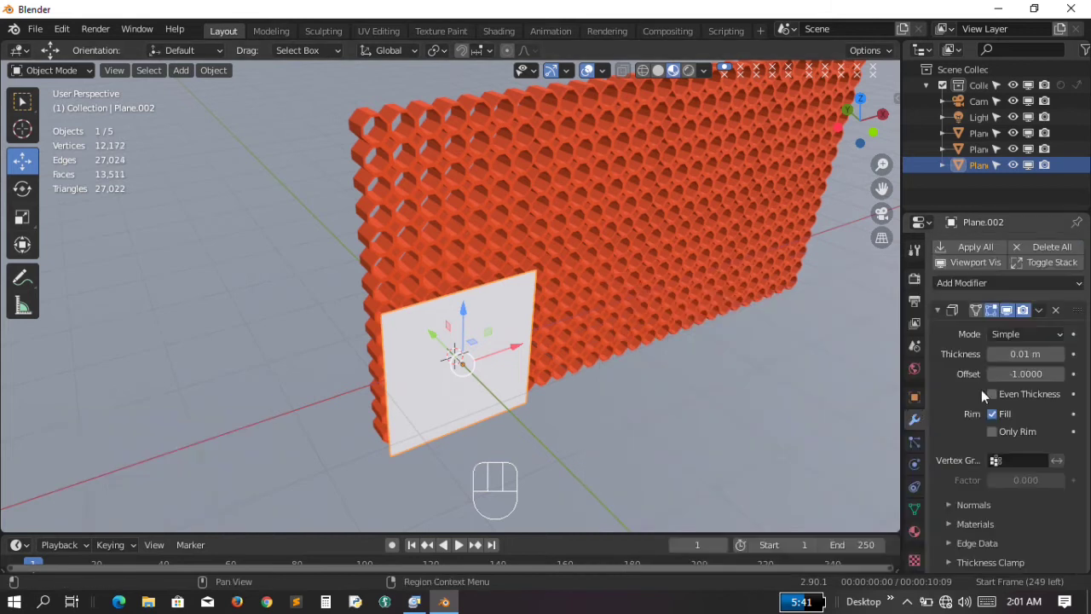
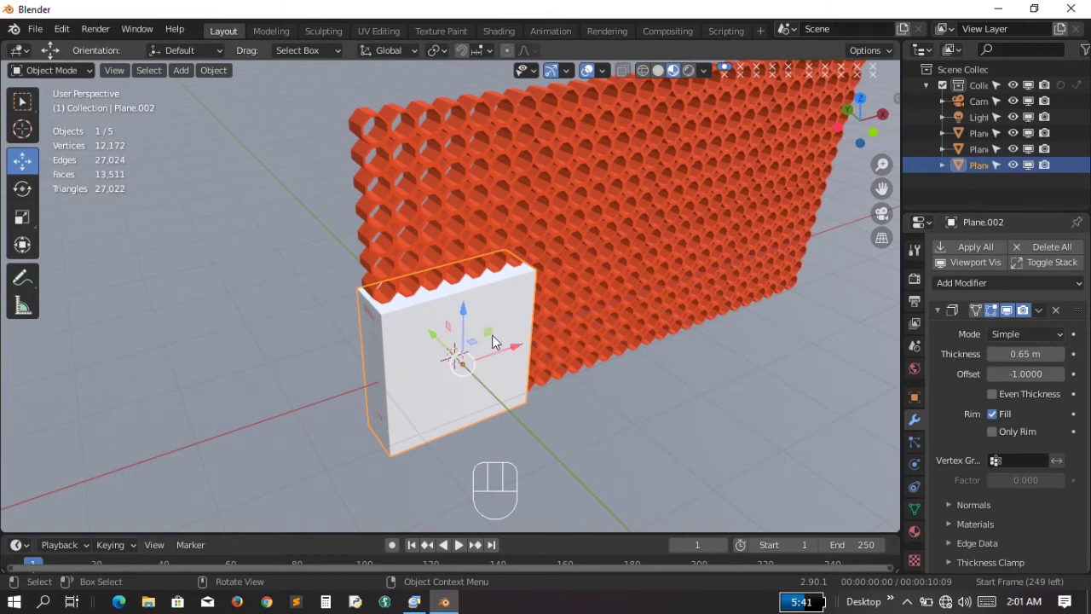
{"action": "key", "text": "KP_2"}
{"action": "key", "text": "KP_2"}
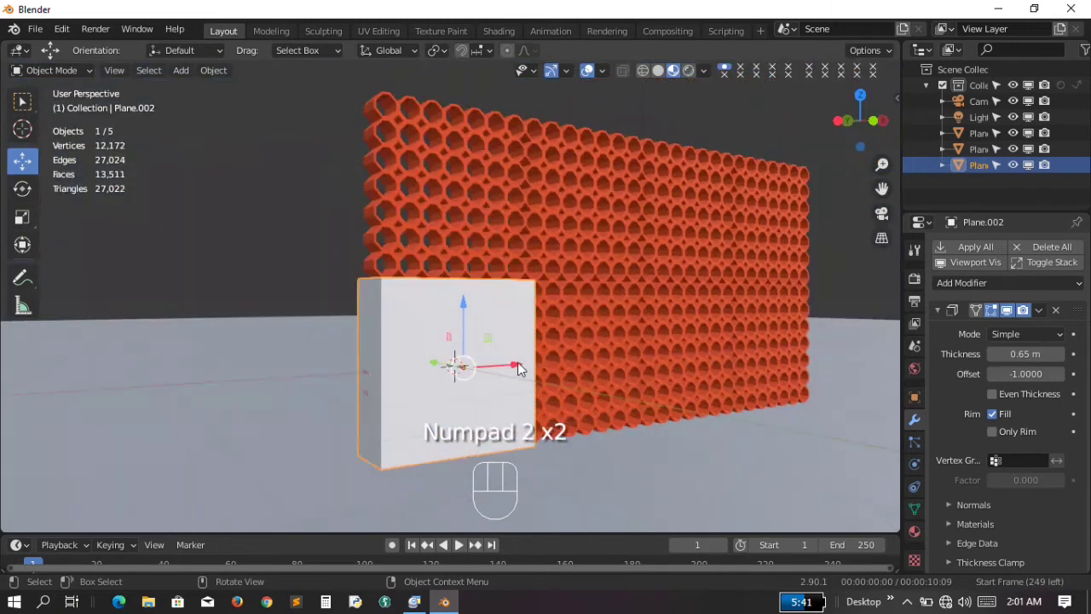
{"action": "left_click_drag", "start_coordinate": [520, 369], "coordinate": [721, 334]}
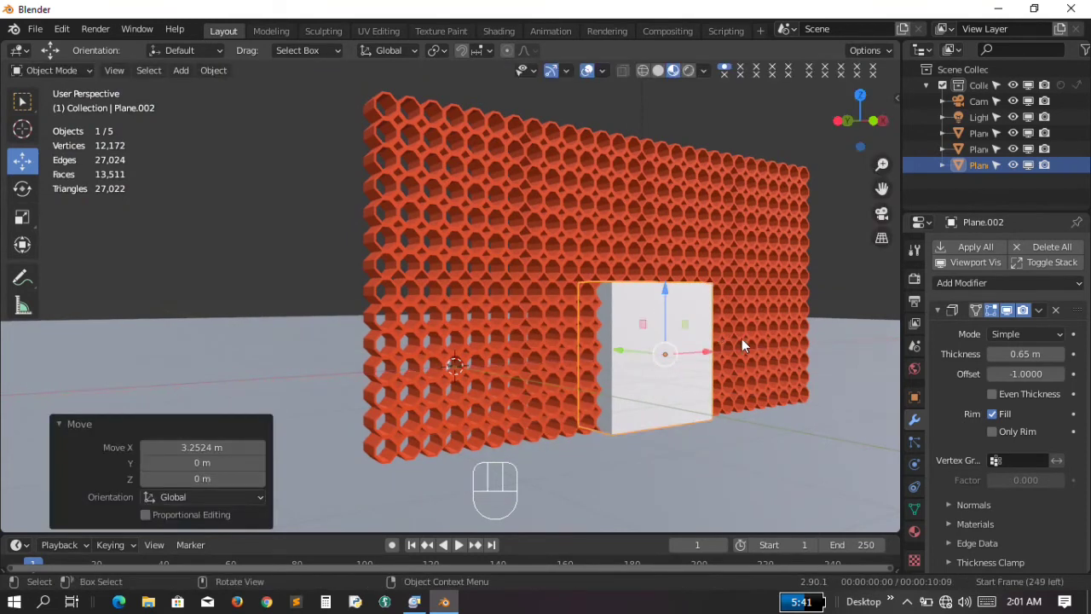
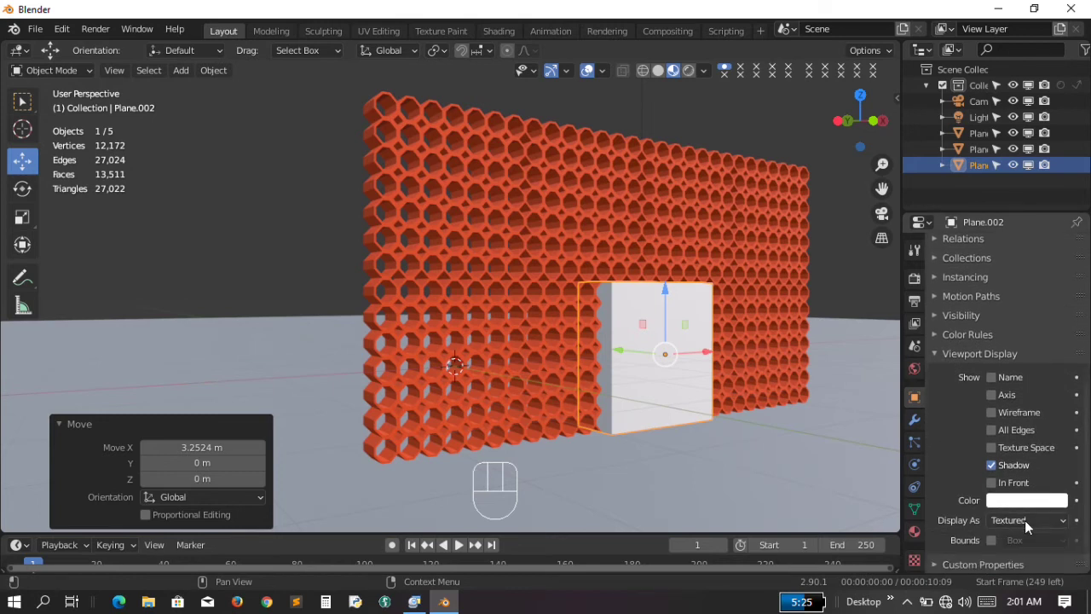
Display the thick plane as wireframe only, then select the orange lattice wall
{"action": "left_click_drag", "start_coordinate": [1037, 521], "coordinate": [1014, 484]}
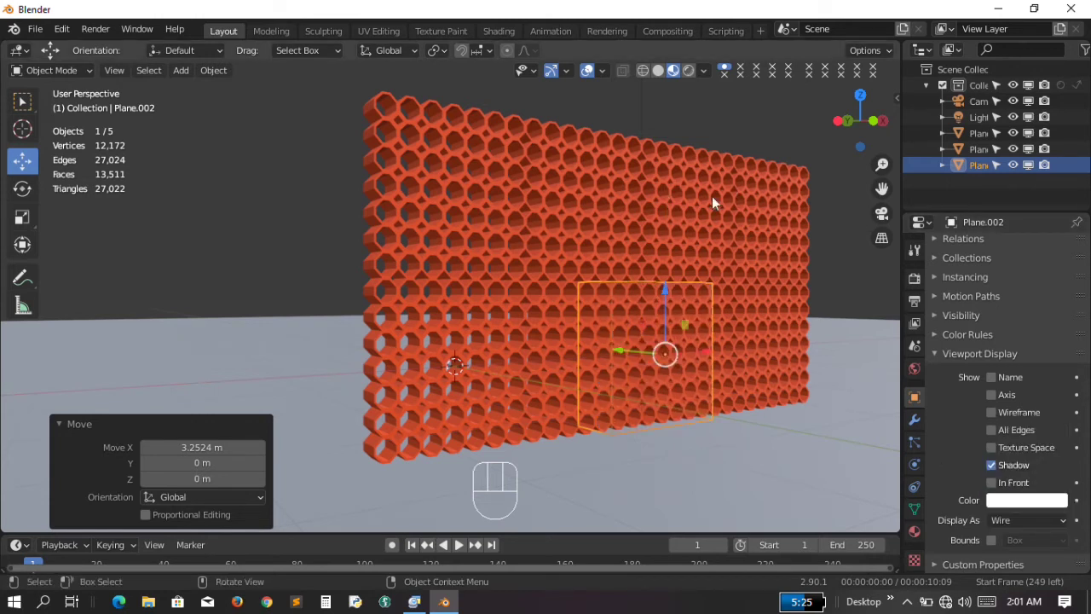
{"action": "left_click", "coordinate": [715, 160]}
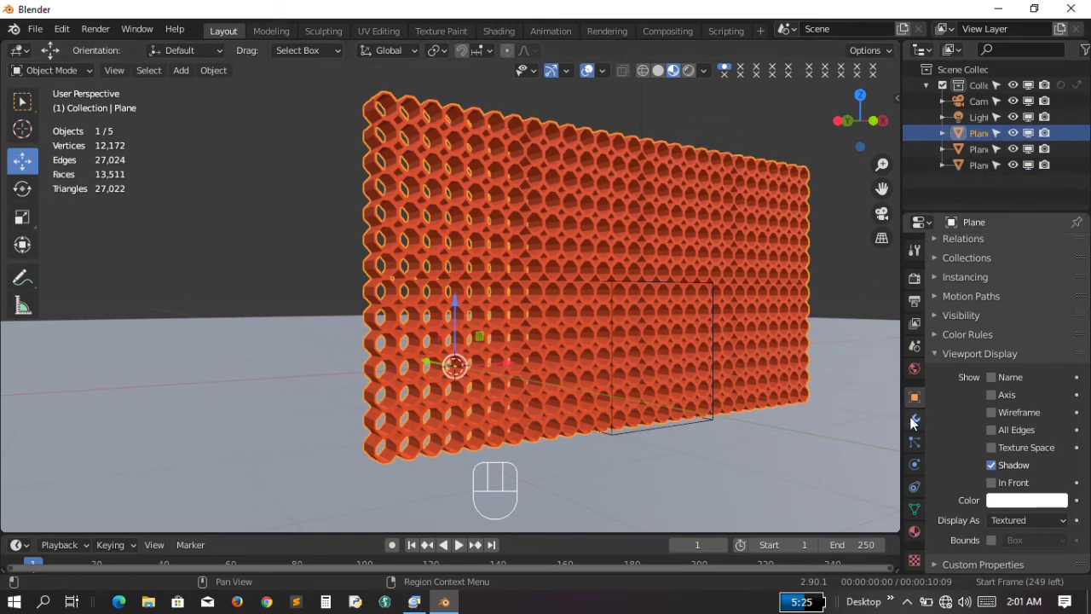
Add a Boolean modifier to the lattice wall using Plane.002 as the cutting object
{"action": "left_click", "coordinate": [919, 423]}
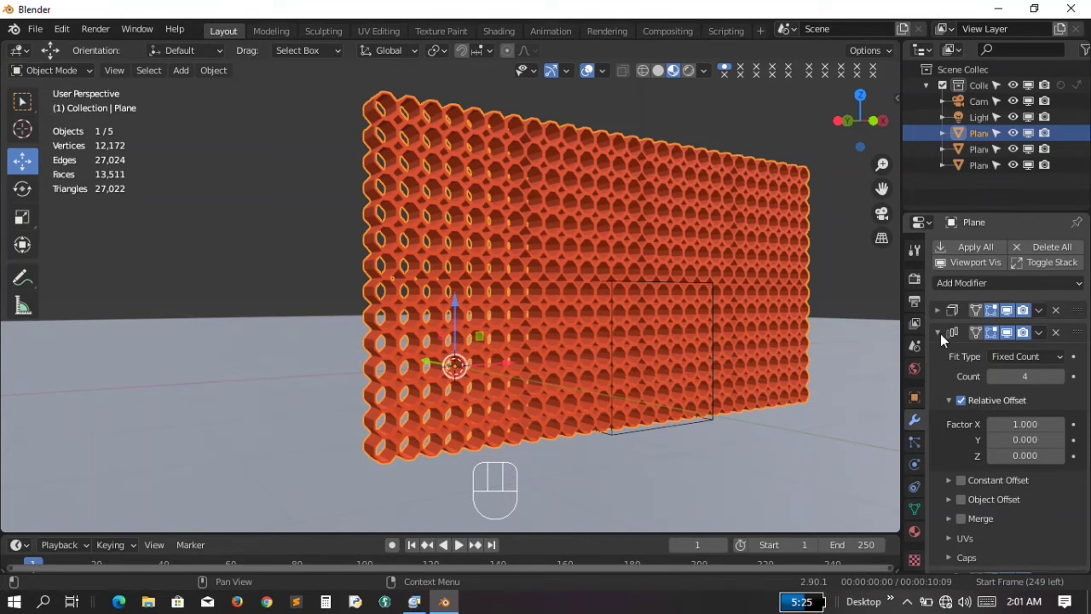
{"action": "left_click", "coordinate": [944, 337]}
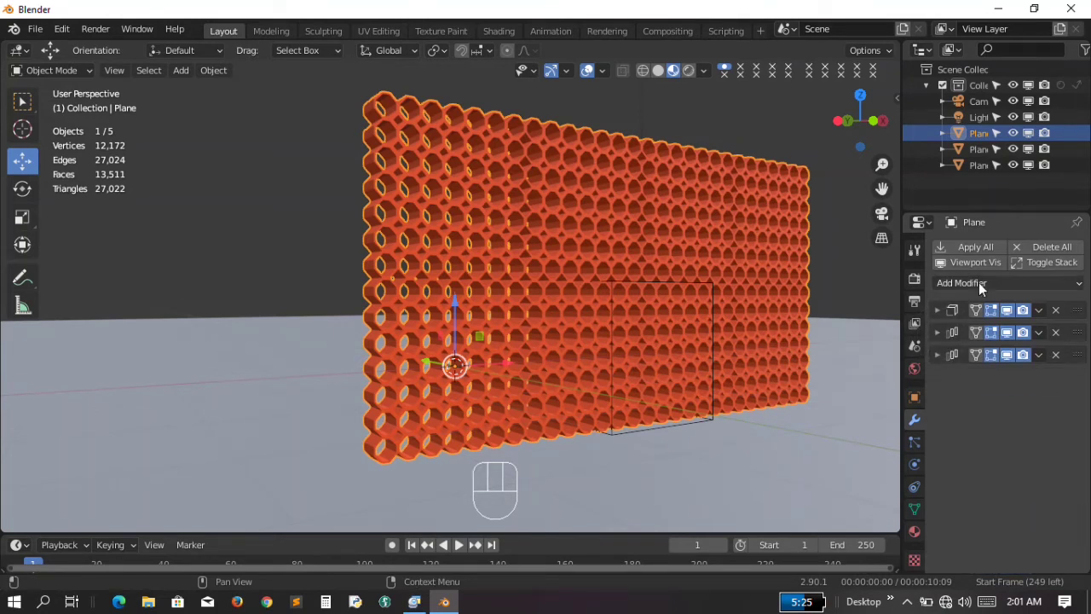
{"action": "left_click_drag", "start_coordinate": [984, 288], "coordinate": [780, 355]}
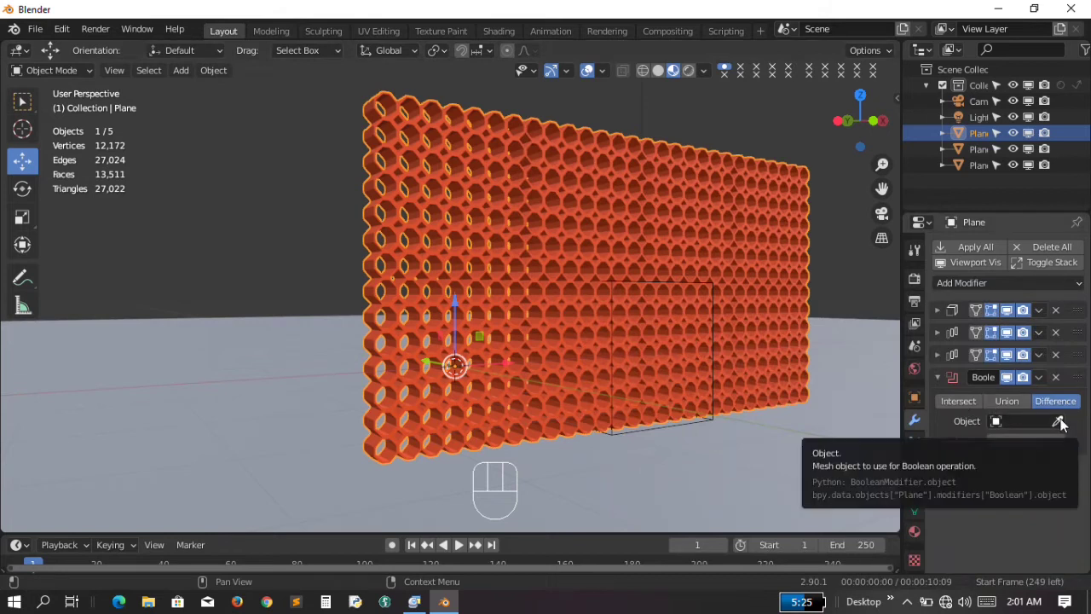
{"action": "left_click", "coordinate": [1065, 422]}
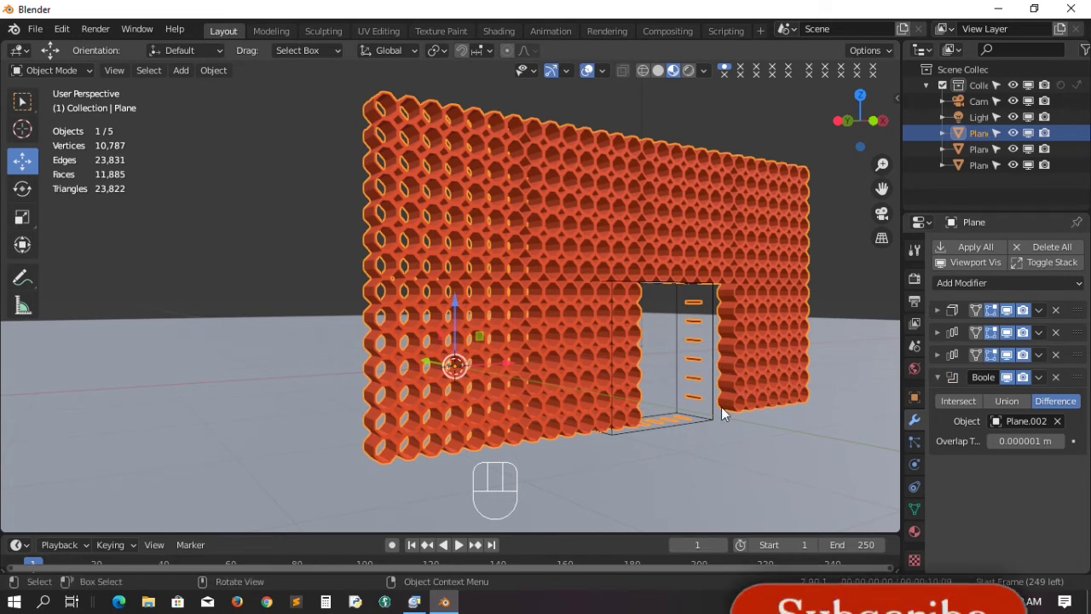
{"action": "key", "text": "KP_6"}
{"action": "key", "text": "KP_6"}
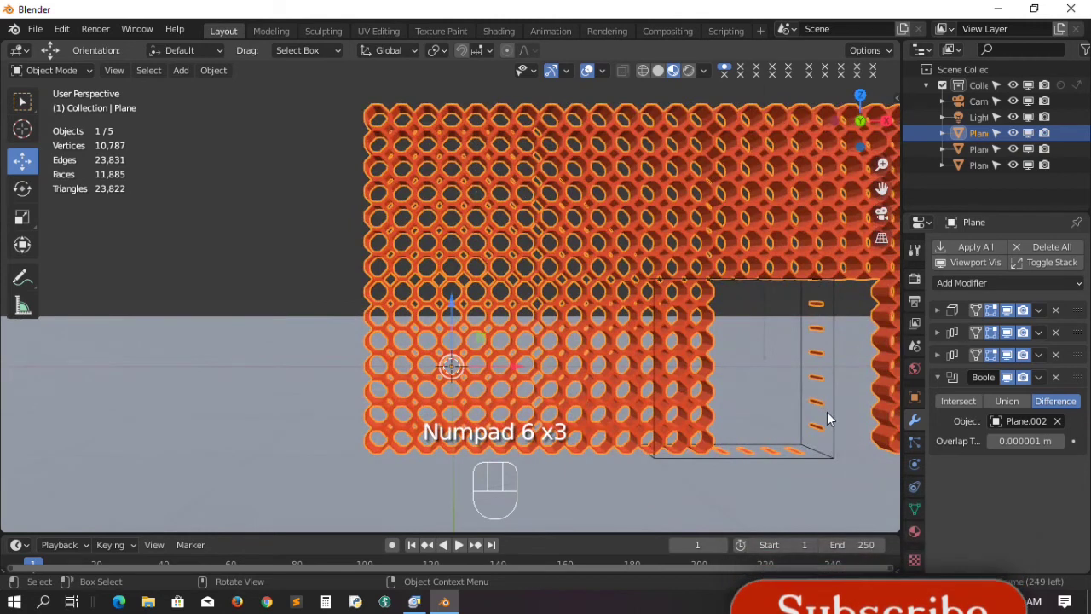
Nudge the Plane.002 cutter to about -0.24 m along X from the front view
{"action": "left_click", "coordinate": [832, 418]}
{"action": "left_click", "coordinate": [836, 420]}
{"action": "left_click", "coordinate": [840, 407]}
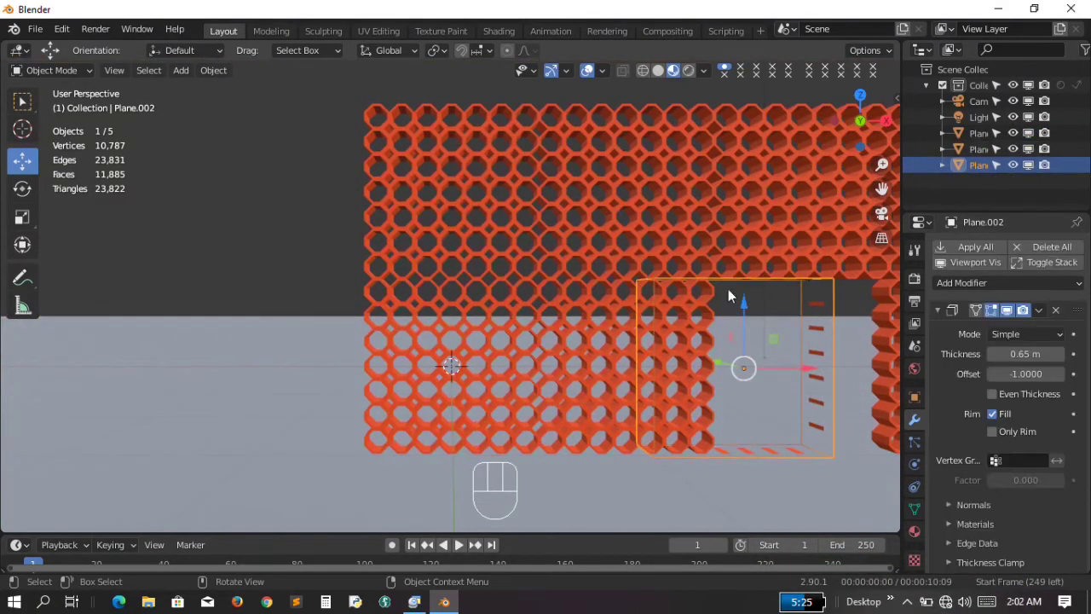
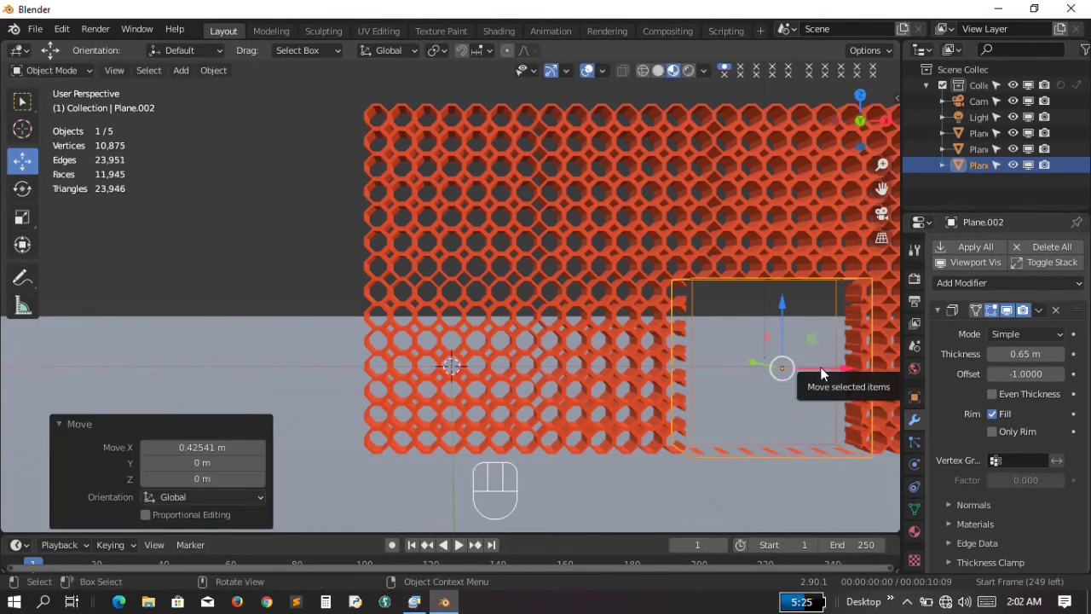
{"action": "key", "text": "KP_1"}
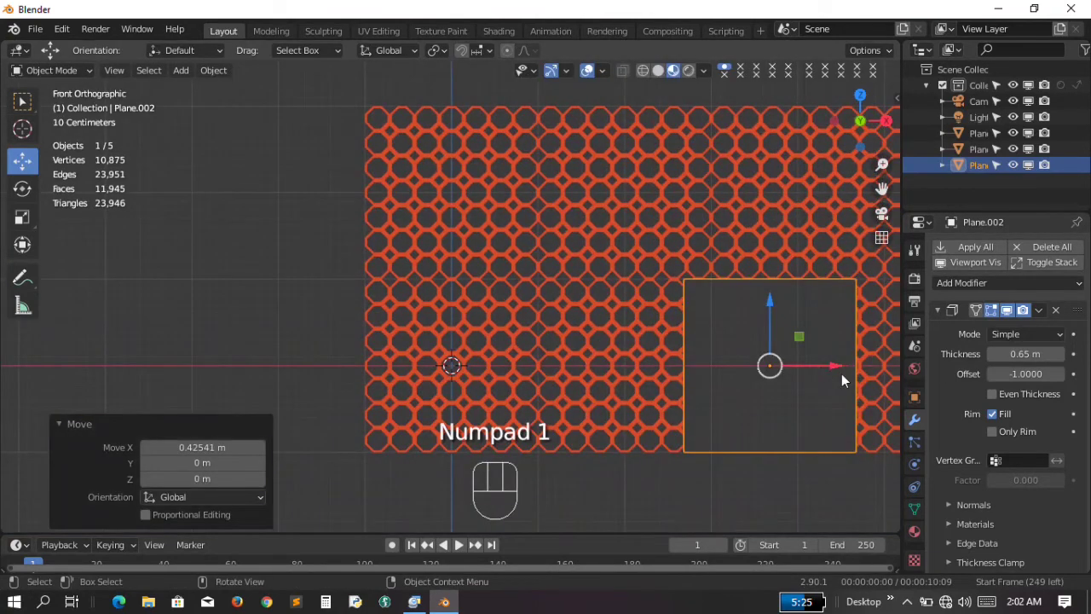
{"action": "left_click_drag", "start_coordinate": [840, 370], "coordinate": [833, 374]}
{"action": "left_click_drag", "start_coordinate": [835, 370], "coordinate": [809, 371]}
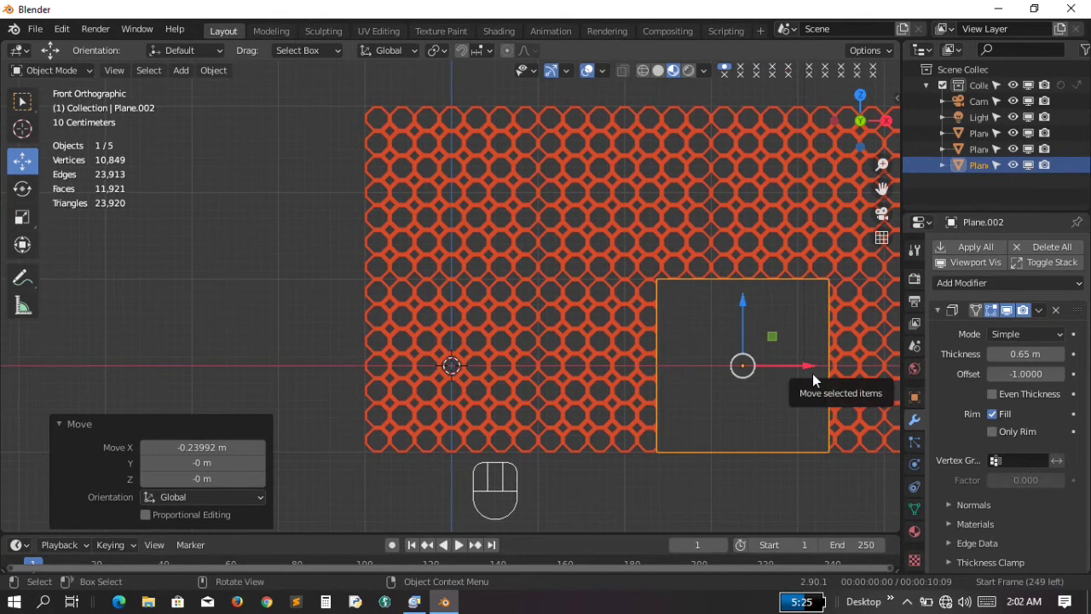
{"action": "key", "text": "KP_4"}
{"action": "key", "text": "KP_4"}
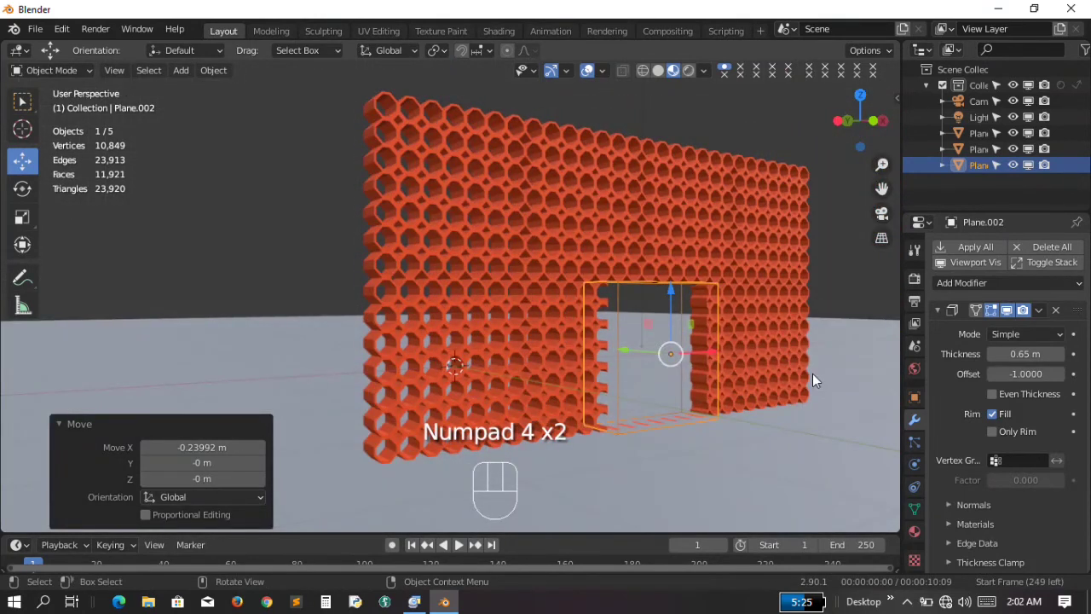
{"action": "key", "text": "ctrl+KP_6"}
{"action": "key", "text": "ctrl+KP_6"}
{"action": "key", "text": "ctrl+KP_6"}
{"action": "key", "text": "KP_6"}
{"action": "key", "text": "KP_6"}
{"action": "key", "text": "KP_4"}
{"action": "key", "text": "KP_4"}
{"action": "key", "text": "KP_4"}
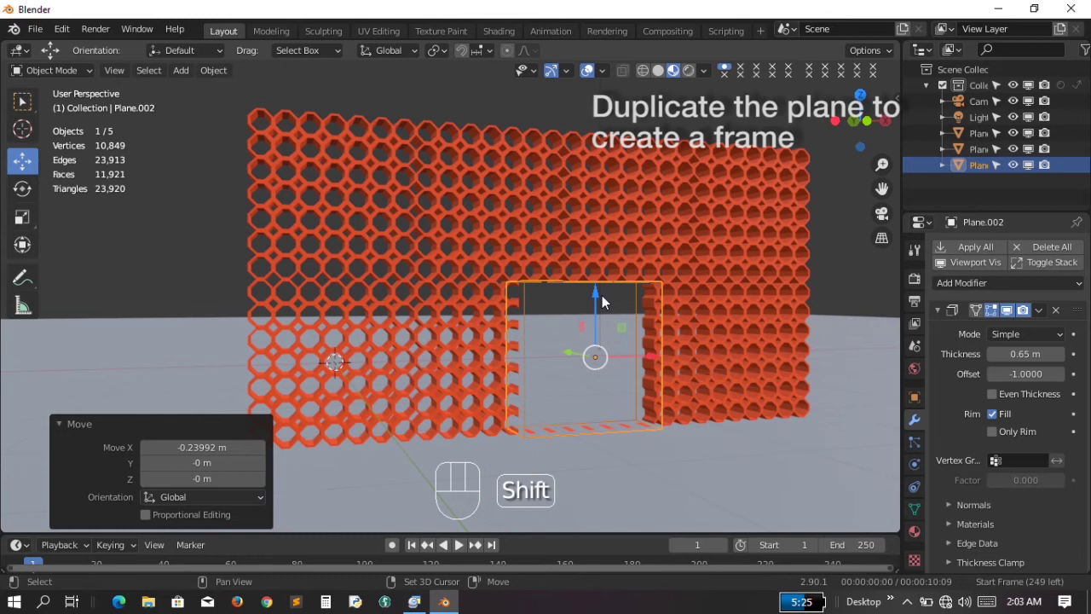
Duplicate the plane as Plane.003 and delete its inset centre face, leaving a border frame
{"action": "key", "text": "shift+d"}
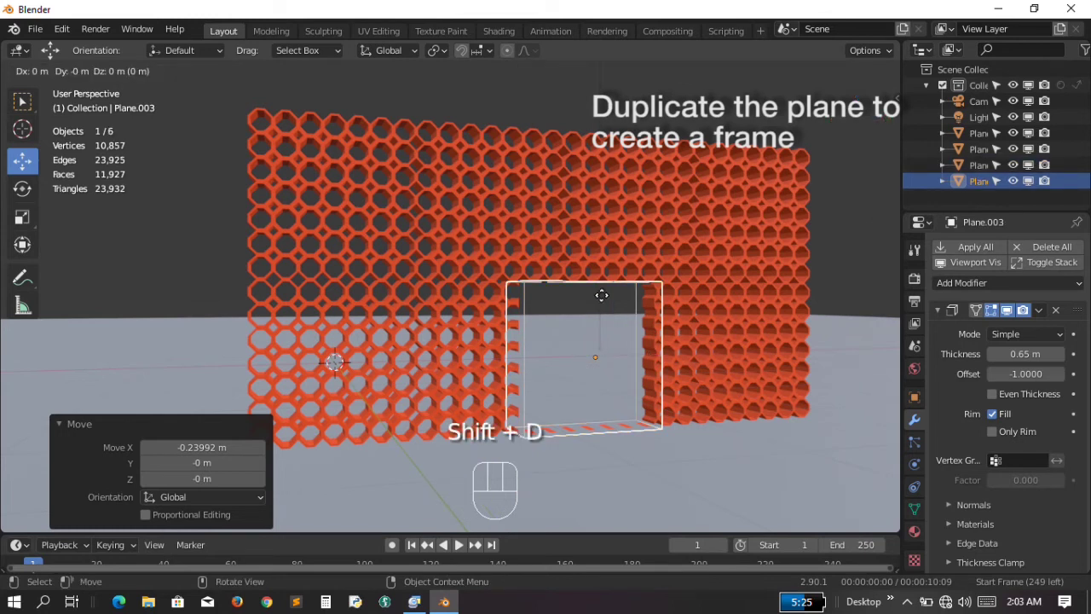
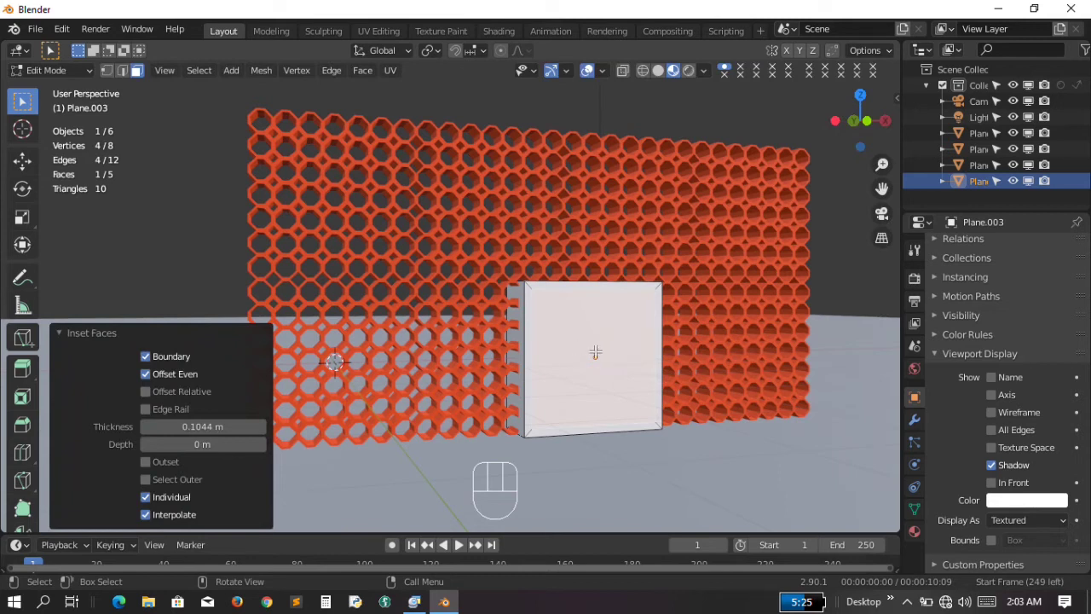
{"action": "key", "text": "x"}
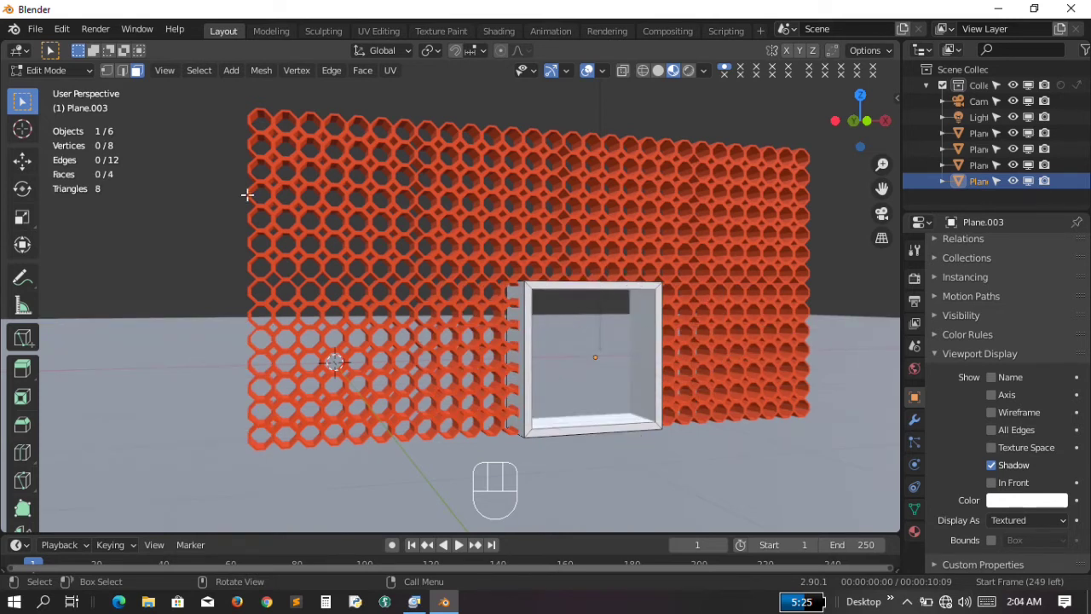
{"action": "left_click_drag", "start_coordinate": [80, 76], "coordinate": [74, 93]}
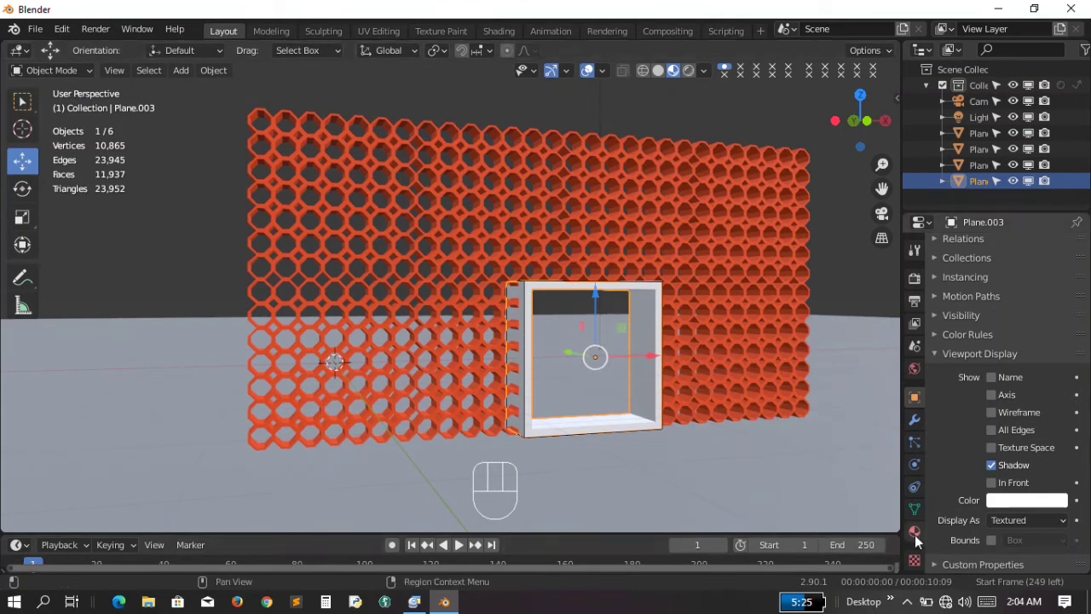
Set the Material.003 base colour of the frame to a peach tone
{"action": "left_click_drag", "start_coordinate": [1034, 320], "coordinate": [1018, 395]}
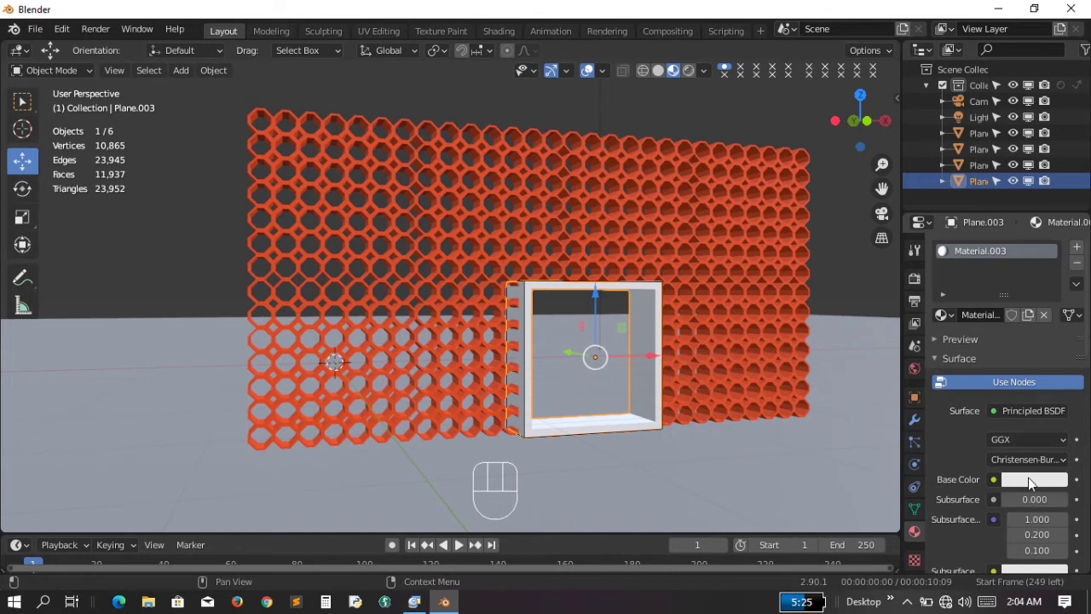
{"action": "left_click", "coordinate": [1034, 484]}
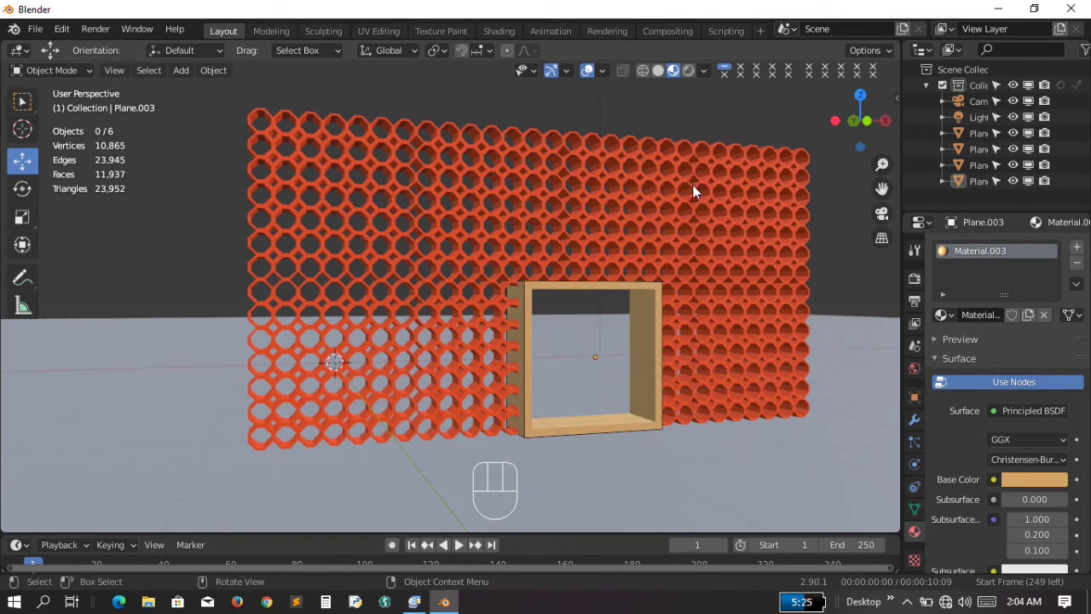
{"action": "key", "text": "ctrl+KP_6"}
{"action": "key", "text": "ctrl+KP_6"}
{"action": "key", "text": "ctrl+KP_6"}
{"action": "key", "text": "KP_6"}
{"action": "key", "text": "KP_6"}
{"action": "key", "text": "KP_6"}
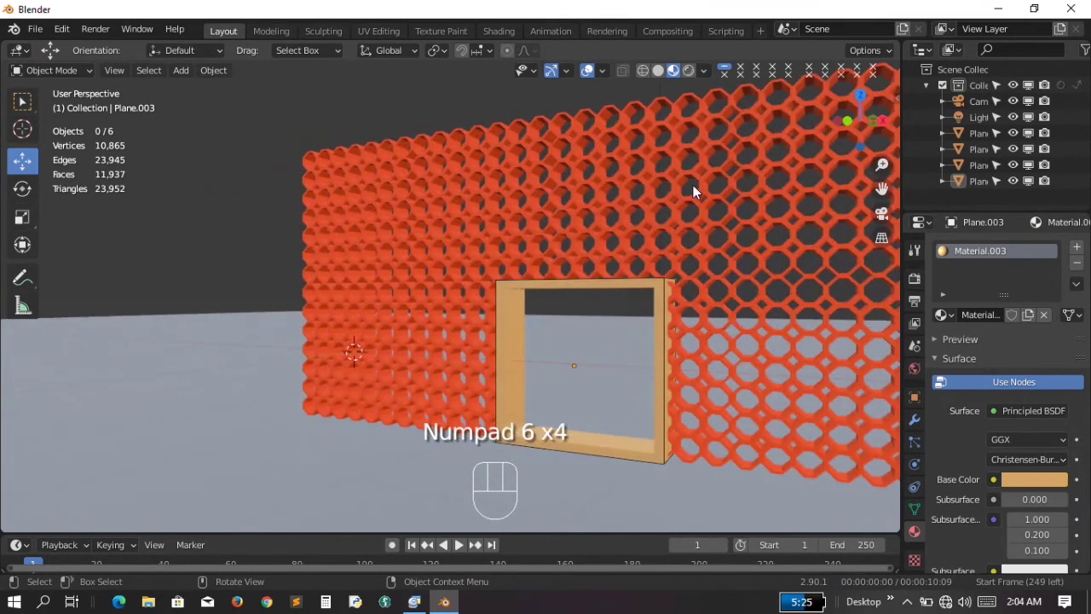
{"action": "key", "text": "KP_4"}
{"action": "key", "text": "KP_4"}
{"action": "key", "text": "KP_4"}
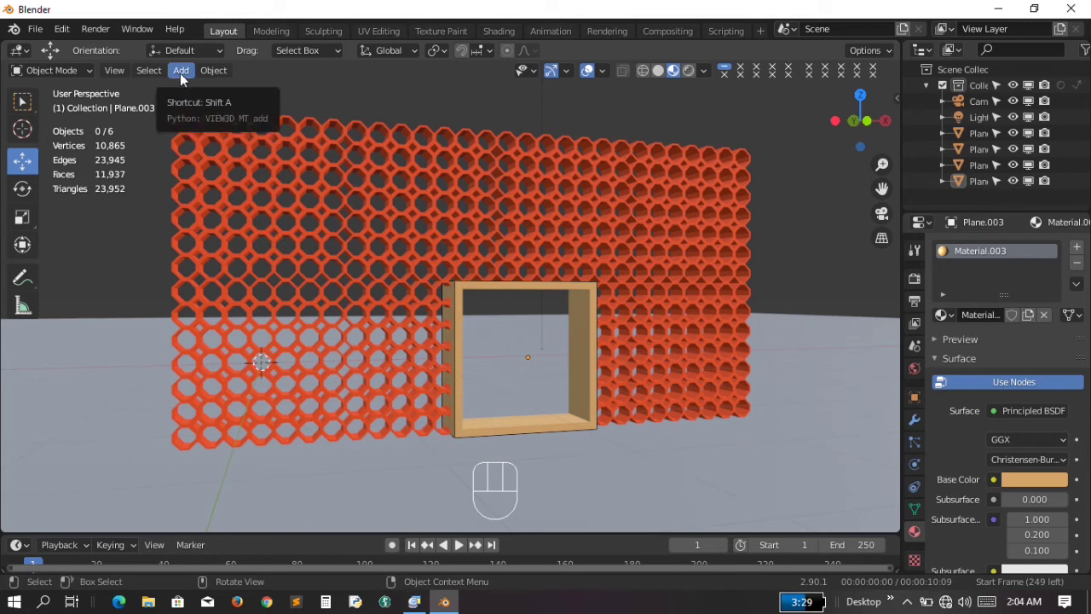
Add a cube and flatten it to 0.279 scale along Y as a base wall
{"action": "left_click_drag", "start_coordinate": [186, 76], "coordinate": [349, 113]}
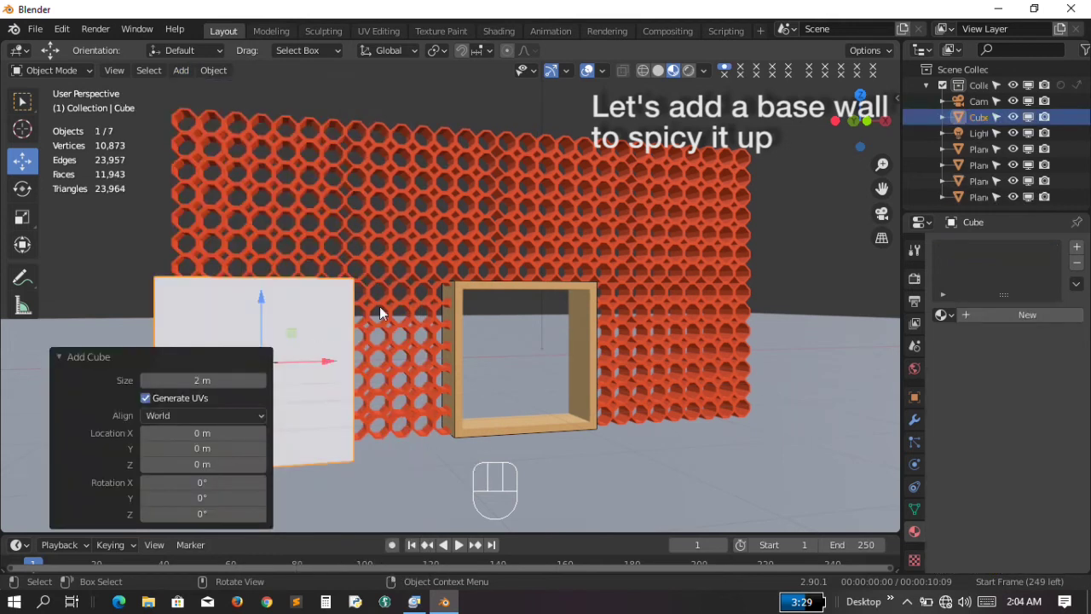
{"action": "key", "text": "ctrl+KP_4"}
{"action": "key", "text": "ctrl+KP_4"}
{"action": "key", "text": "ctrl+KP_4"}
{"action": "key", "text": "ctrl+KP_4"}
{"action": "key", "text": "ctrl+KP_4"}
{"action": "key", "text": "ctrl+KP_4"}
{"action": "key", "text": "KP_4"}
{"action": "key", "text": "KP_4"}
{"action": "key", "text": "KP_4"}
{"action": "key", "text": "s"}
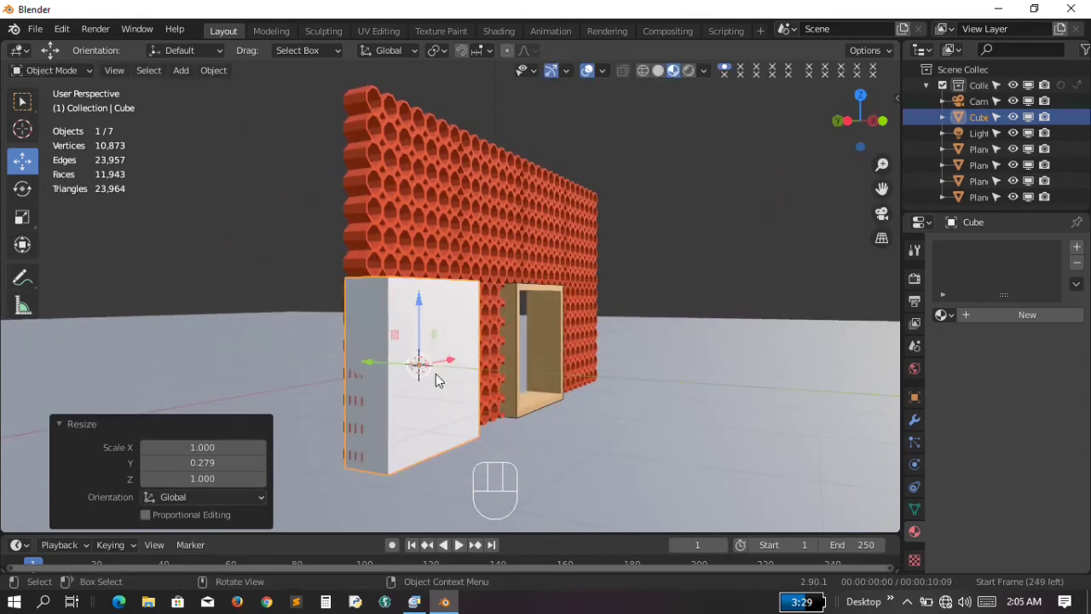
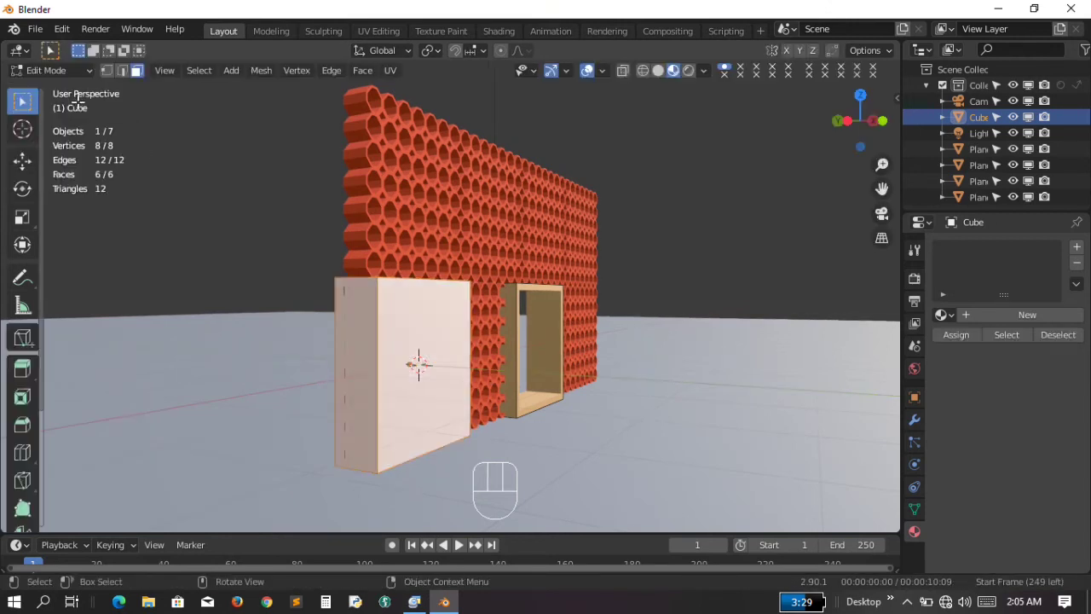
Stretch the cube's side face about 6 m along X into a long base slab beneath the wall
{"action": "key", "text": "KP_8"}
{"action": "key", "text": "KP_8"}
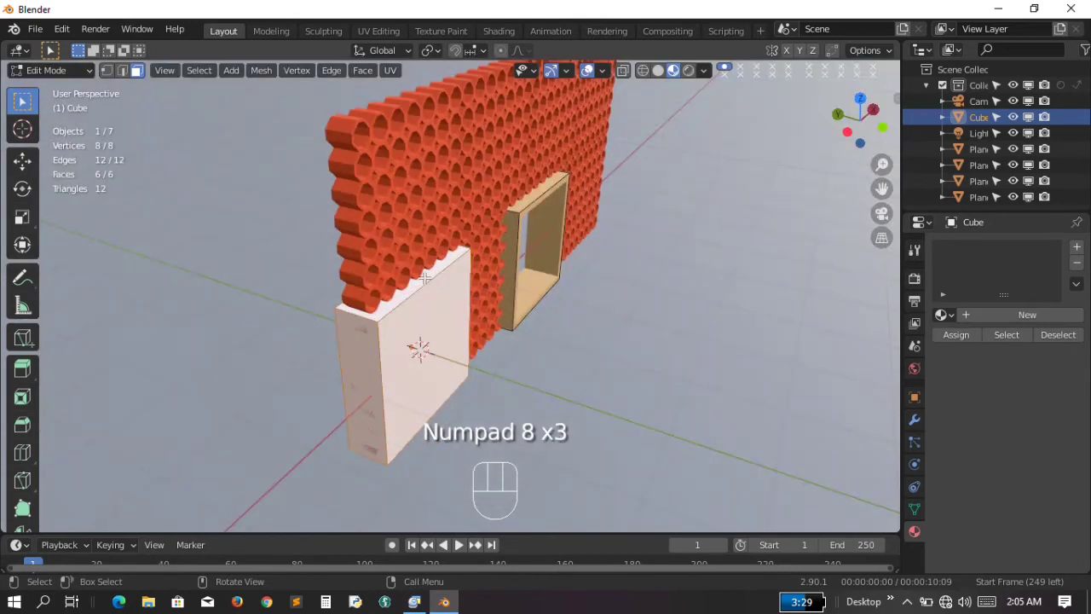
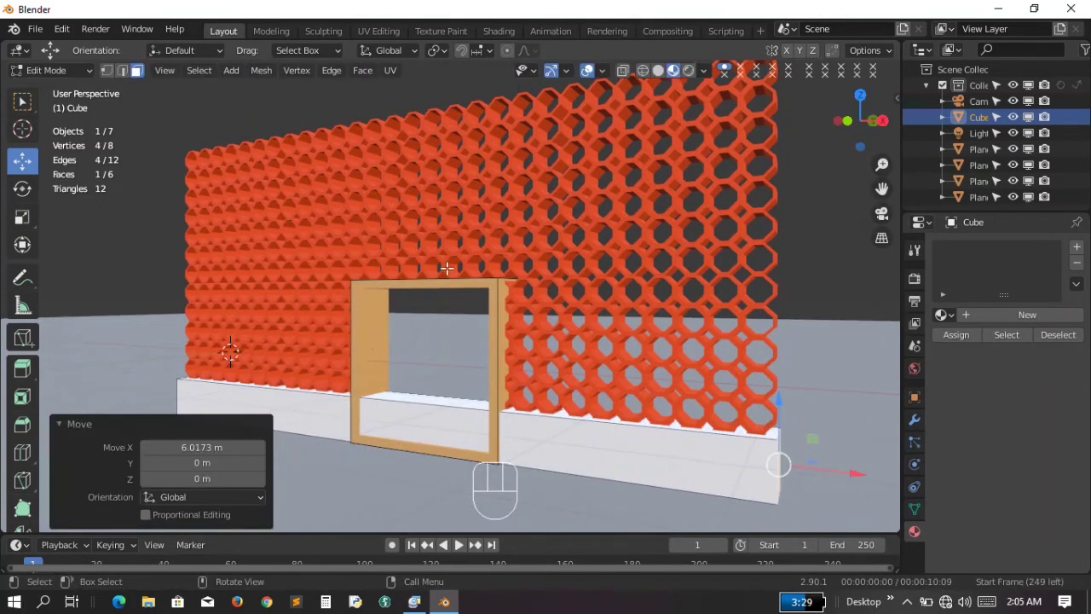
{"action": "left_click_drag", "start_coordinate": [80, 76], "coordinate": [77, 96]}
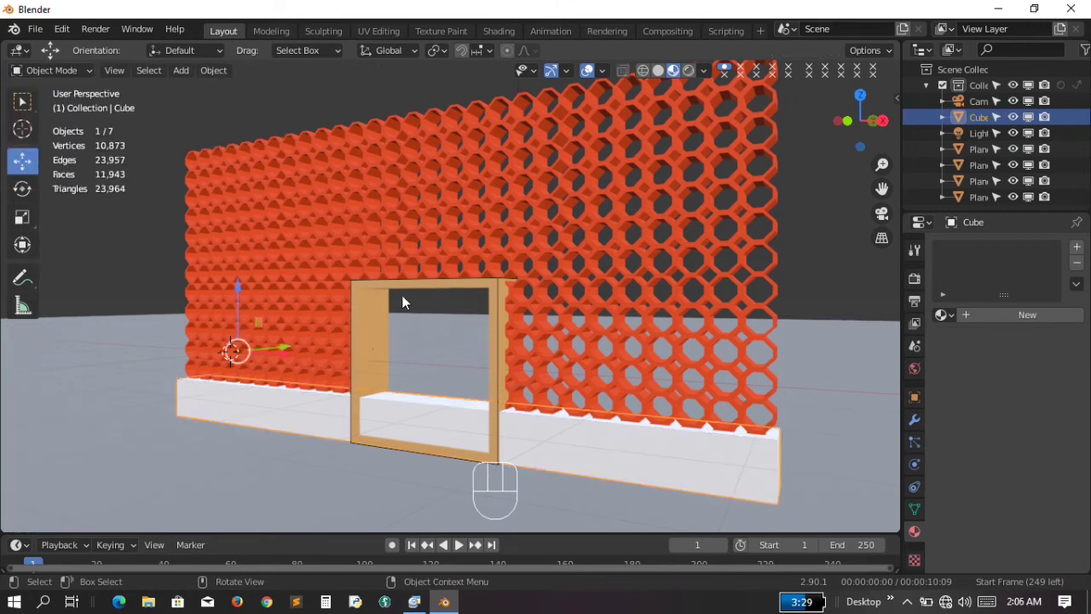
{"action": "key", "text": "KP_4"}
{"action": "key", "text": "KP_4"}
{"action": "key", "text": "KP_4"}
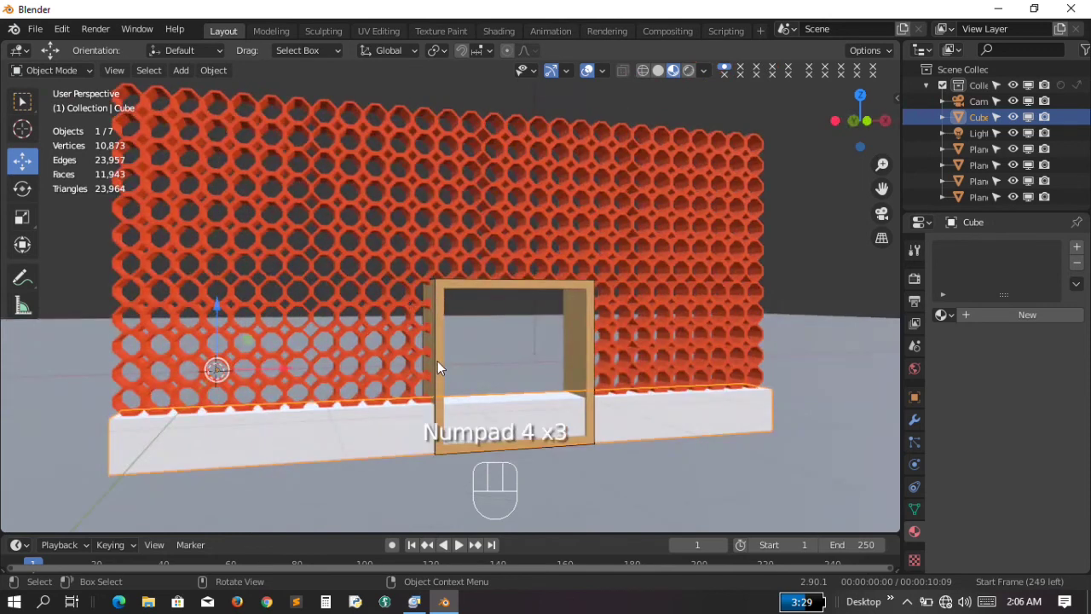
Show the Plane.003 frame in the viewport, nudge it about 0.56 m, then clear the selection
{"action": "left_click", "coordinate": [593, 369]}
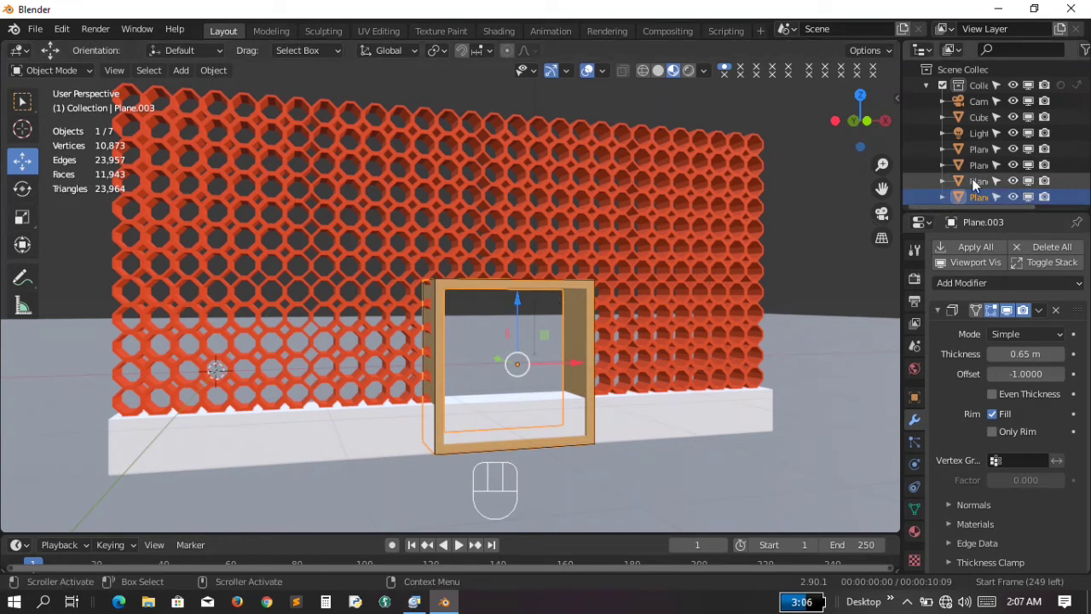
{"action": "left_click", "coordinate": [976, 184]}
{"action": "left_click_drag", "start_coordinate": [521, 291], "coordinate": [527, 259]}
{"action": "left_click", "coordinate": [796, 211]}
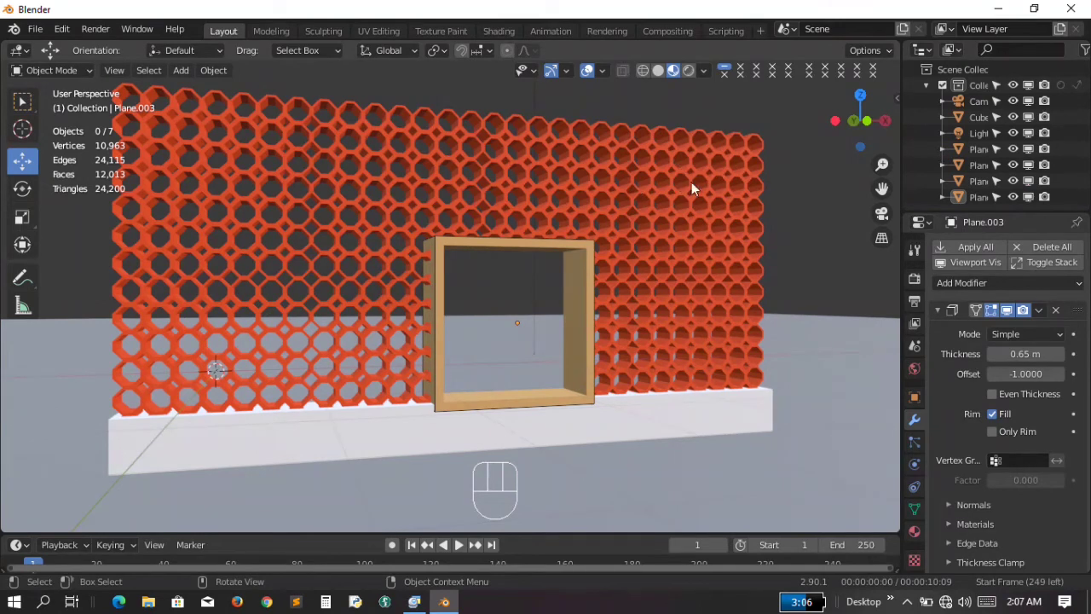
{"action": "key", "text": "KP_Subtract"}
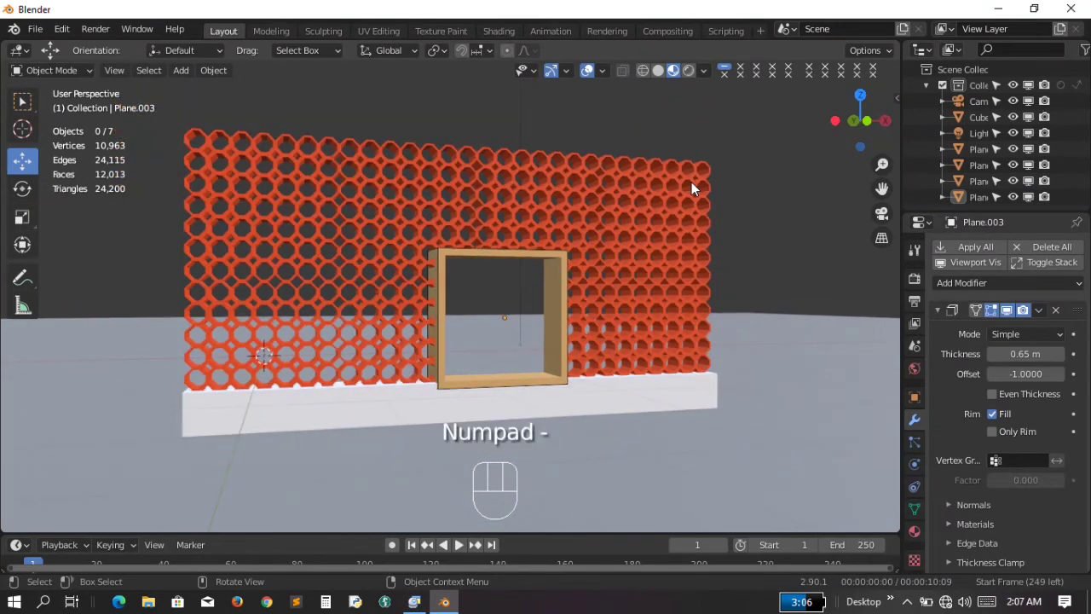
{"action": "key", "text": "ctrl+KP_4"}
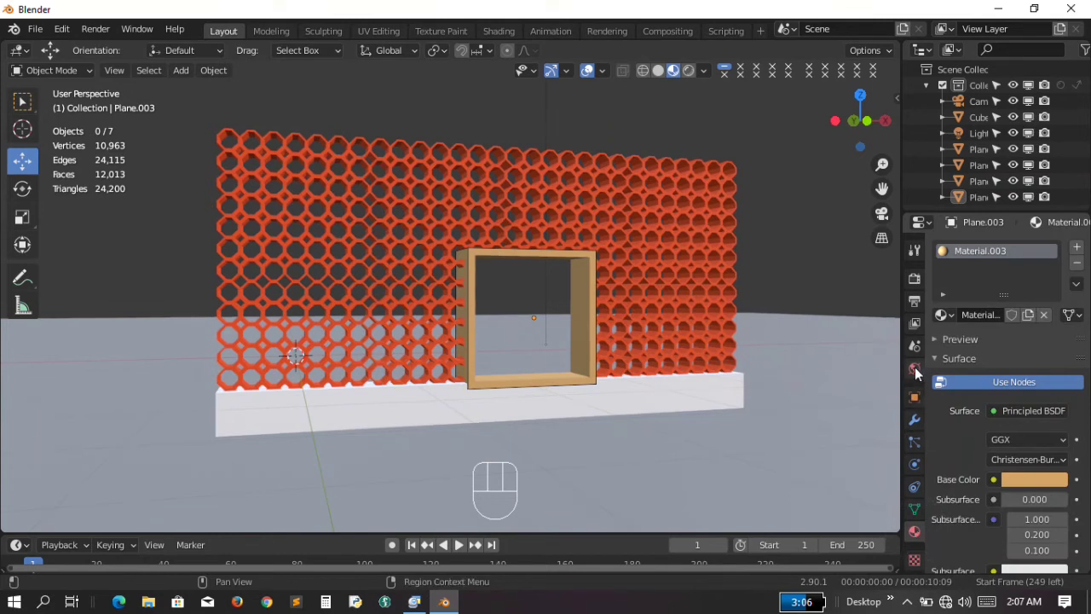
Set the World background colour to white at full strength
{"action": "left_click", "coordinate": [920, 369]}
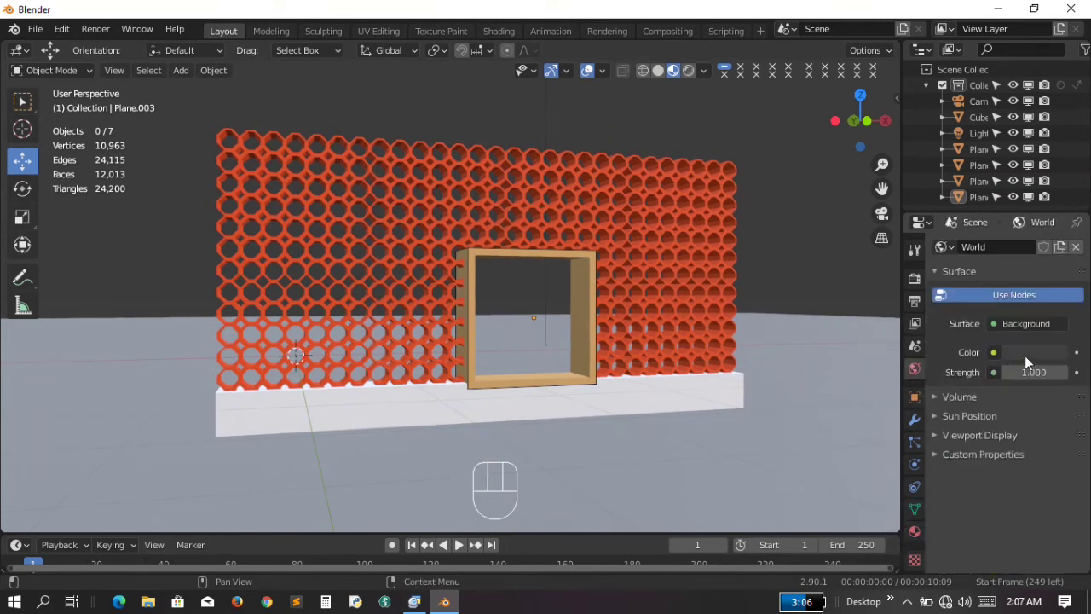
{"action": "left_click", "coordinate": [1029, 360]}
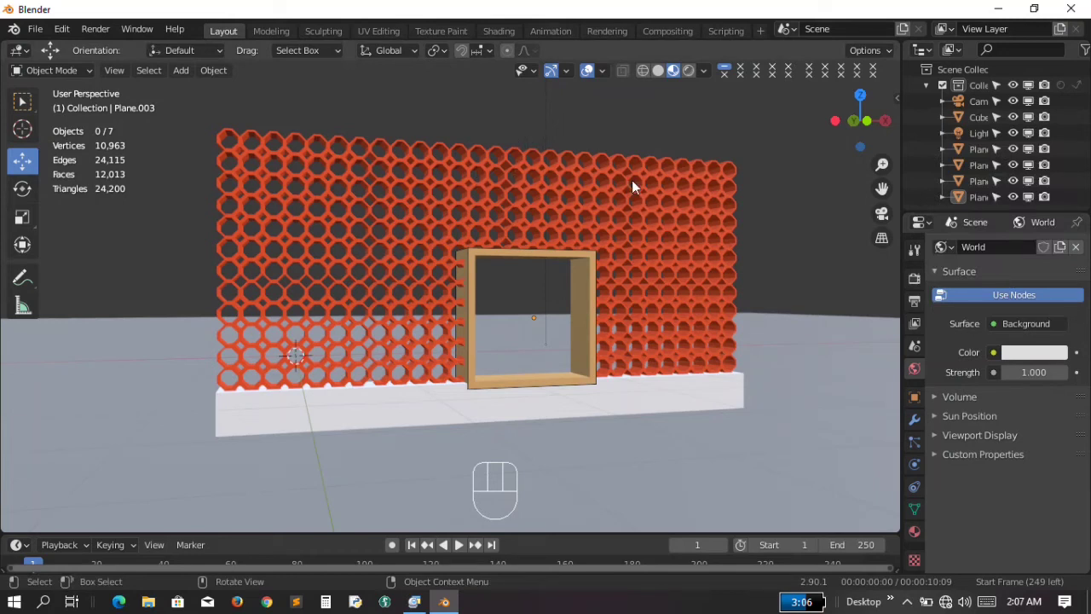
{"action": "key", "text": "KP_Subtract"}
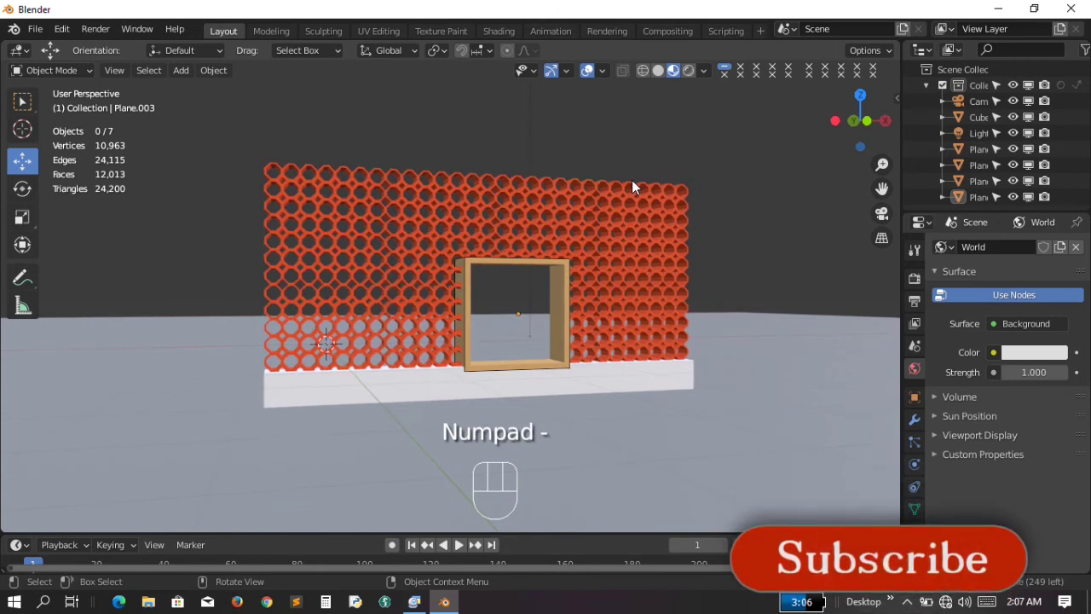
{"action": "key", "text": "n"}
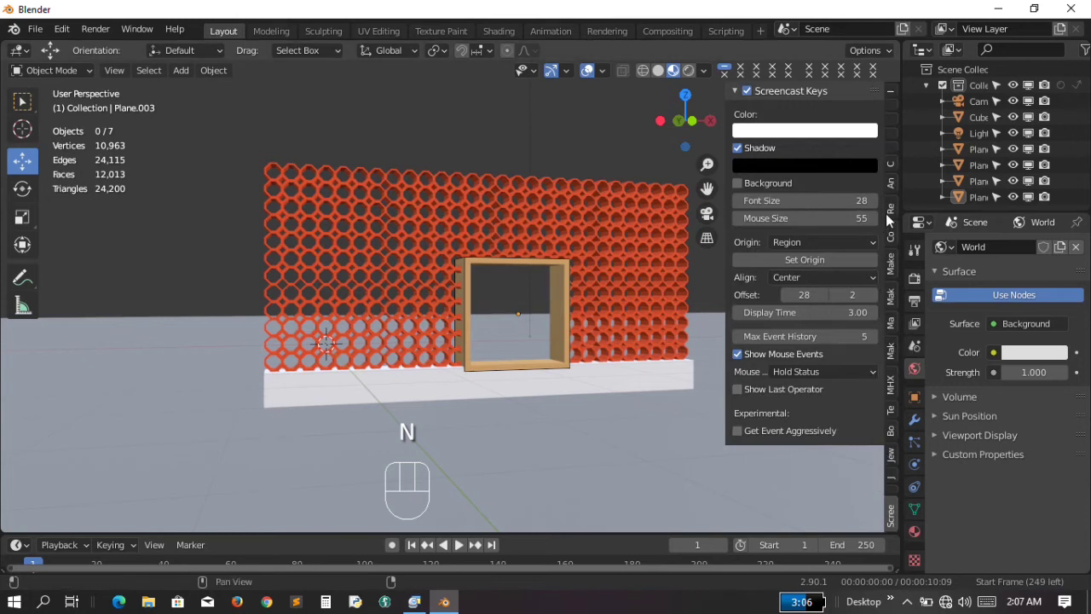
Add View_Camera from the sidebar View tab so the viewport looks through it
{"action": "left_click", "coordinate": [896, 124]}
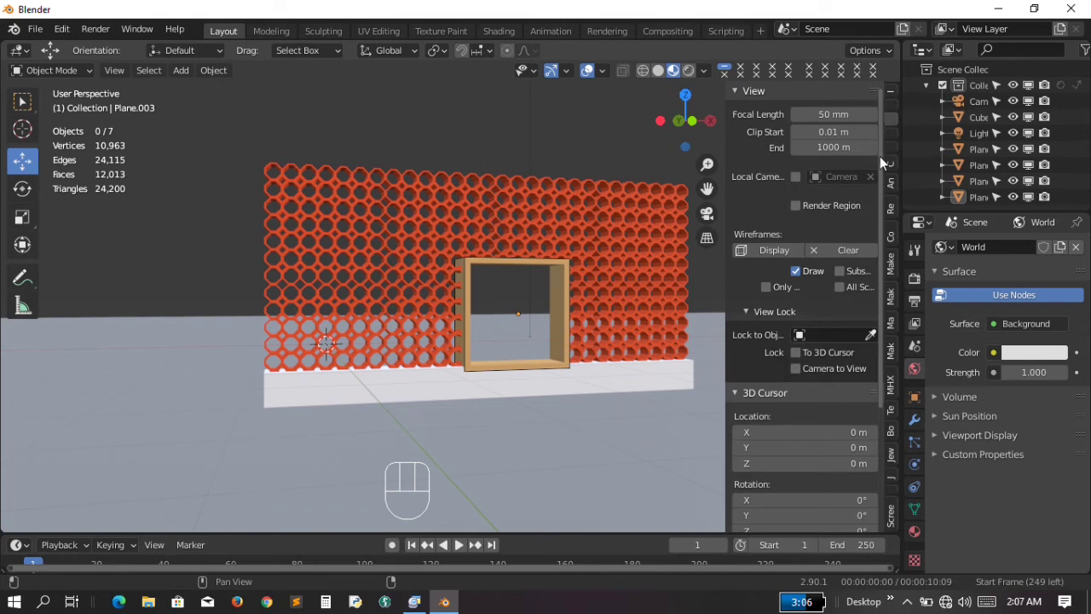
{"action": "left_click_drag", "start_coordinate": [888, 175], "coordinate": [877, 334]}
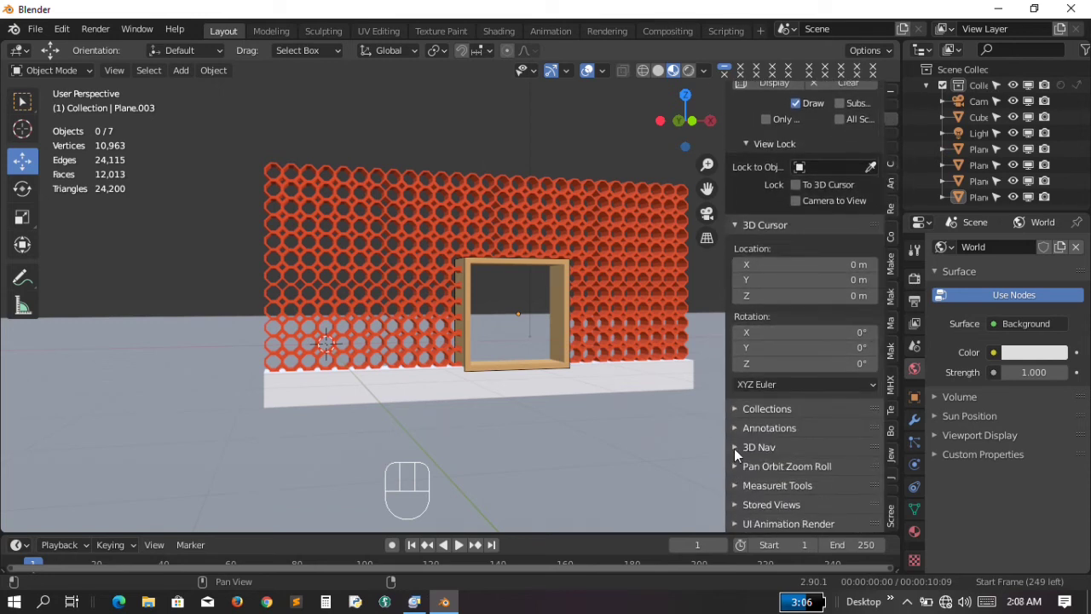
{"action": "left_click", "coordinate": [740, 455]}
{"action": "left_click", "coordinate": [740, 454]}
{"action": "left_click", "coordinate": [741, 512]}
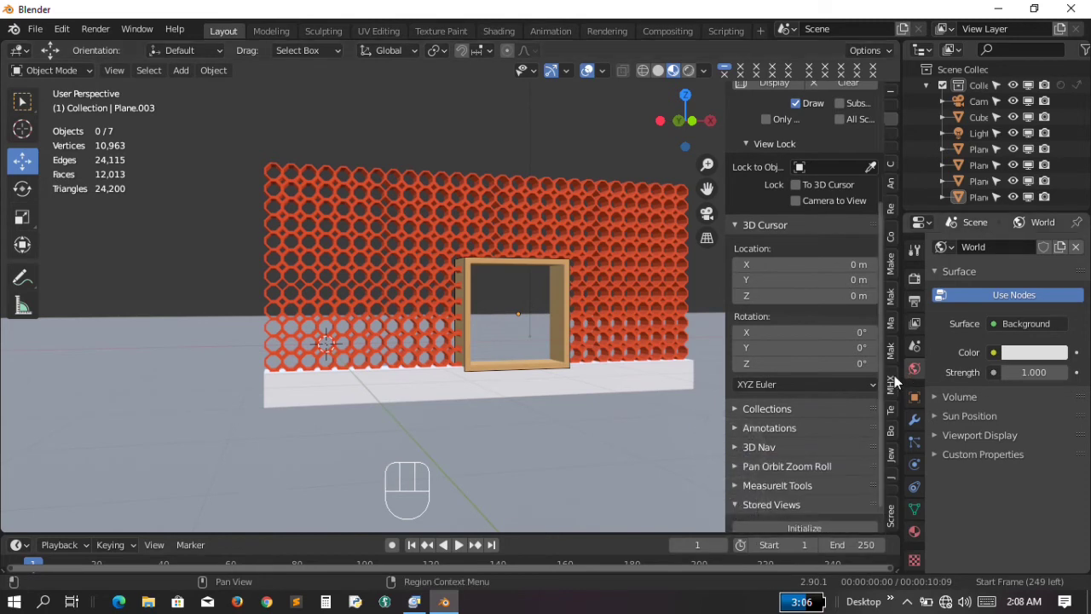
{"action": "left_click_drag", "start_coordinate": [884, 445], "coordinate": [878, 467]}
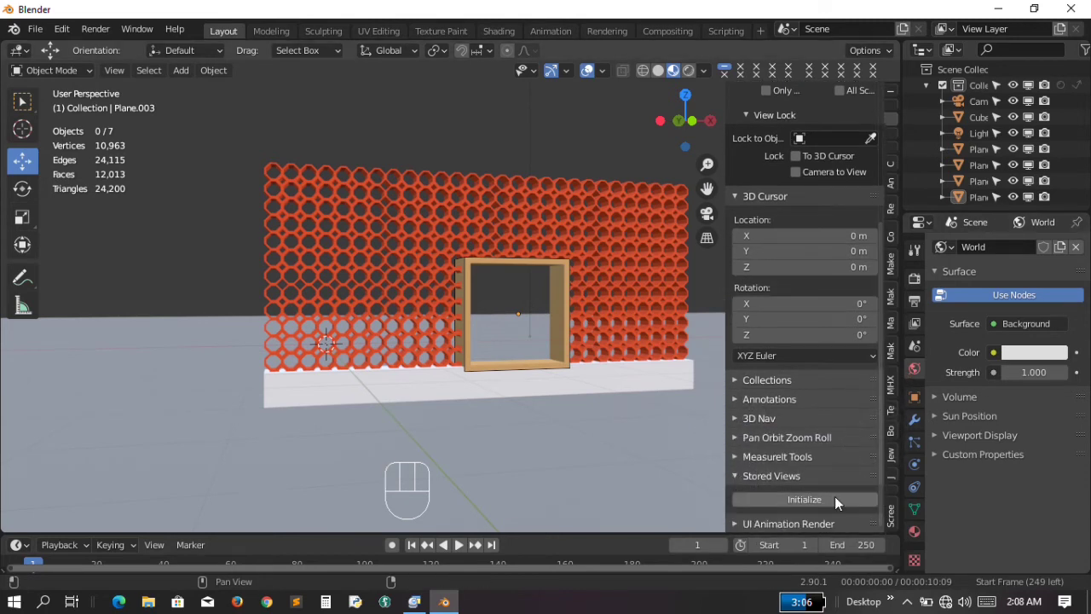
{"action": "left_click", "coordinate": [840, 502]}
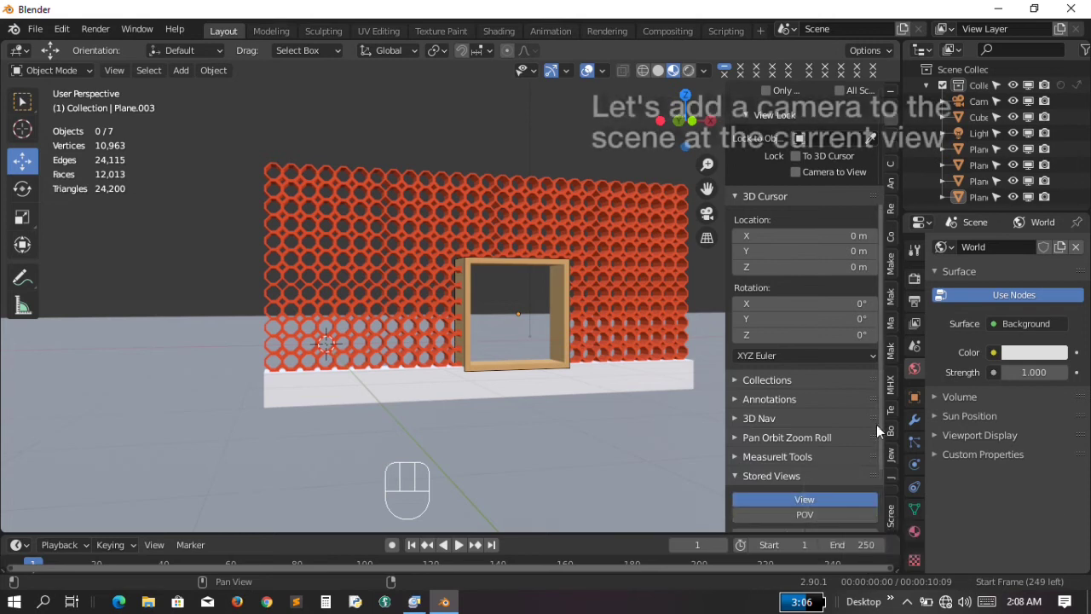
{"action": "left_click_drag", "start_coordinate": [882, 481], "coordinate": [877, 502]}
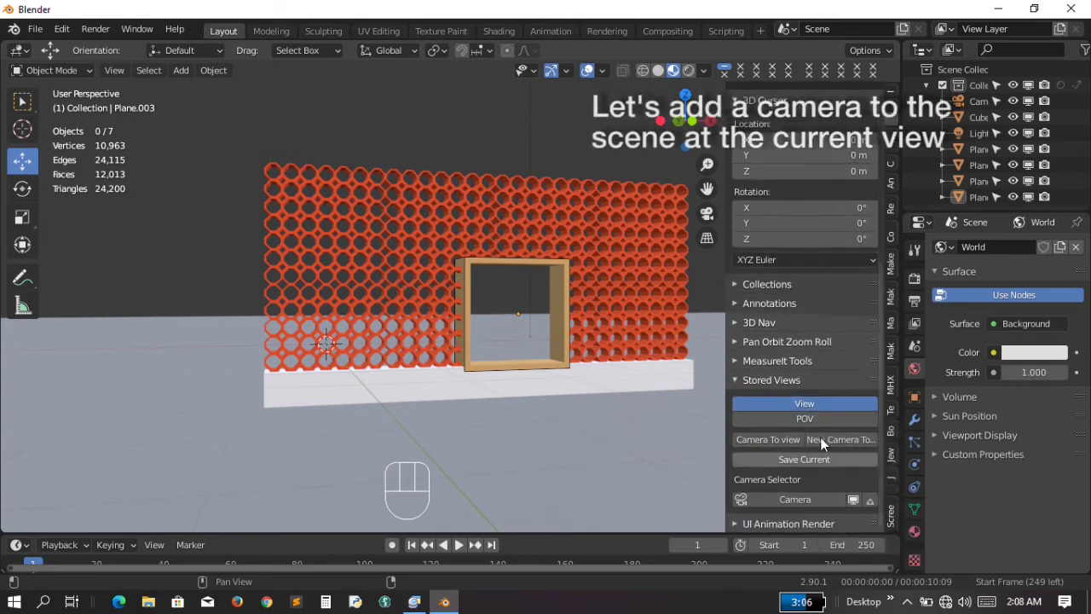
{"action": "left_click", "coordinate": [832, 444]}
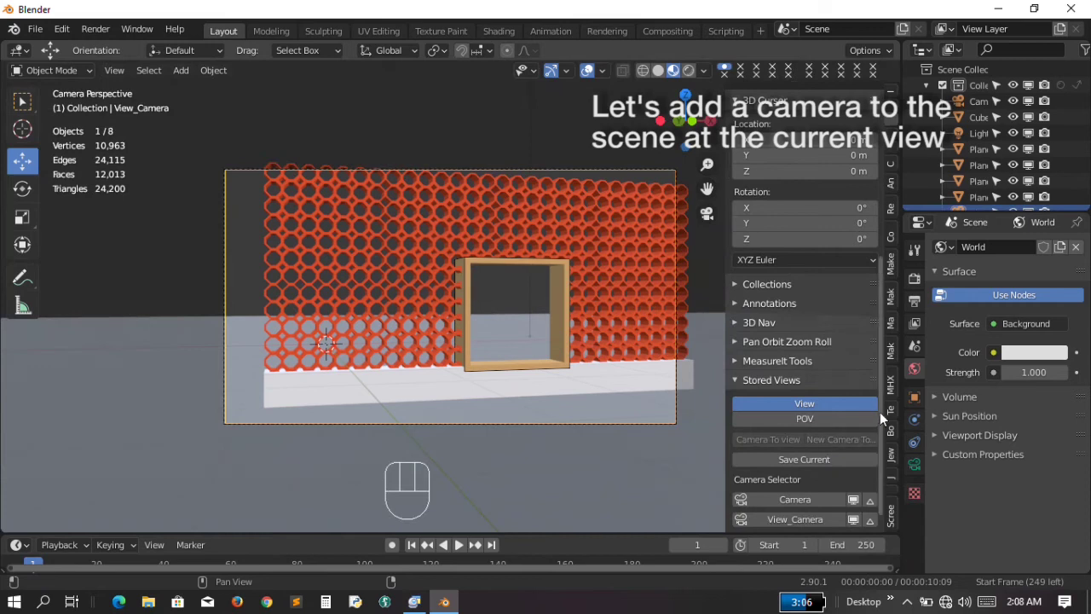
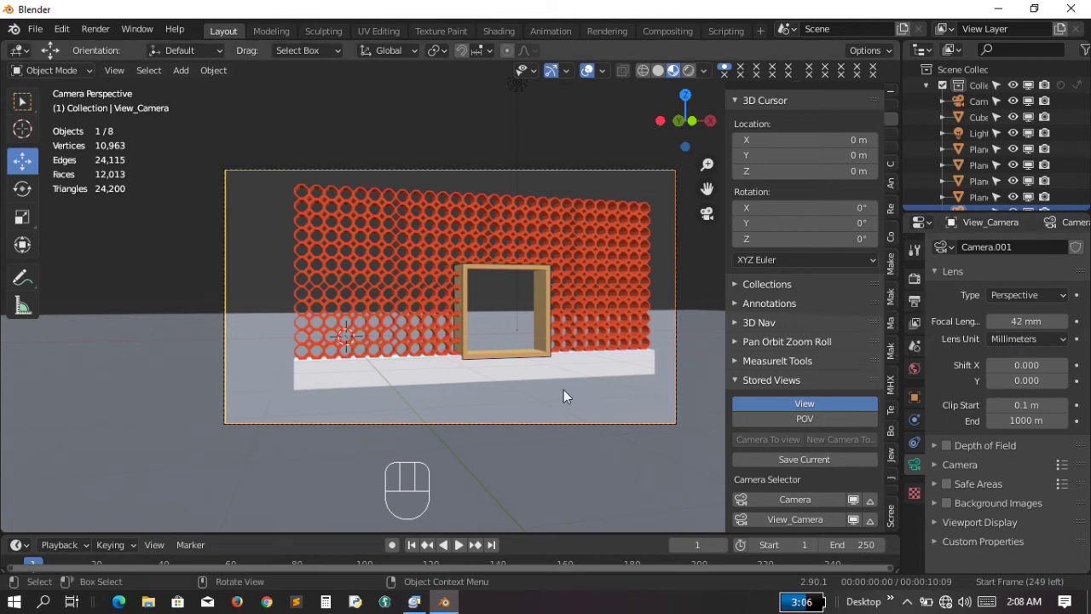
Give the base Cube a new material, Material.004, with a light peach base colour
{"action": "left_click", "coordinate": [562, 371]}
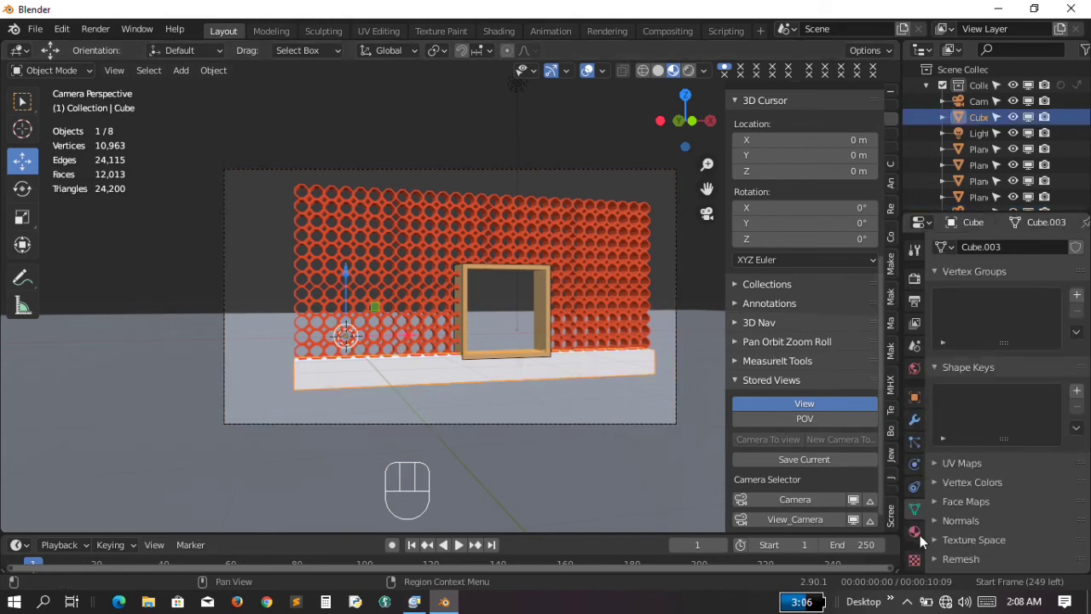
{"action": "left_click", "coordinate": [922, 537]}
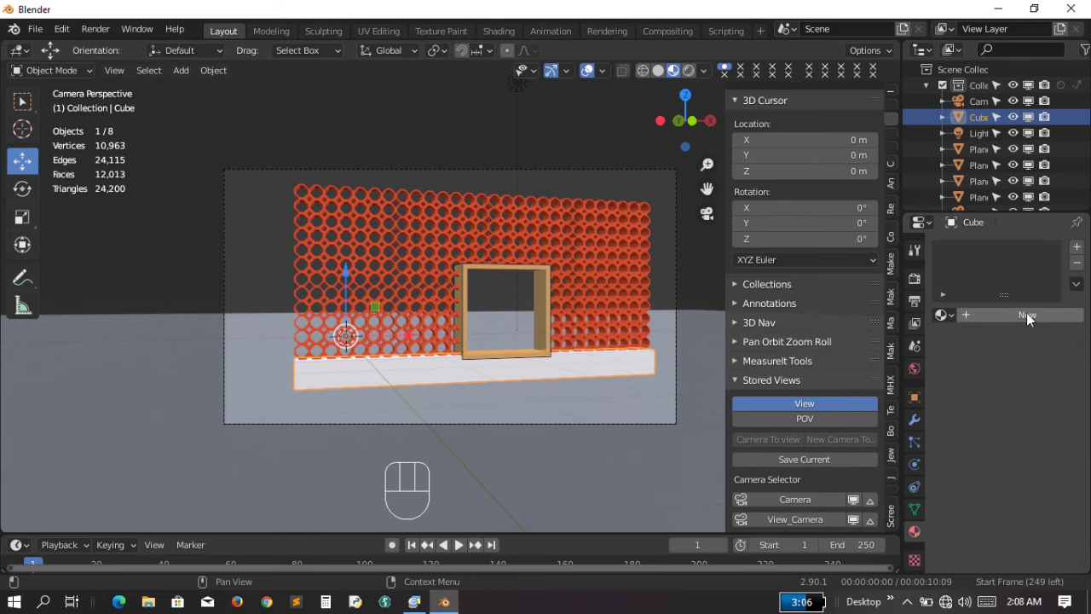
{"action": "left_click_drag", "start_coordinate": [1032, 319], "coordinate": [971, 374]}
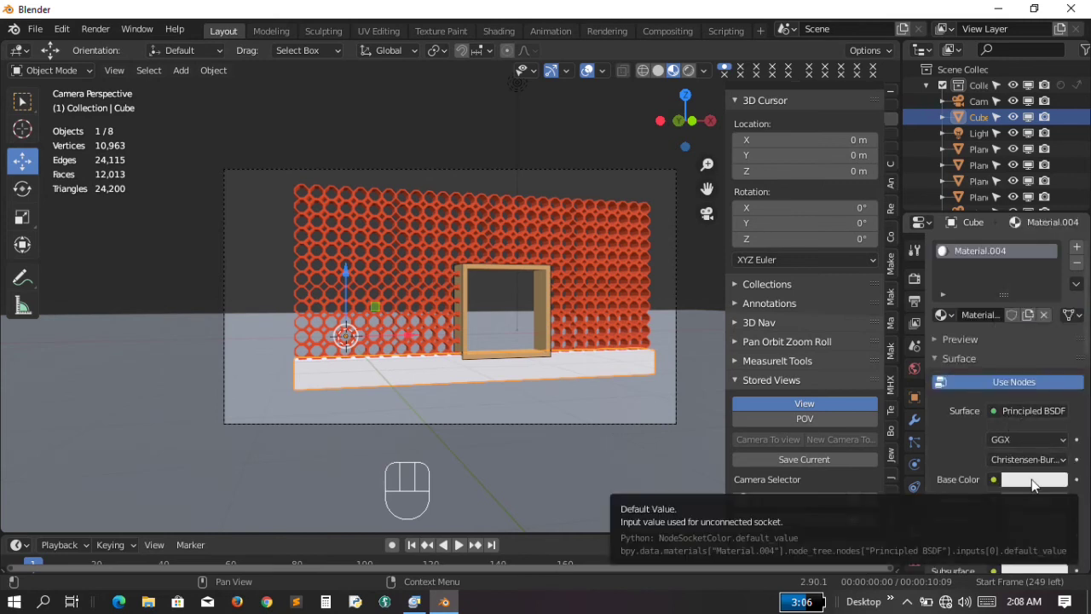
{"action": "left_click", "coordinate": [1037, 484]}
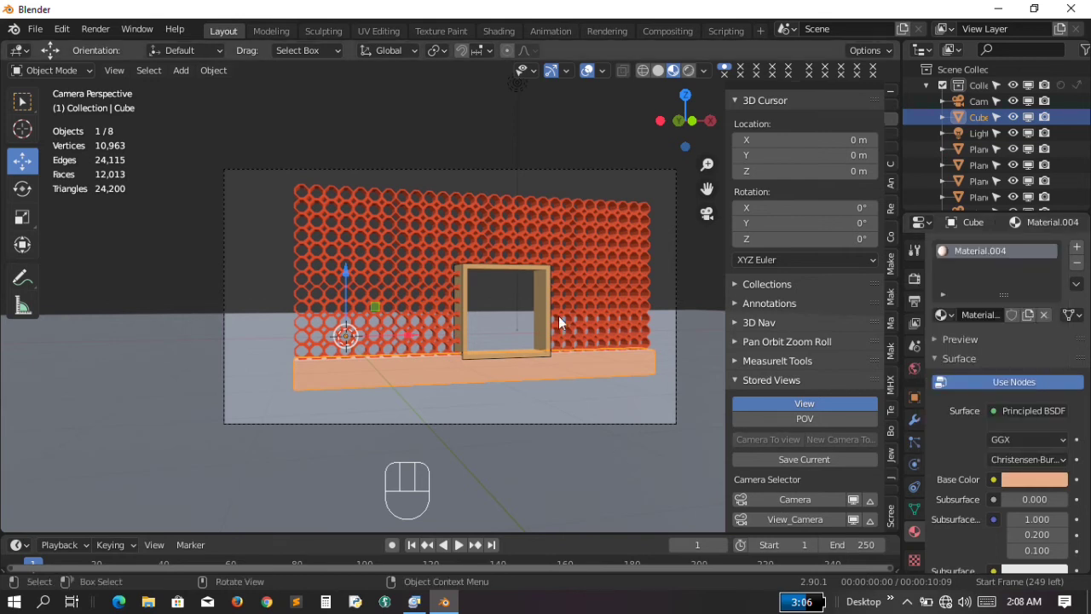
Render a test image of the camera view and close the render window
{"action": "key", "text": "KP_Add"}
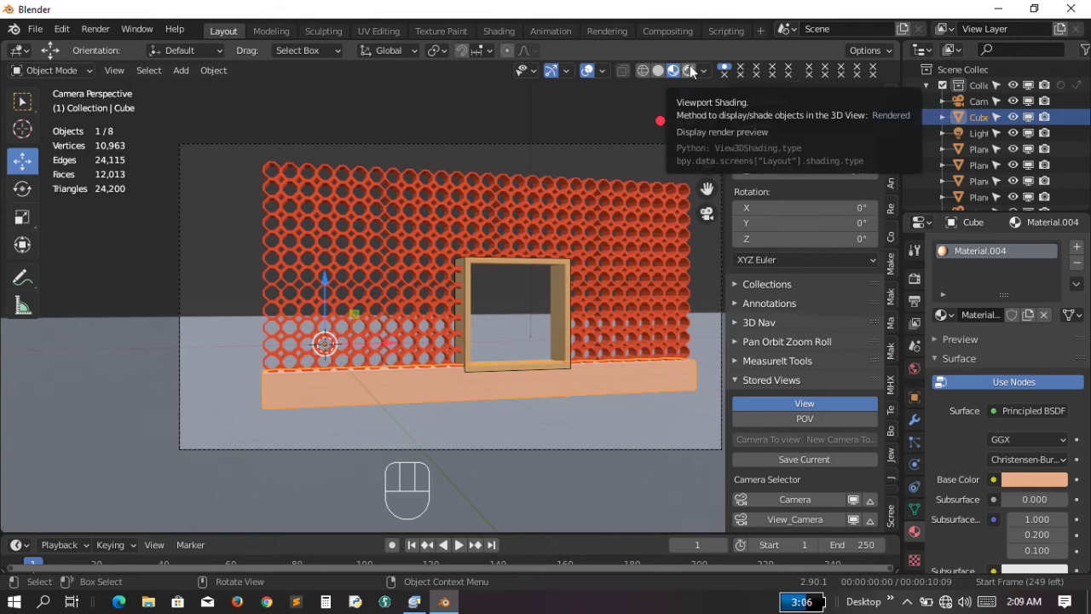
{"action": "left_click_drag", "start_coordinate": [90, 38], "coordinate": [278, 247]}
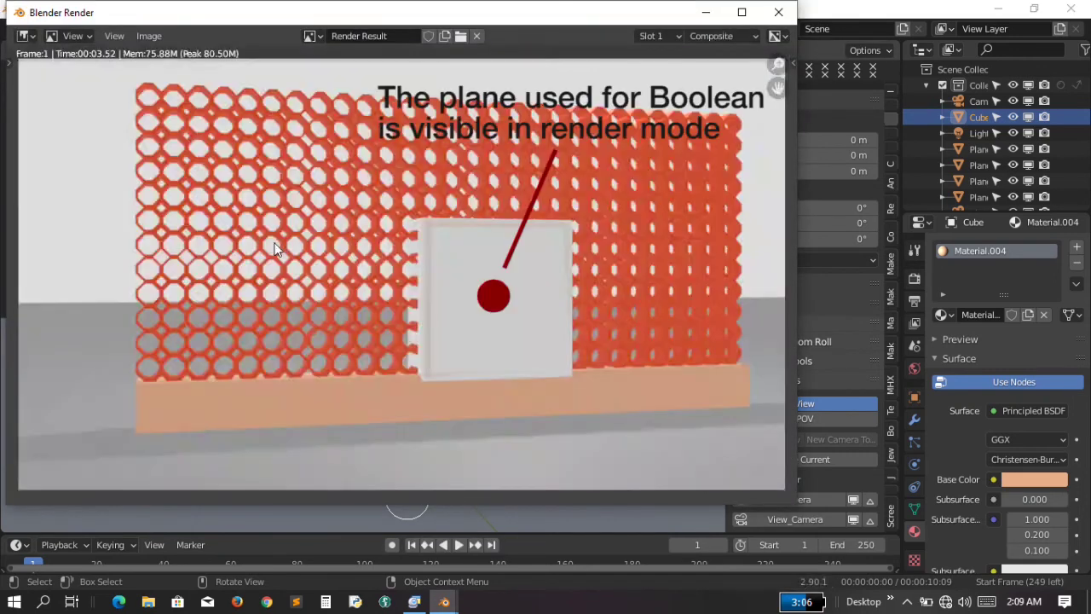
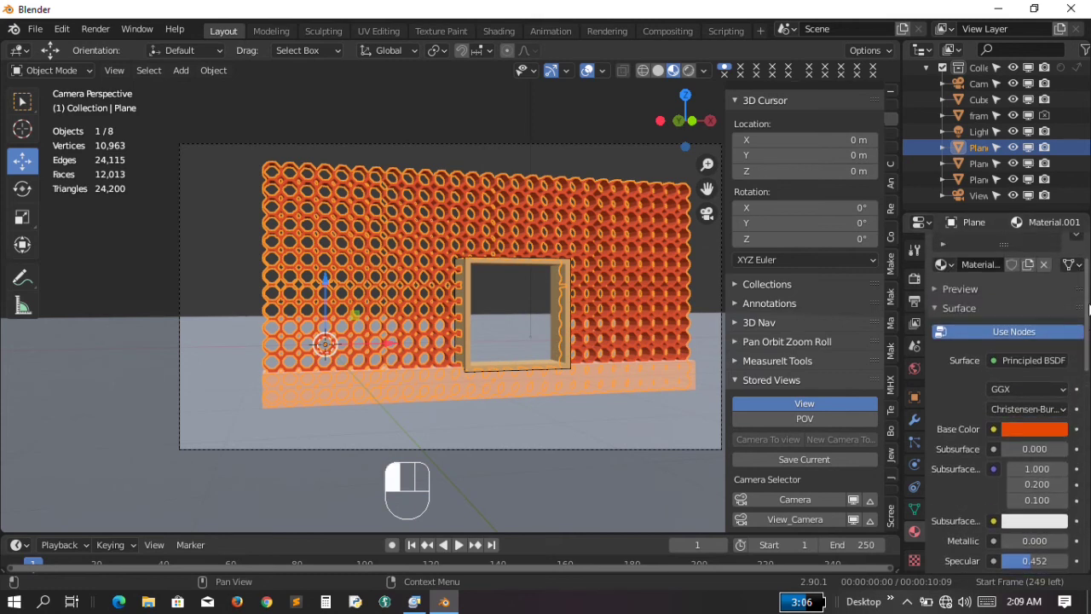
Deepen the lattice wall's orange base colour in the colour picker
{"action": "left_click", "coordinate": [1057, 440]}
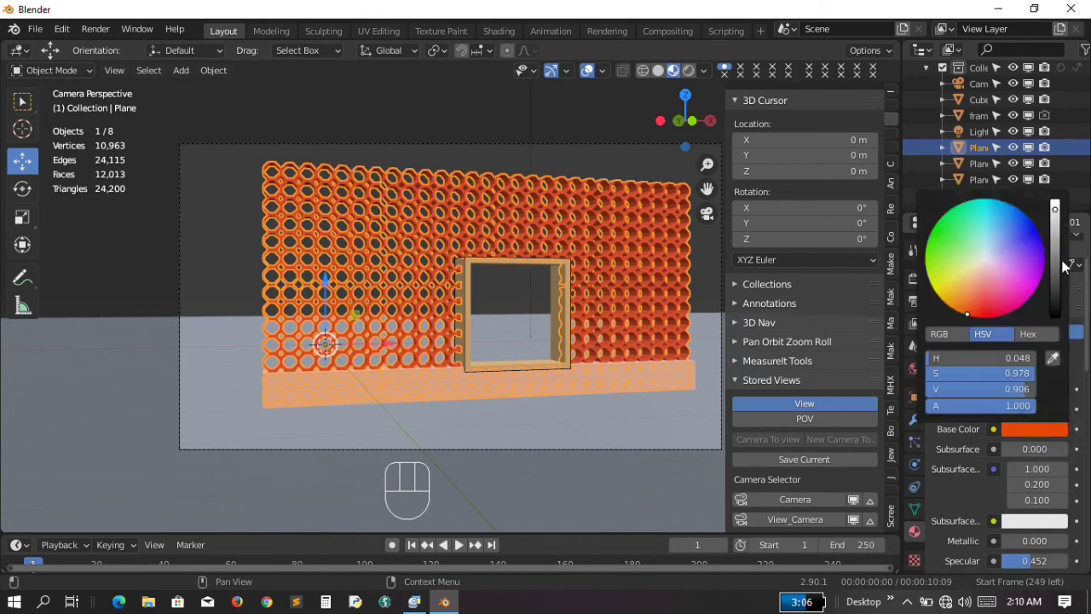
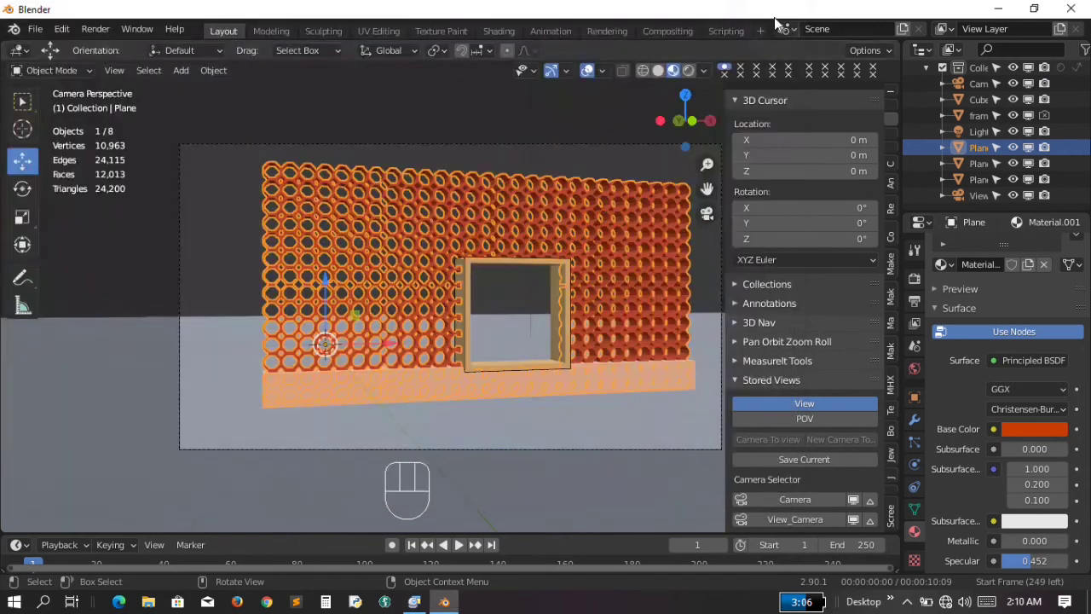
Enable Ambient Occlusion in Eevee and expand its factor settings
{"action": "left_click", "coordinate": [430, 323]}
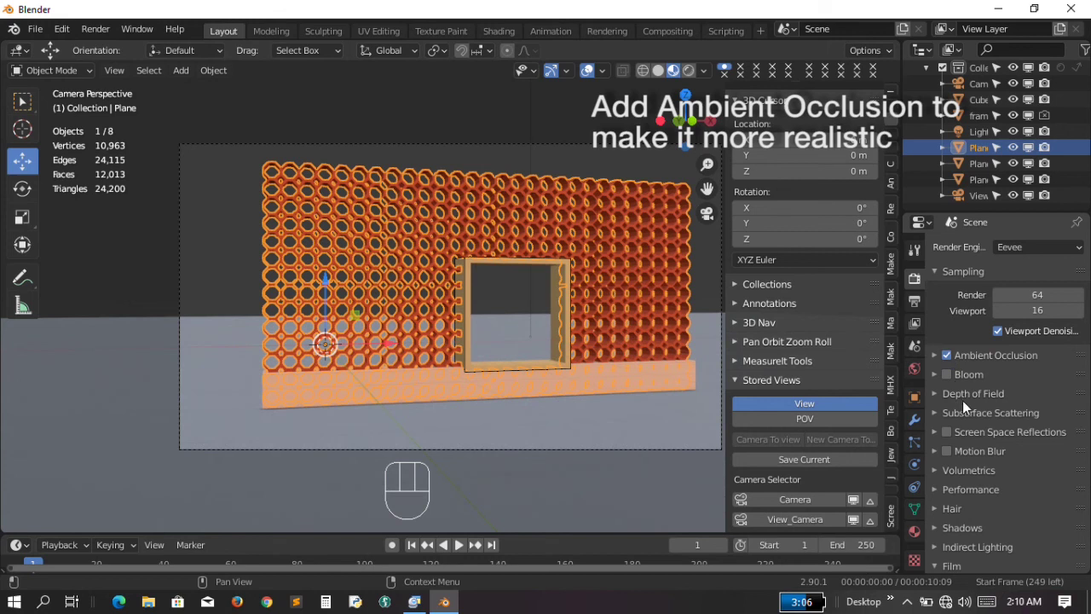
{"action": "left_click", "coordinate": [935, 357]}
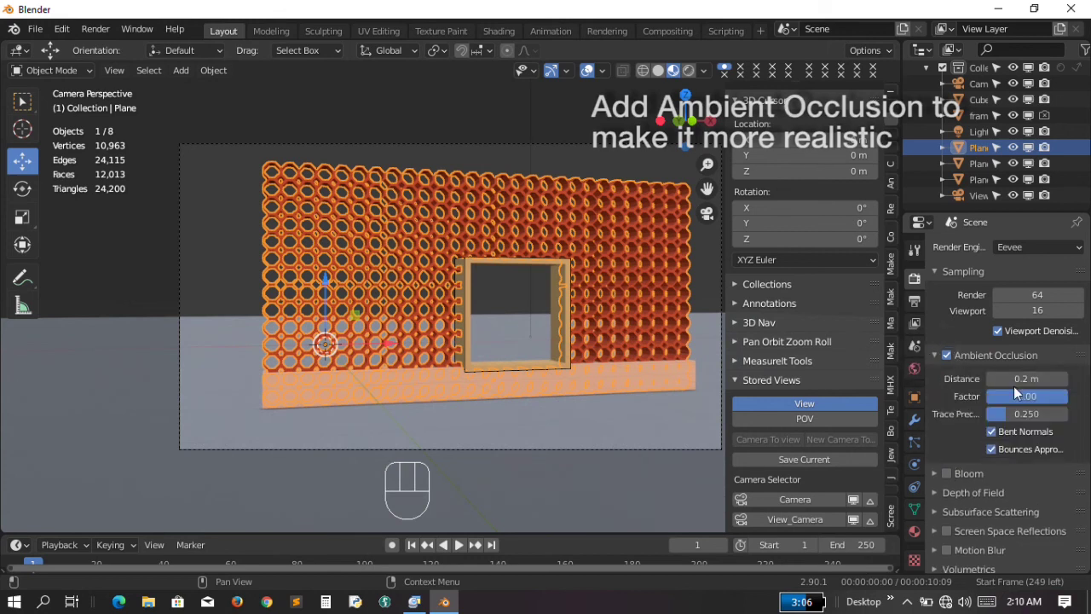
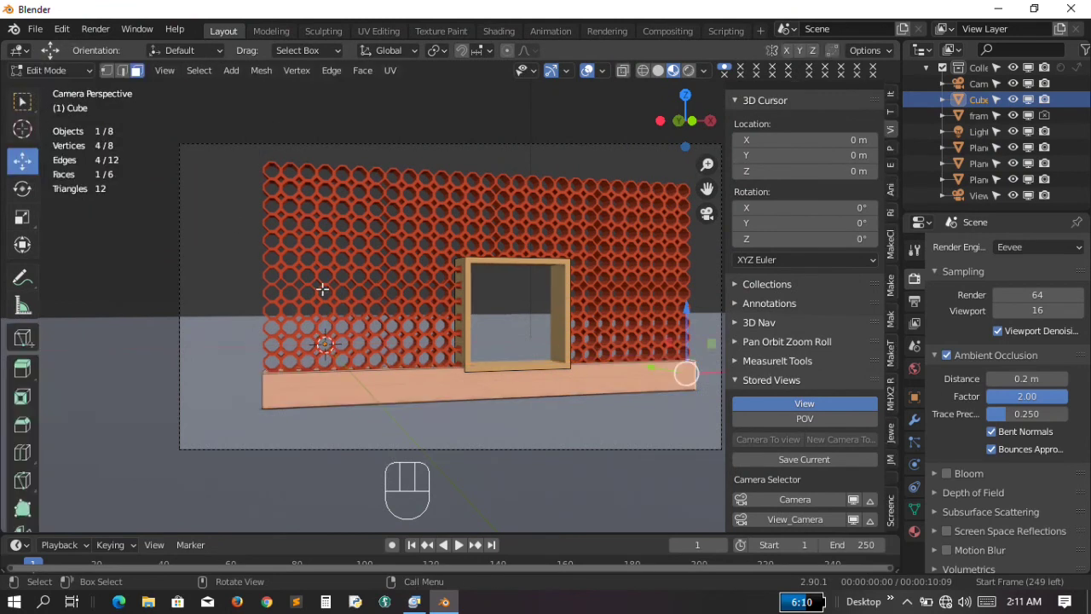
Leave the camera view and orbit to see the wall and base cube side-on
{"action": "key", "text": "KP_0"}
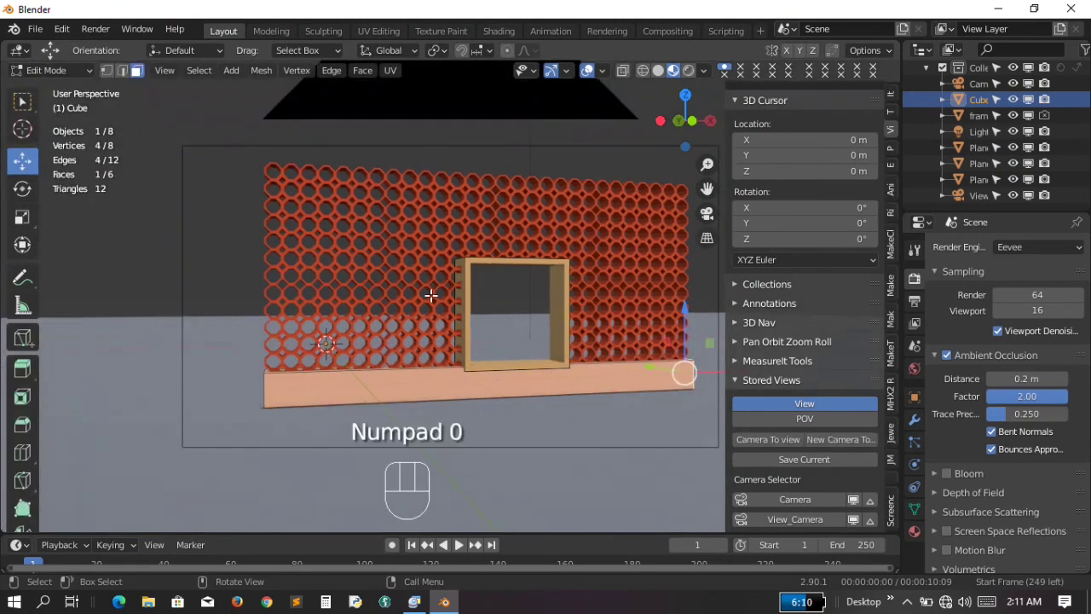
{"action": "key", "text": "n"}
{"action": "key", "text": "KP_4"}
{"action": "key", "text": "KP_4"}
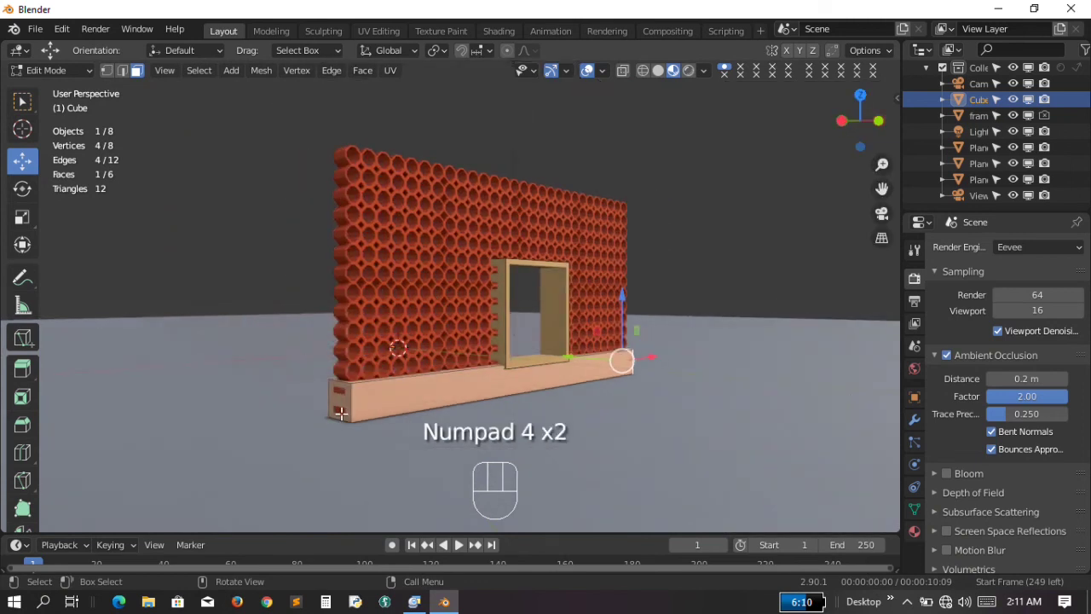
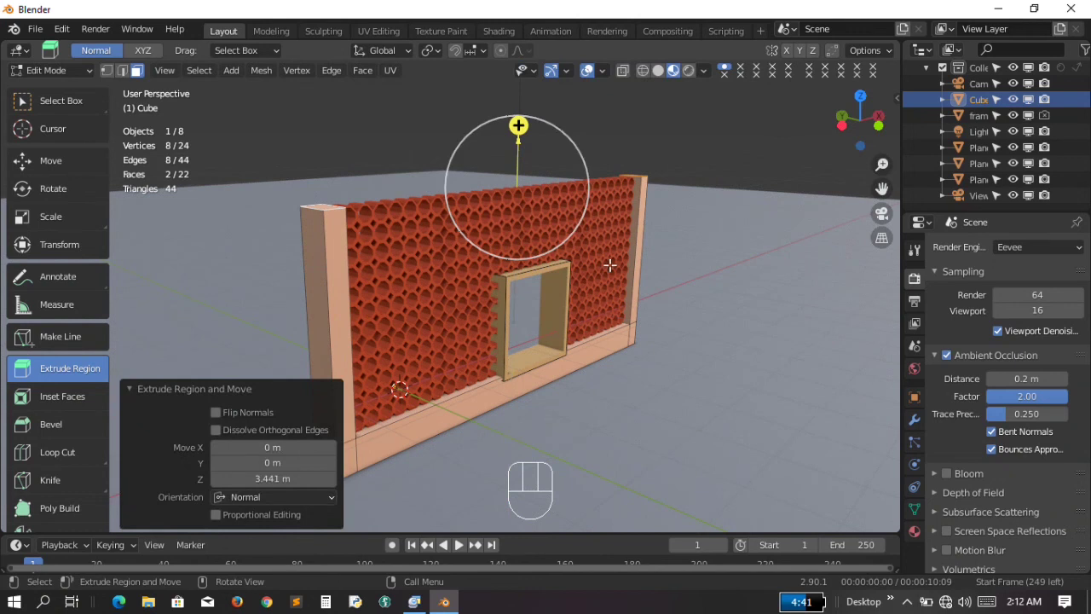
Extrude the cube's two end faces upward into posts flanking the lattice wall
{"action": "key", "text": "KP_2"}
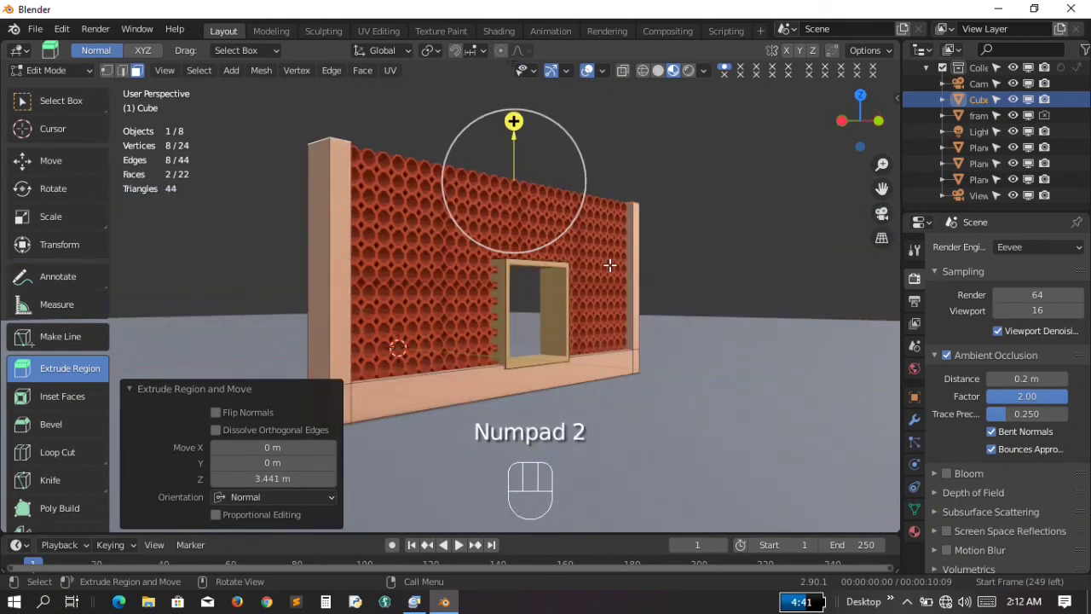
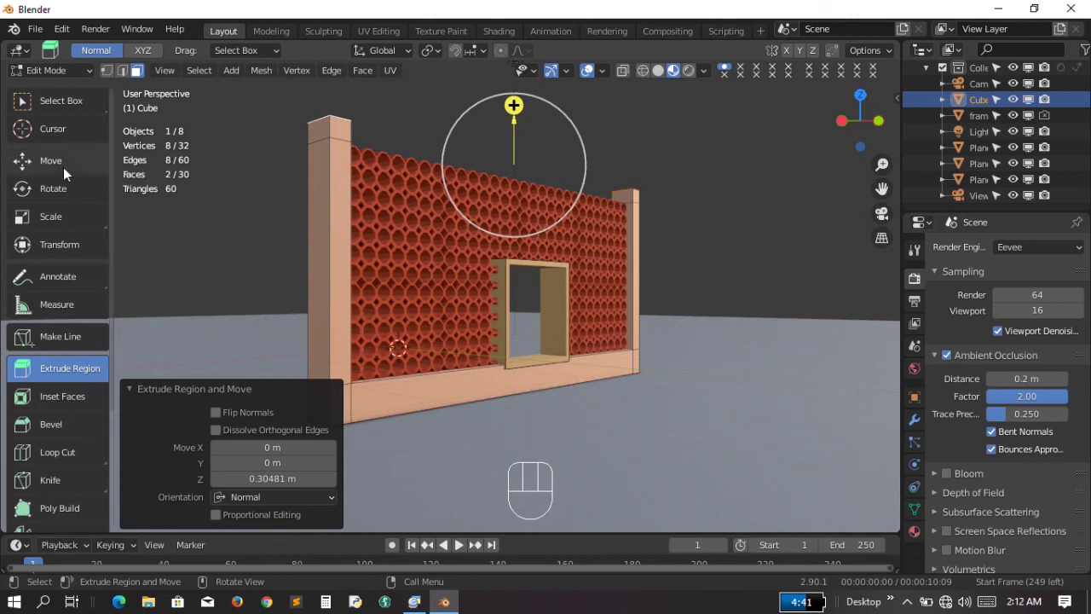
{"action": "left_click", "coordinate": [68, 168]}
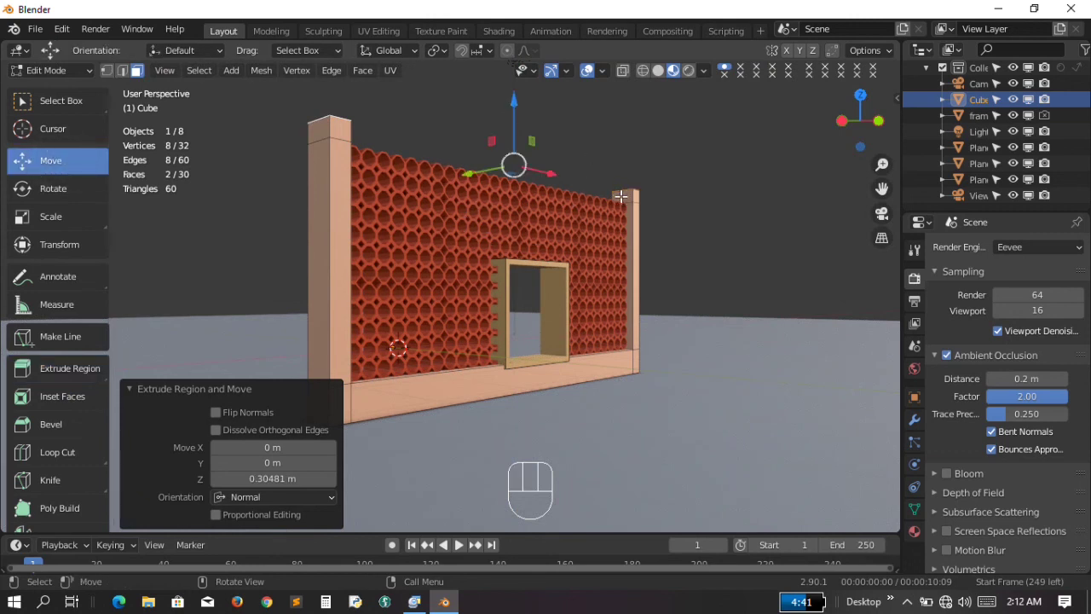
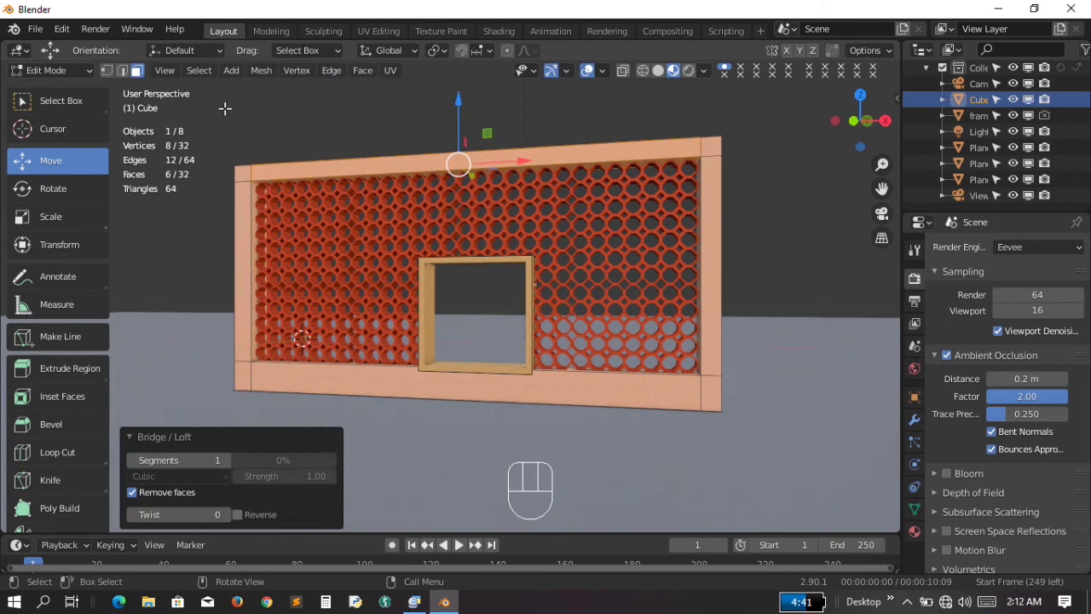
Bridge the post tops into a closed frame, return to Object Mode and the camera view
{"action": "left_click_drag", "start_coordinate": [73, 71], "coordinate": [74, 98]}
{"action": "key", "text": "KP_4"}
{"action": "key", "text": "KP_4"}
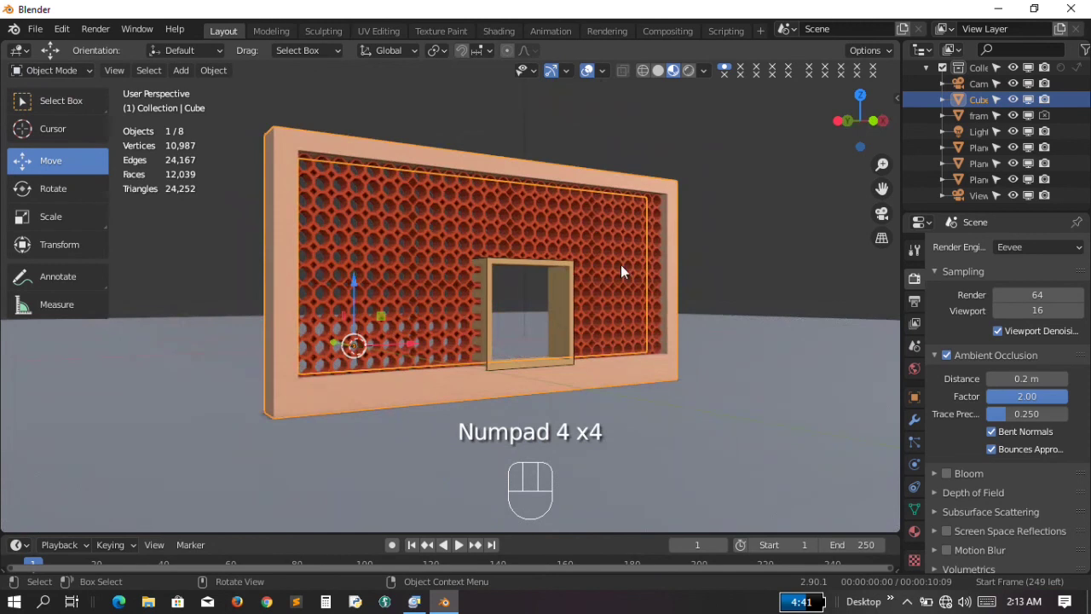
{"action": "key", "text": "KP_0"}
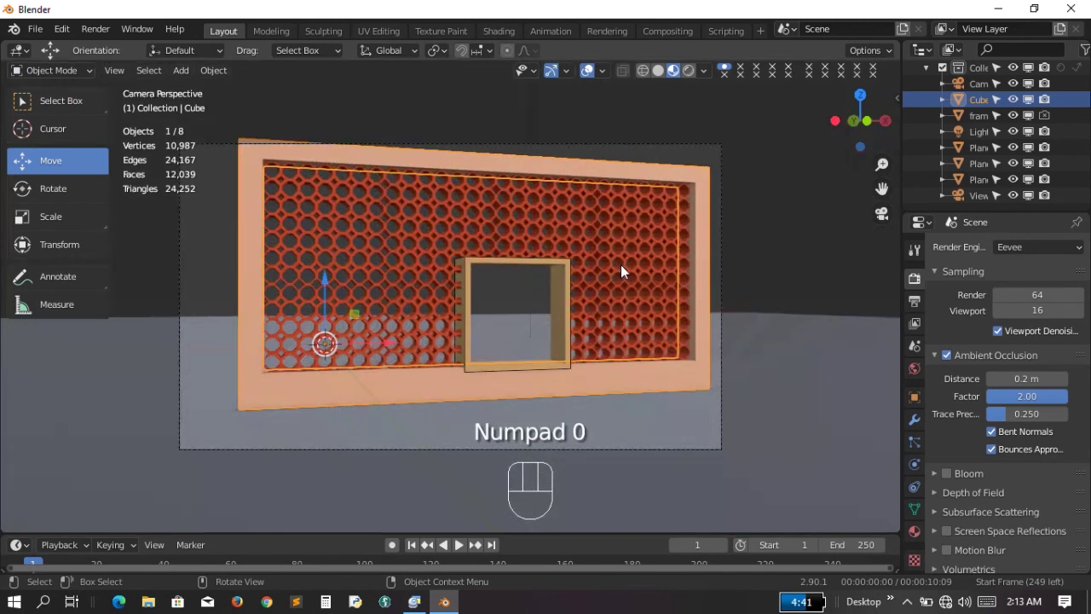